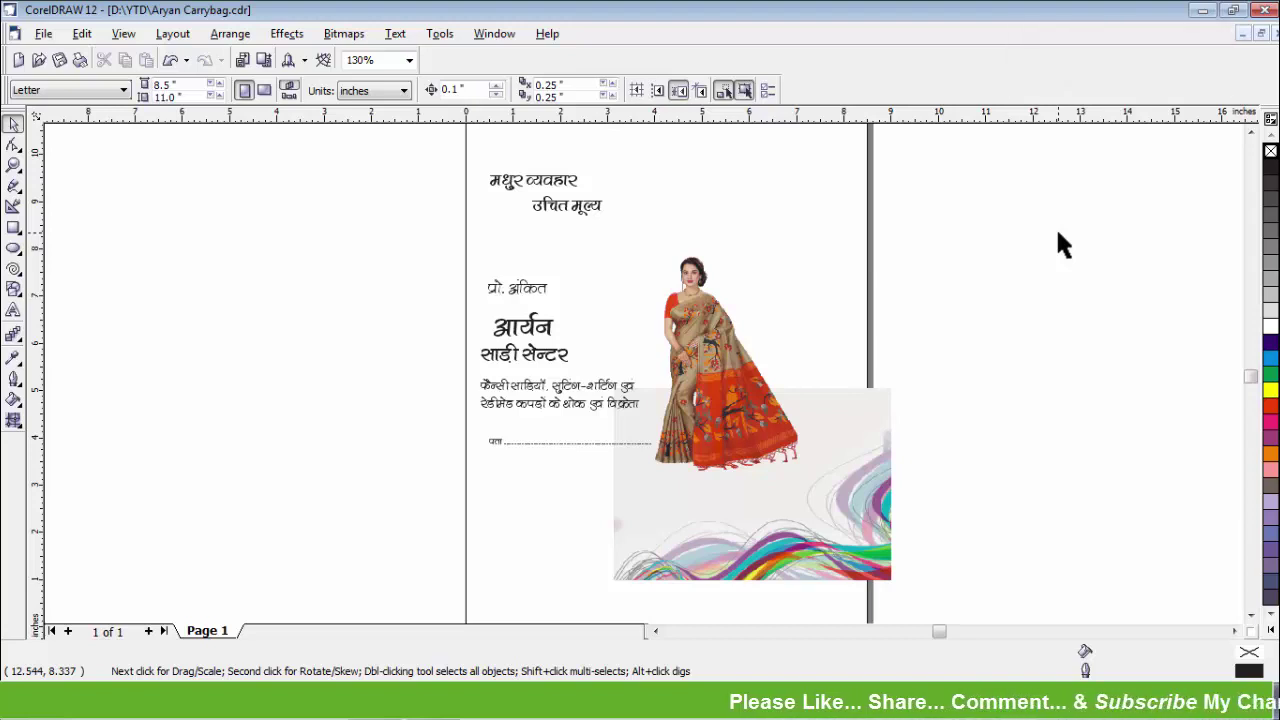
Widen the page to 9.0 inches and add a page-sized rectangle frame.
text(dddd)
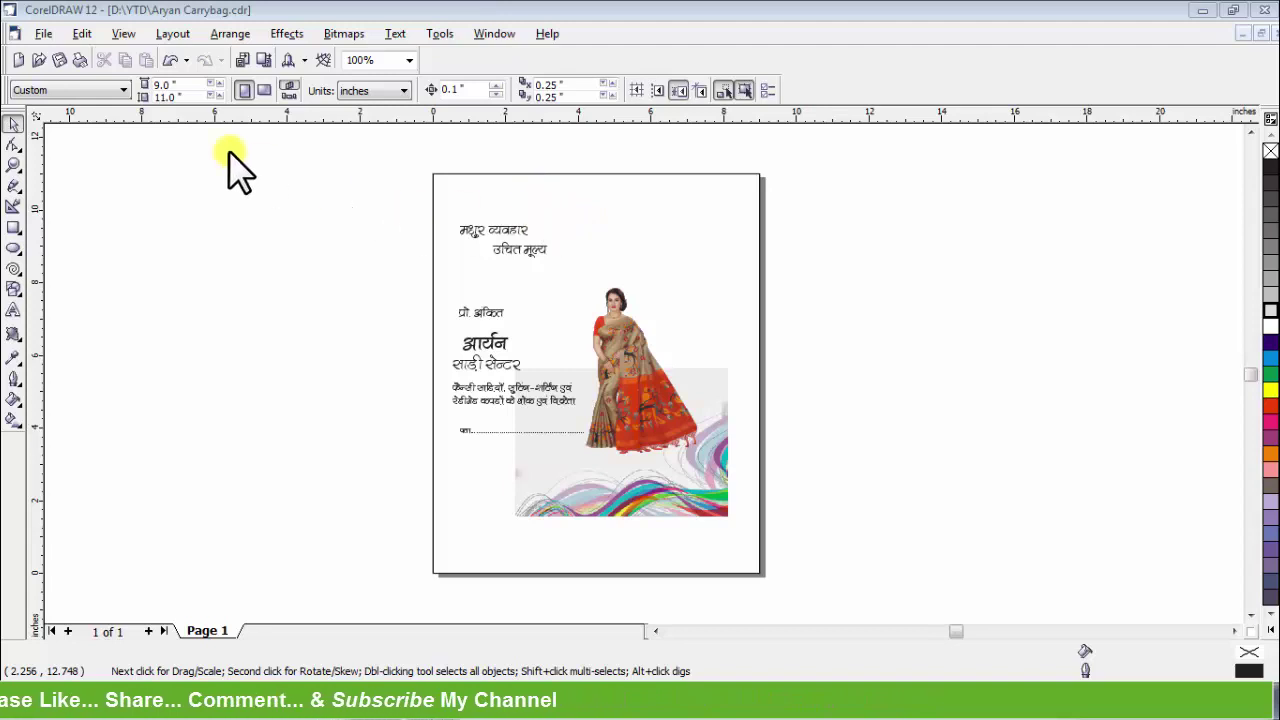
click(177, 116)
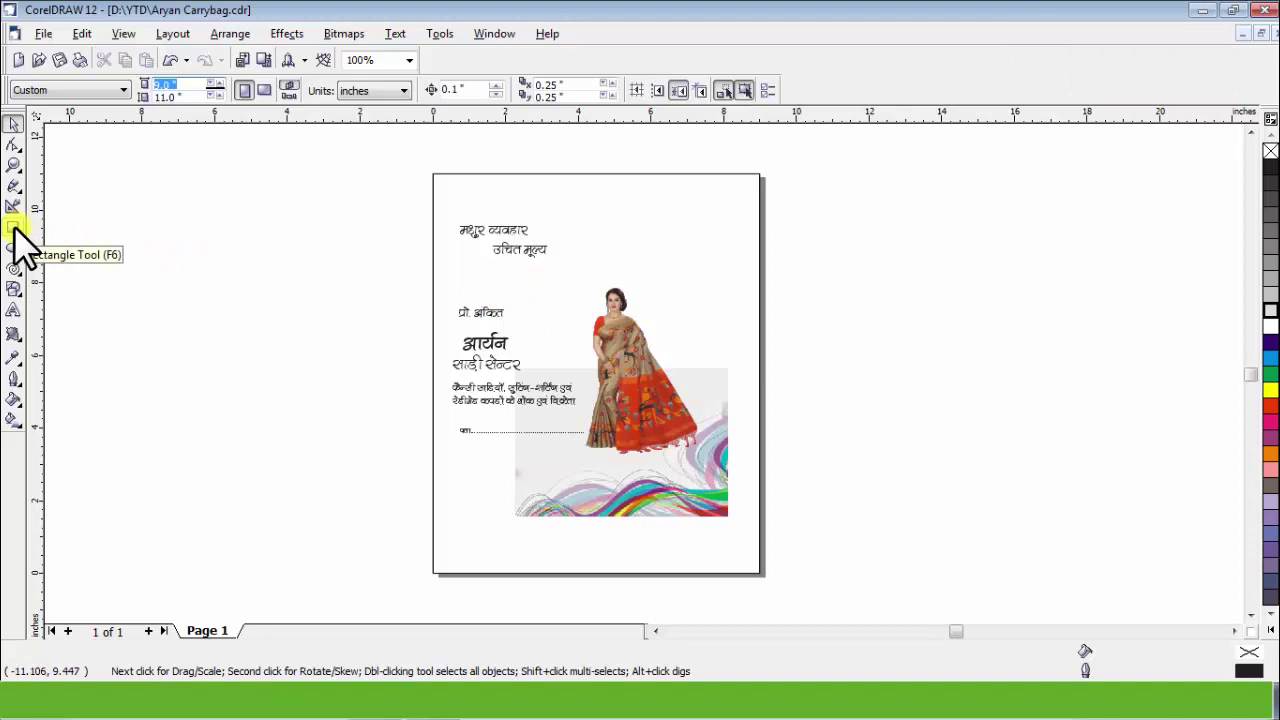
Contour the page rectangle inward and break the contour group apart from the original.
click(24, 243)
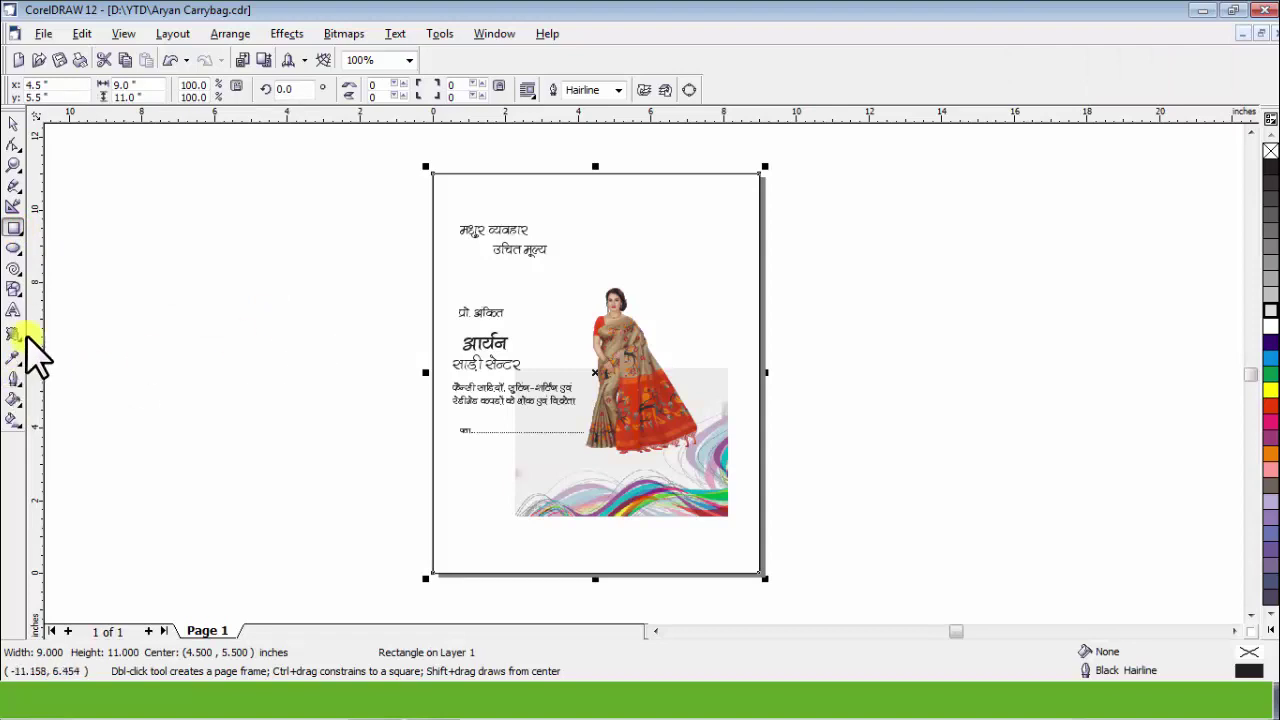
click(32, 360)
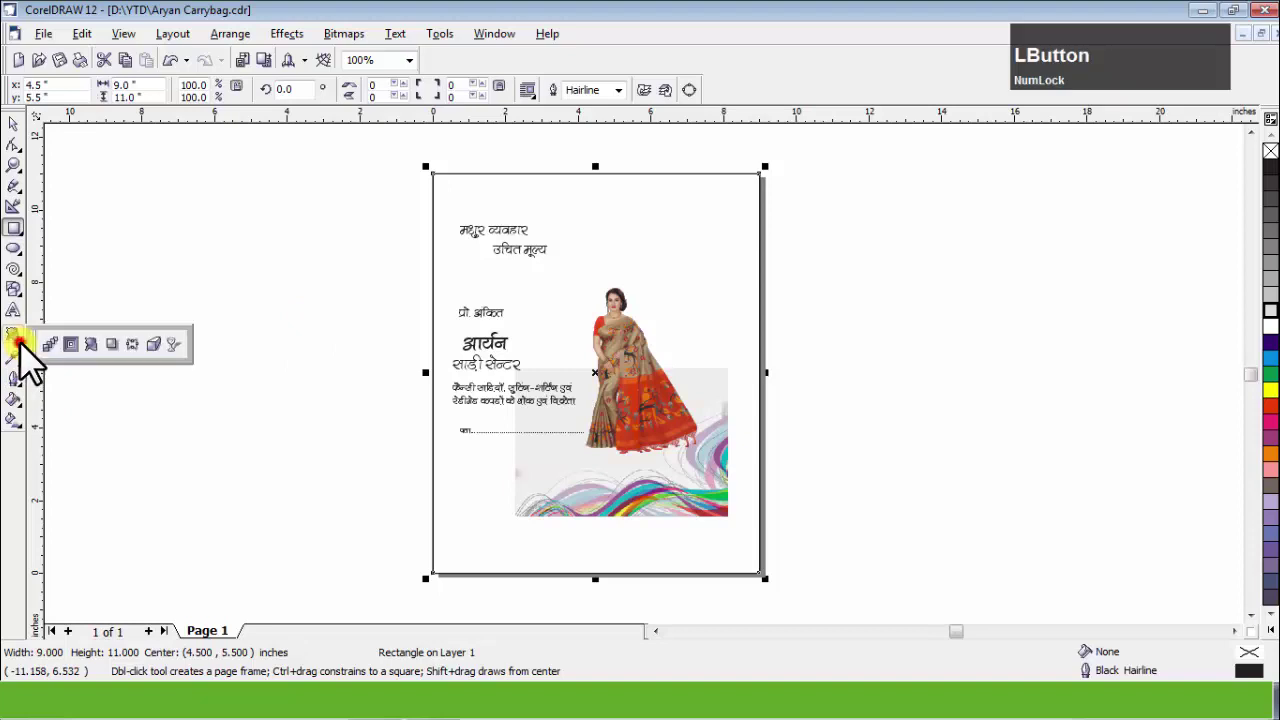
scroll(up, 3)
scroll(down, 3)
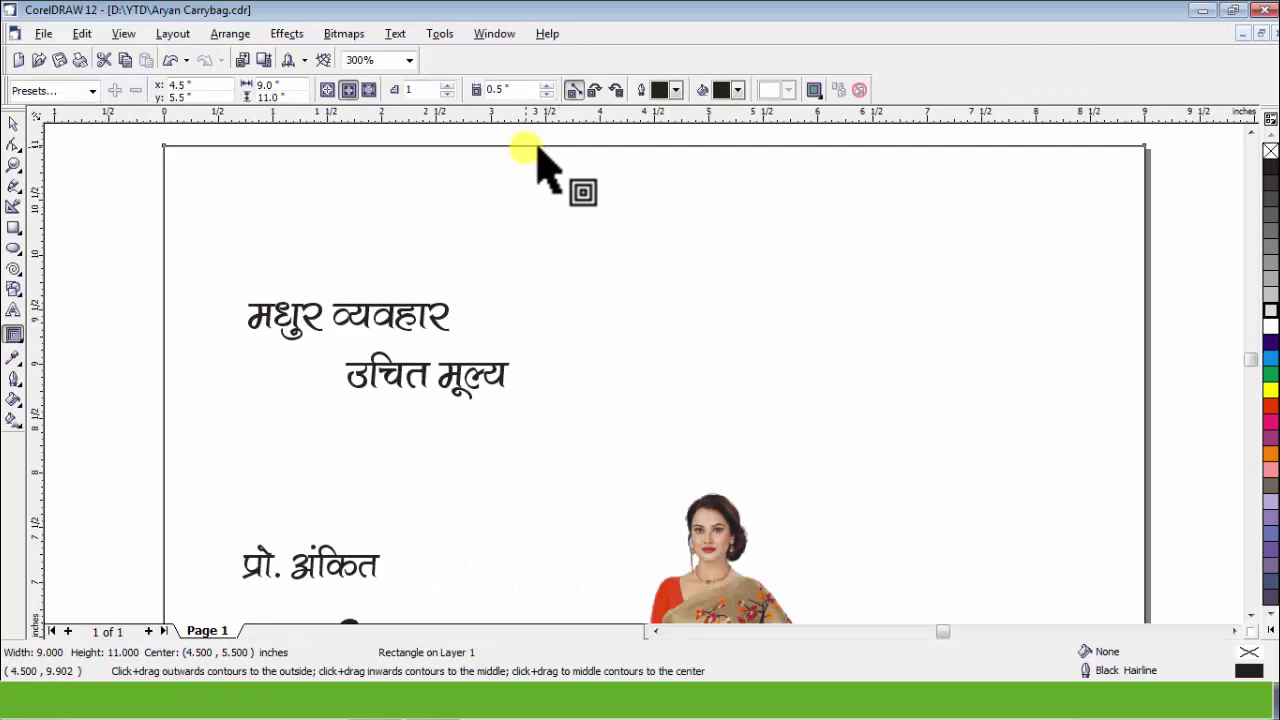
click(550, 157)
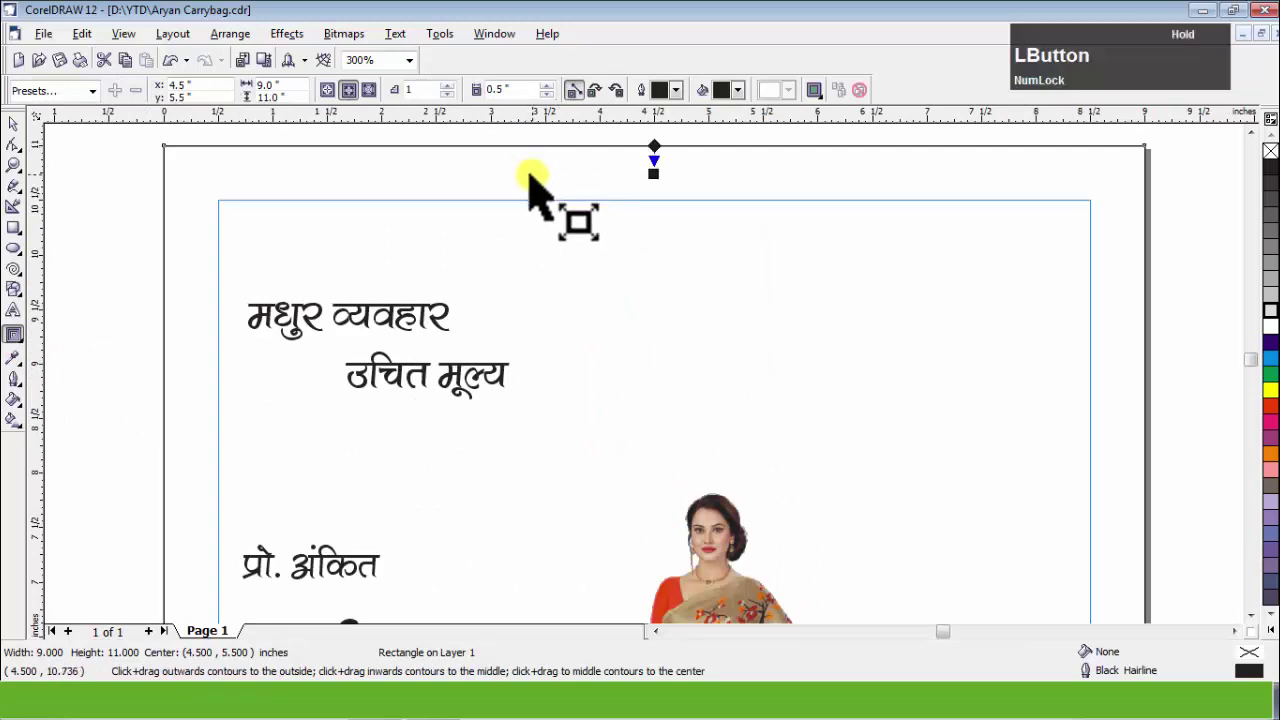
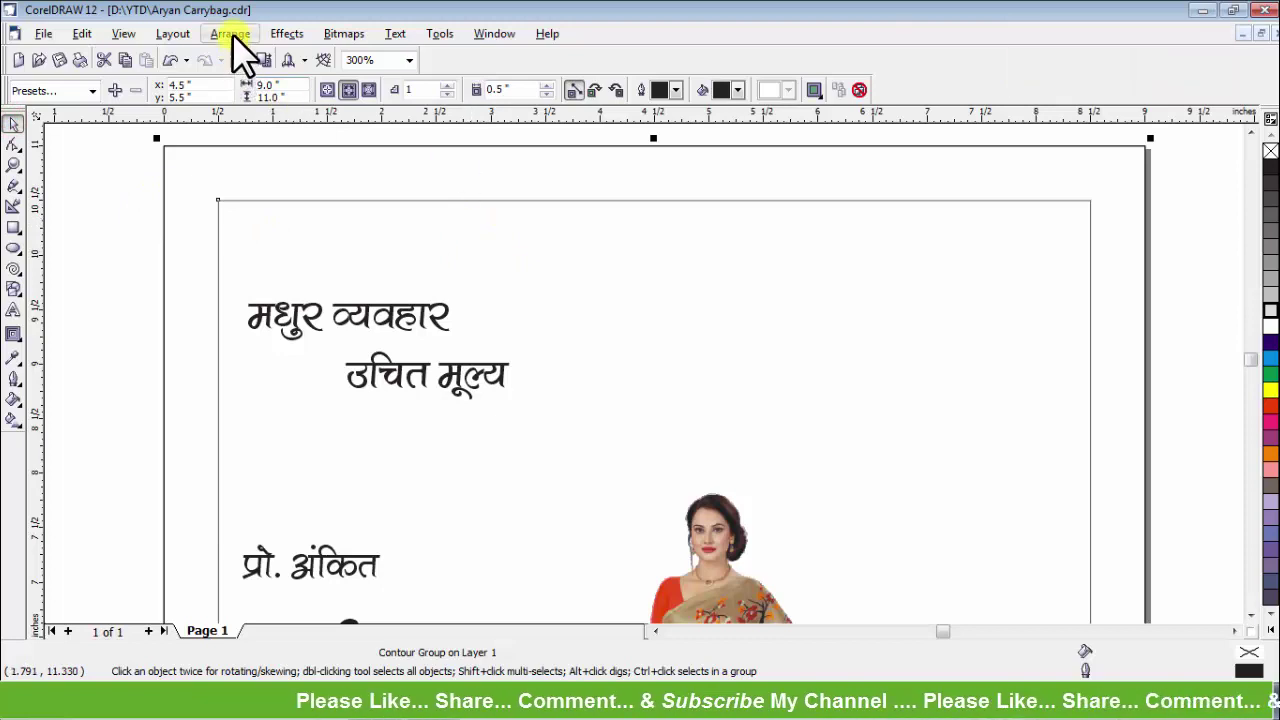
click(243, 48)
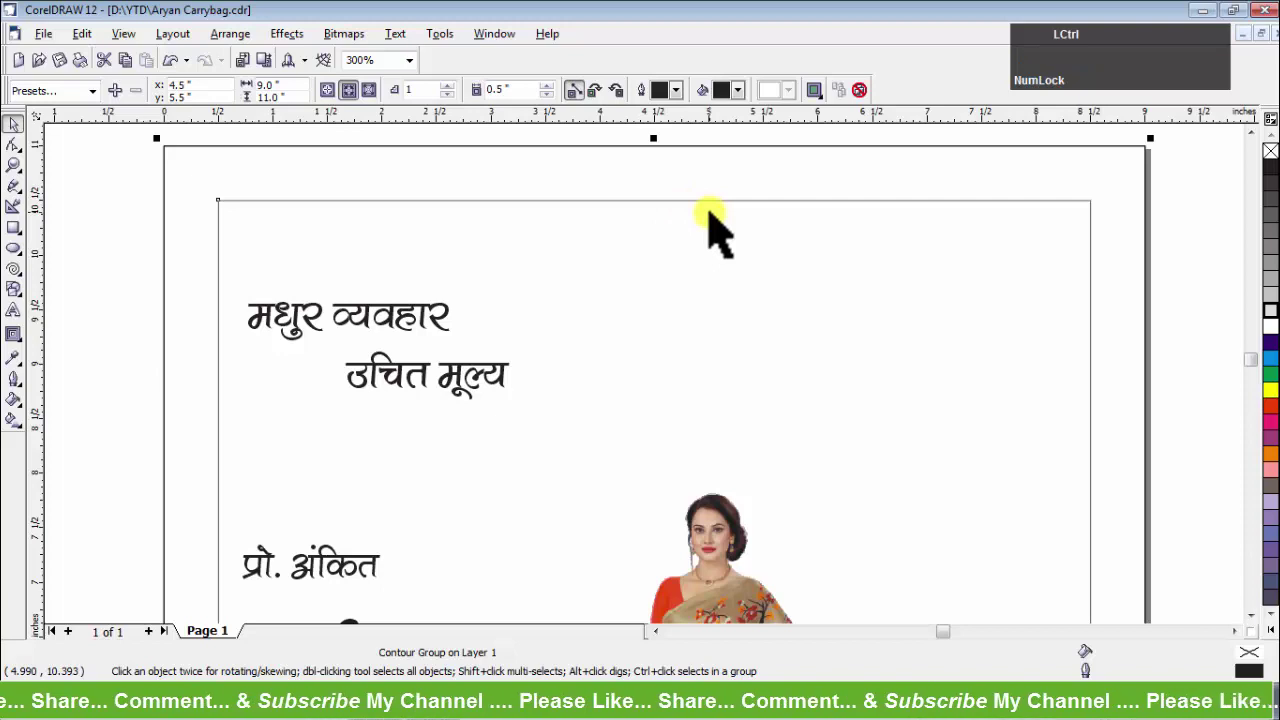
key(k)
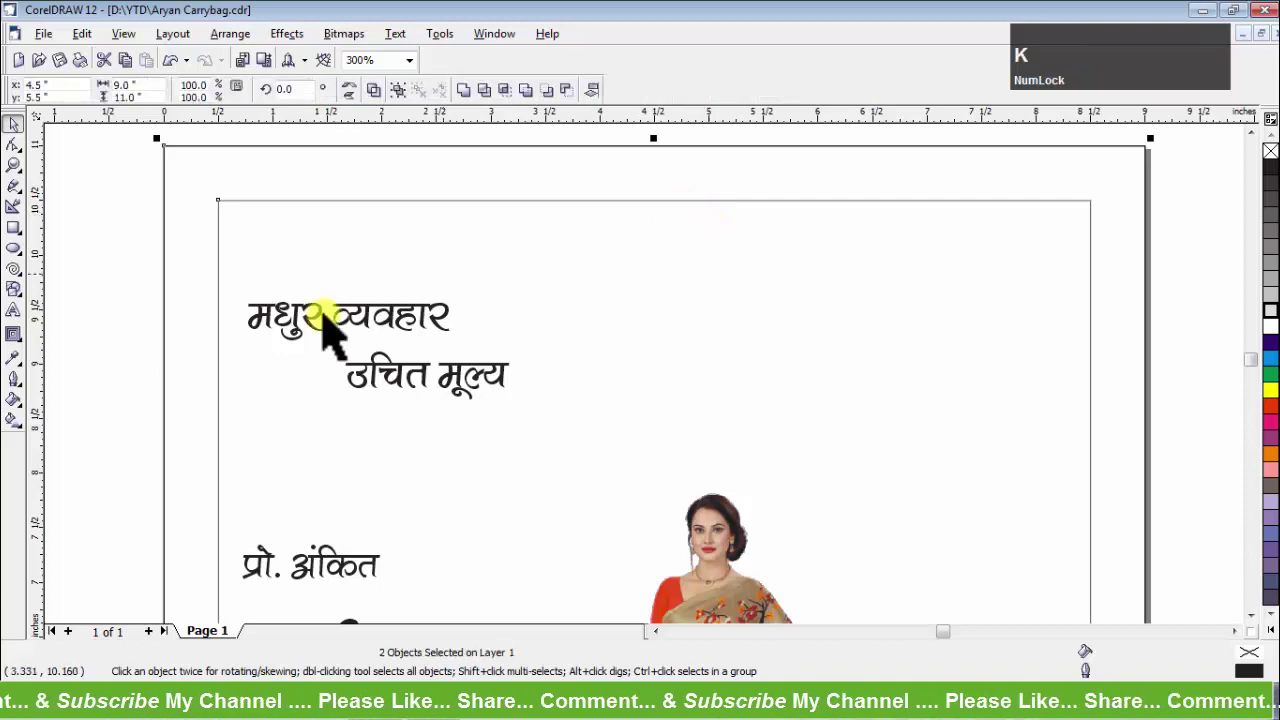
Send the outer page rectangle to the back and keep the inner 8 by 10 inch border selected.
click(91, 254)
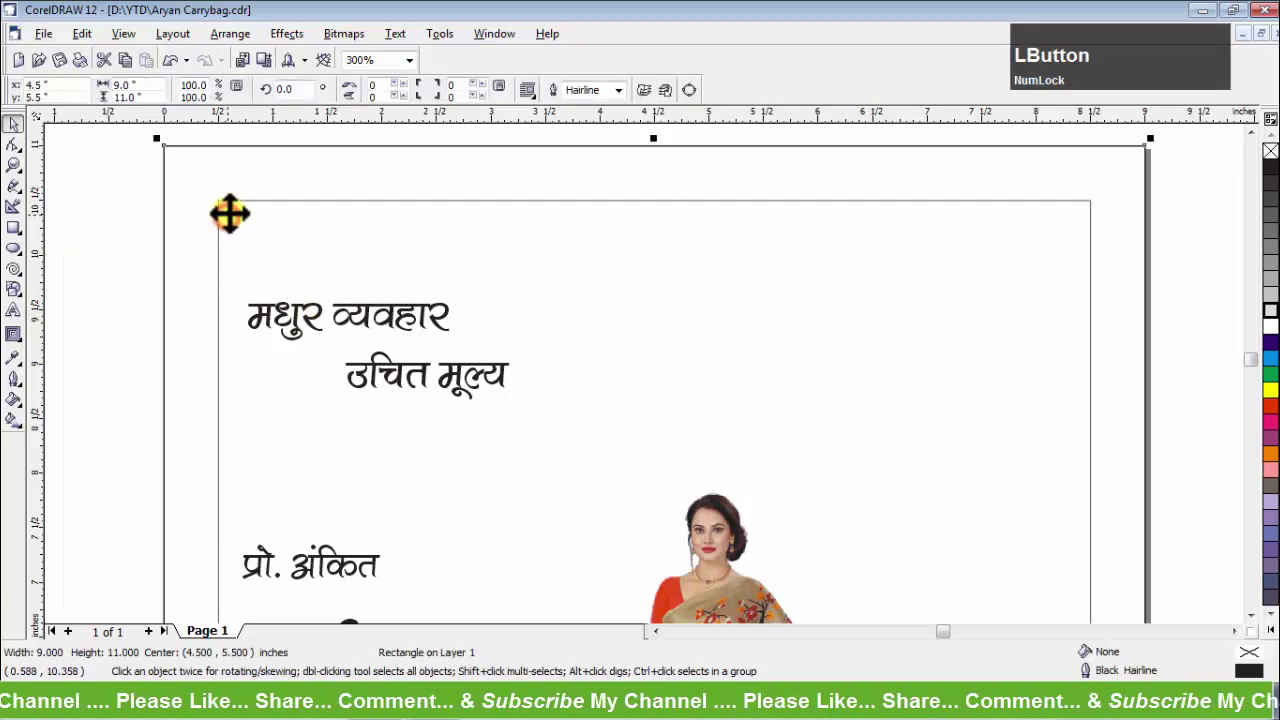
key(z)
key(shift+Page_Down)
click(230, 213)
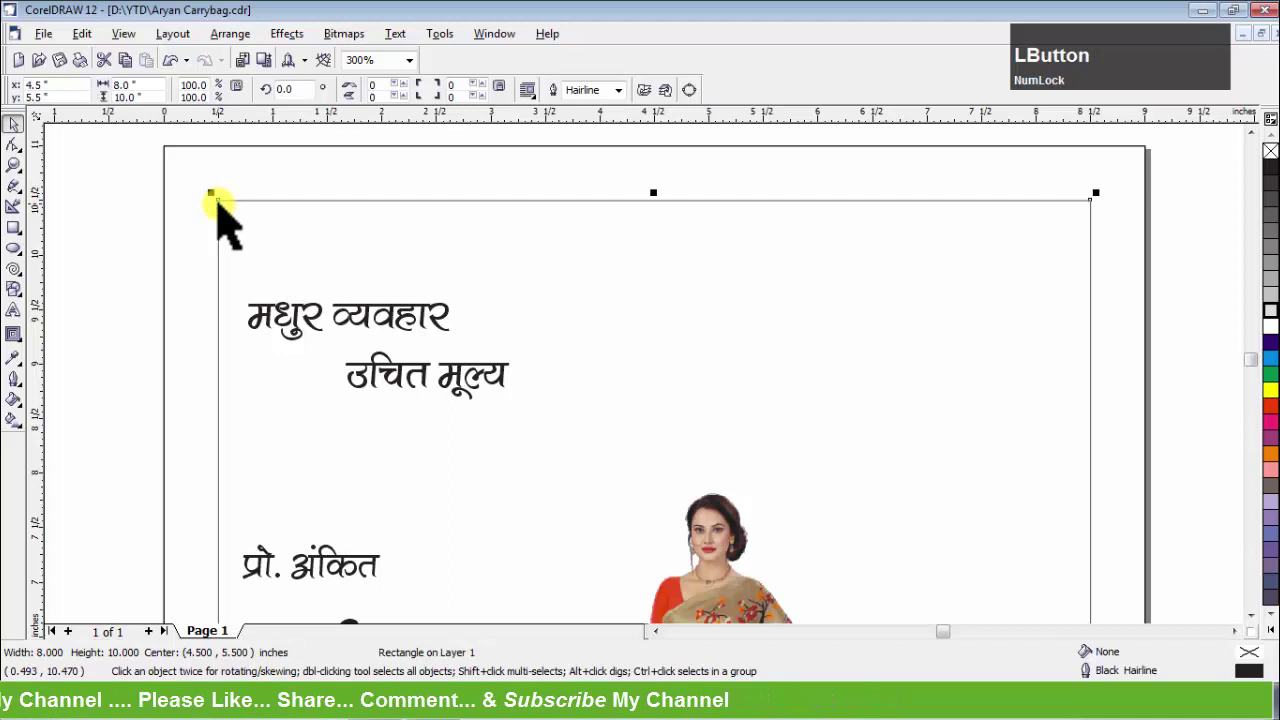
click(270, 189)
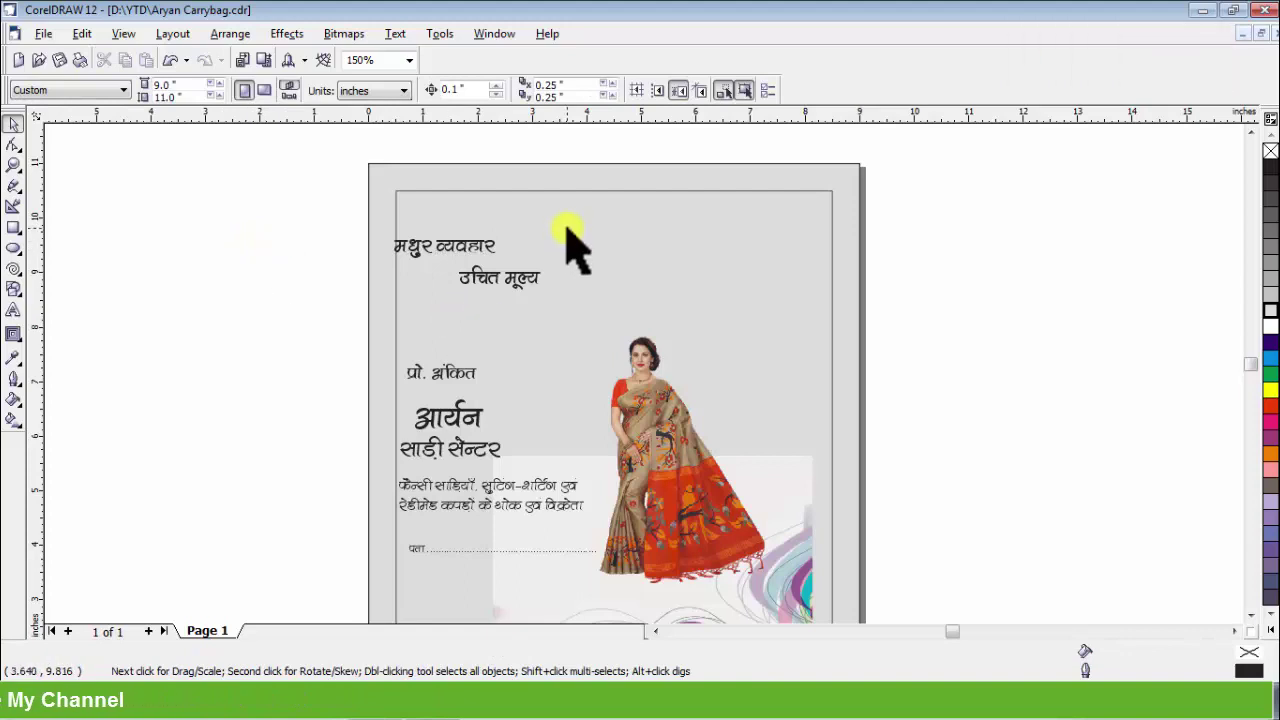
Trim the two overlapping rounded rectangles into a slanted banner and delete the leftovers.
click(578, 237)
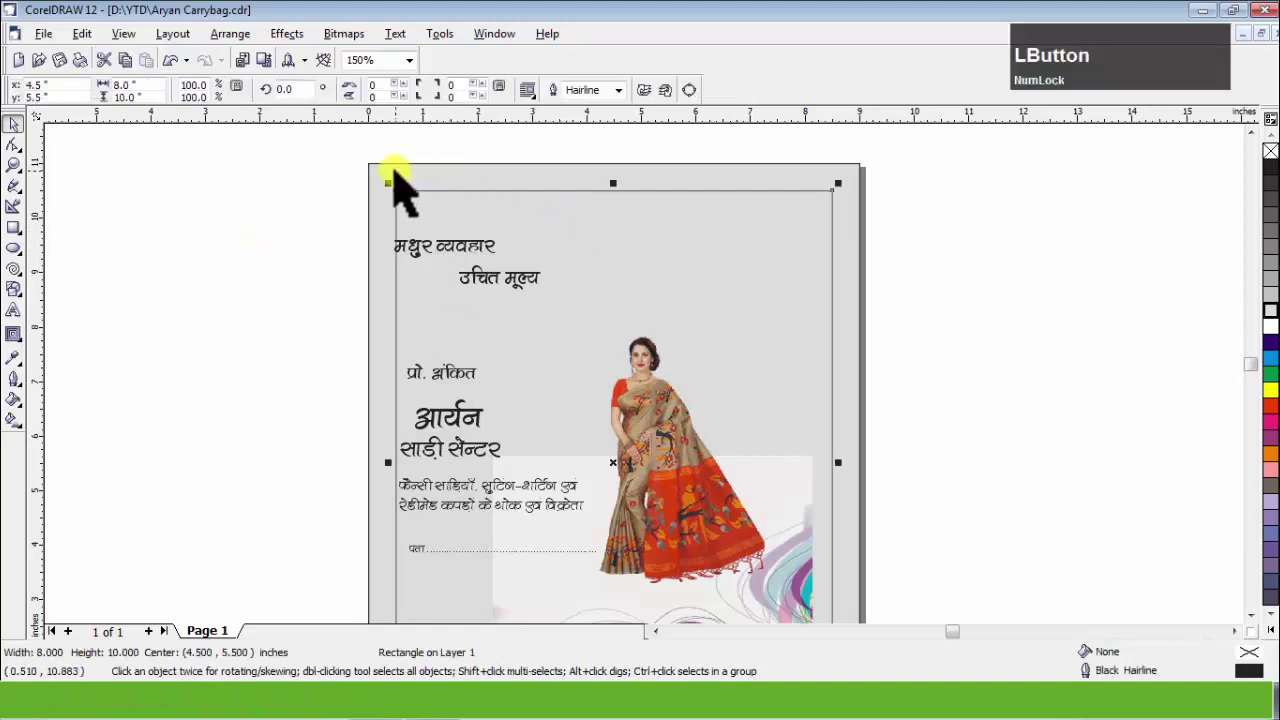
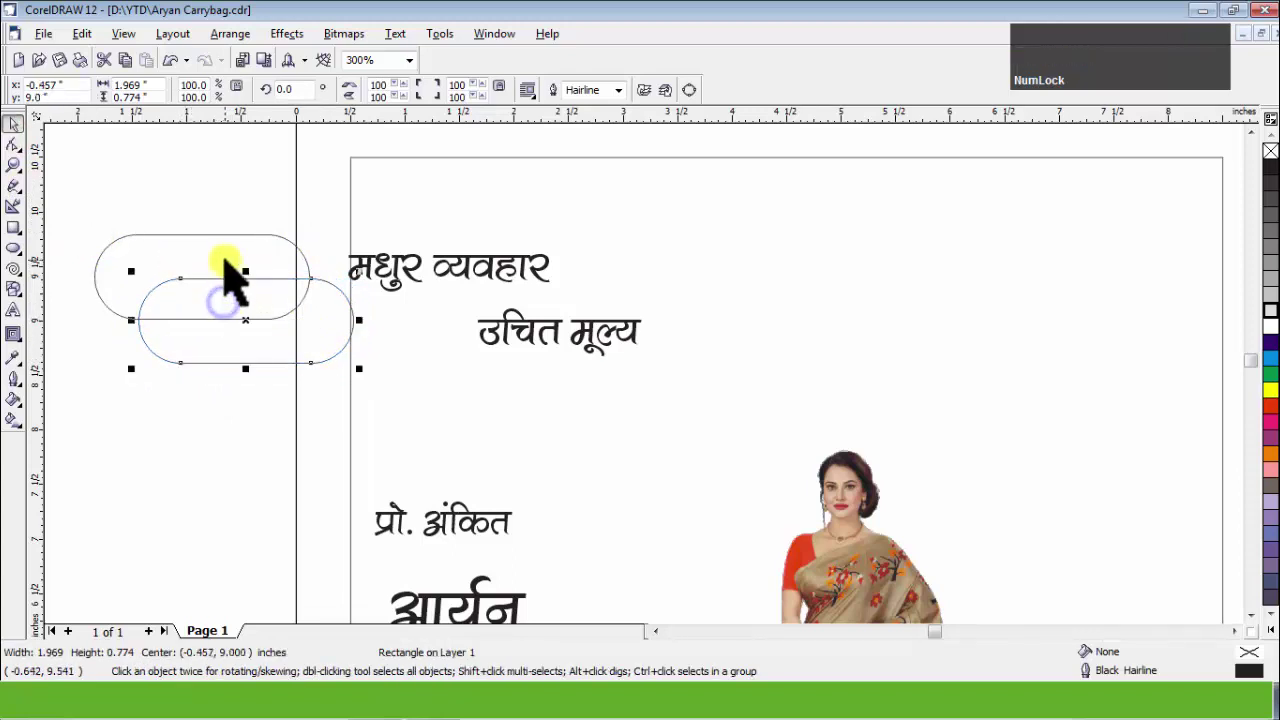
click(236, 269)
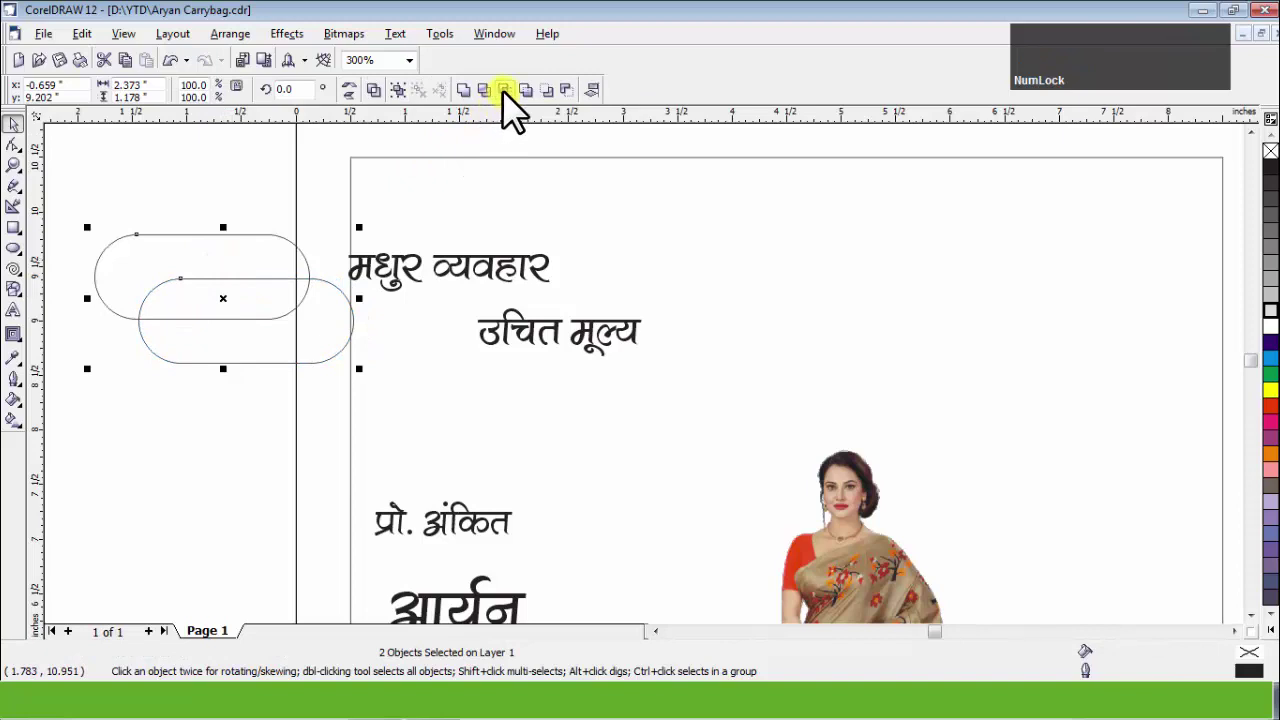
click(513, 106)
key(Delete)
click(278, 349)
key(Delete)
Fill the banner shape cyan and ready the Fill tool for the dark purple copy.
click(243, 302)
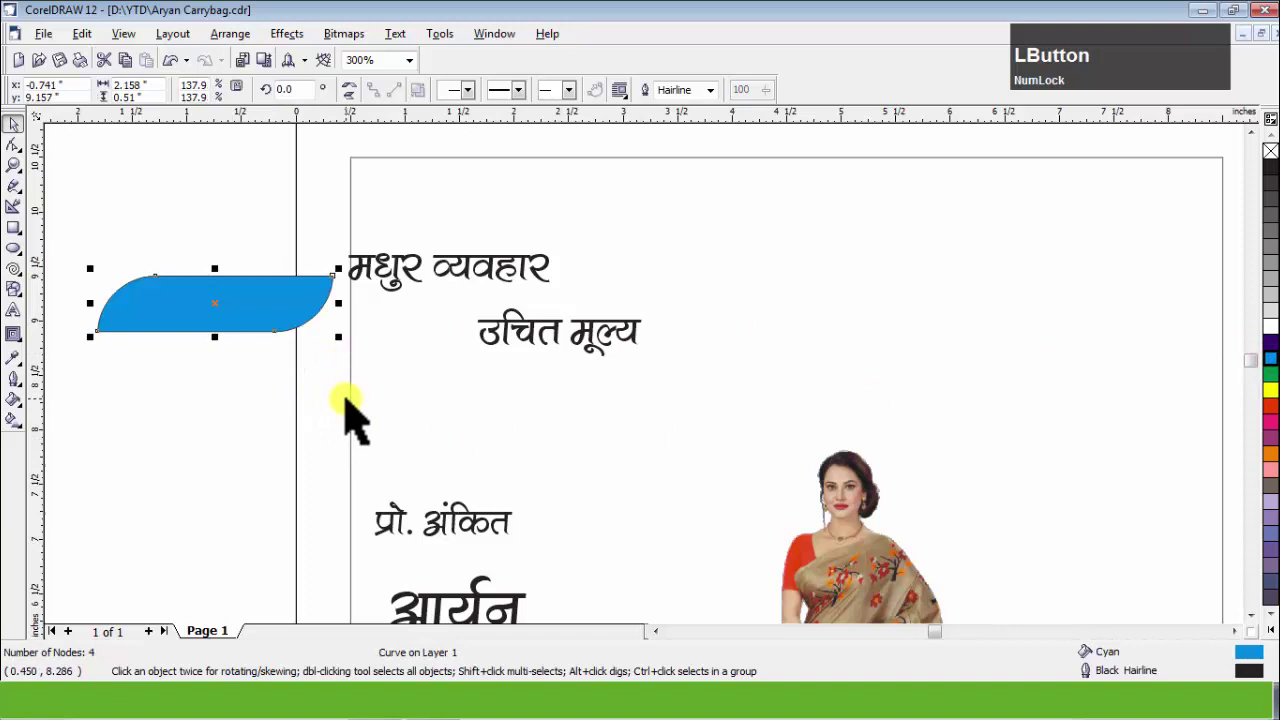
key(g)
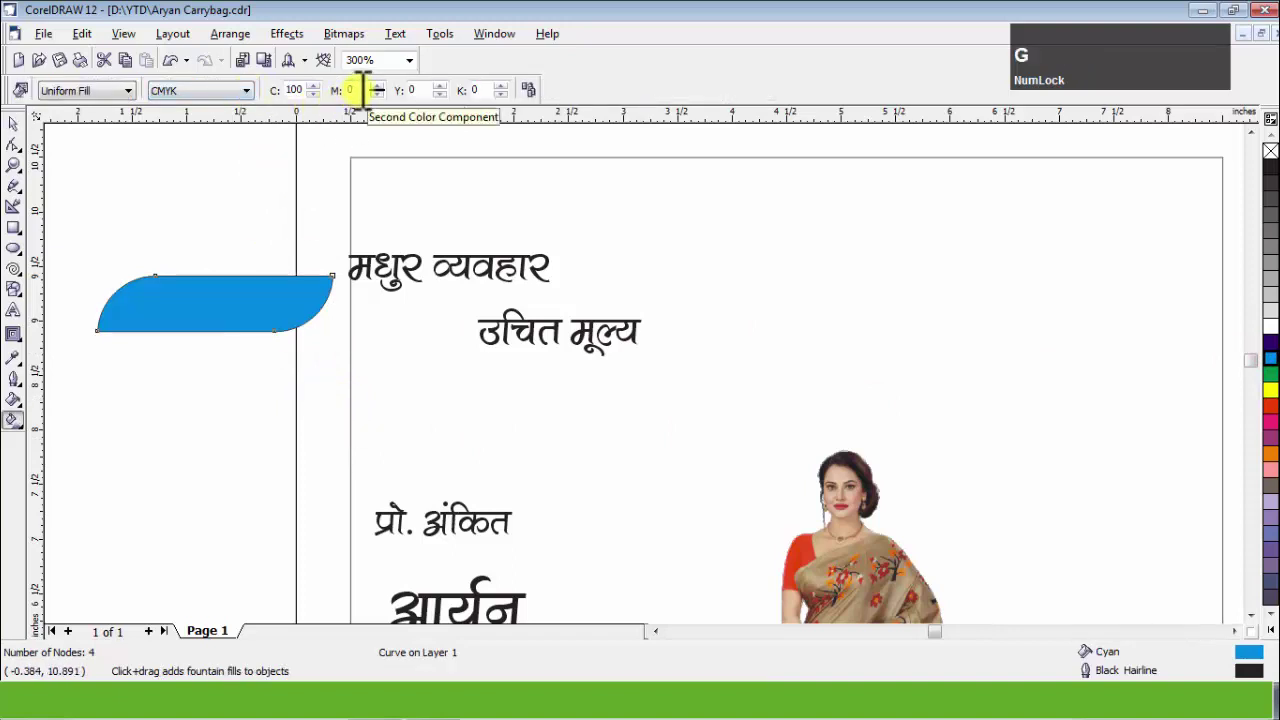
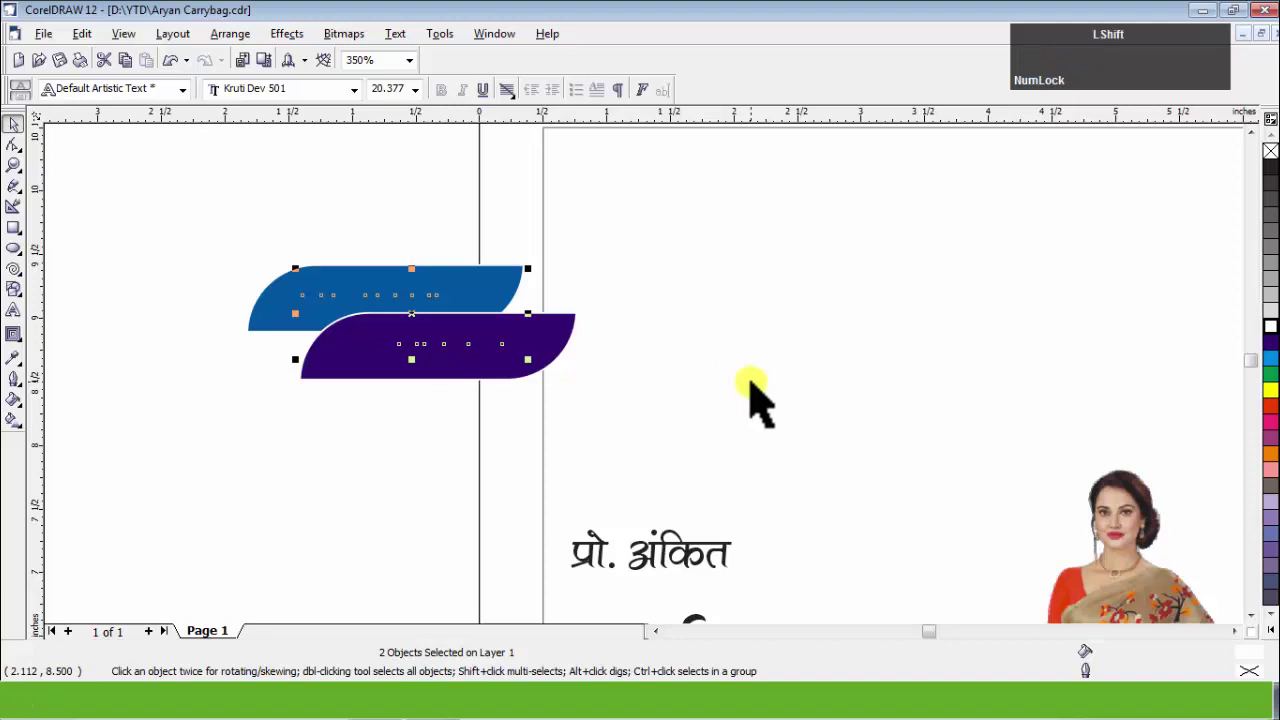
Bring the white slogan text in front of the banners and group them together.
key(shift+Page_Up)
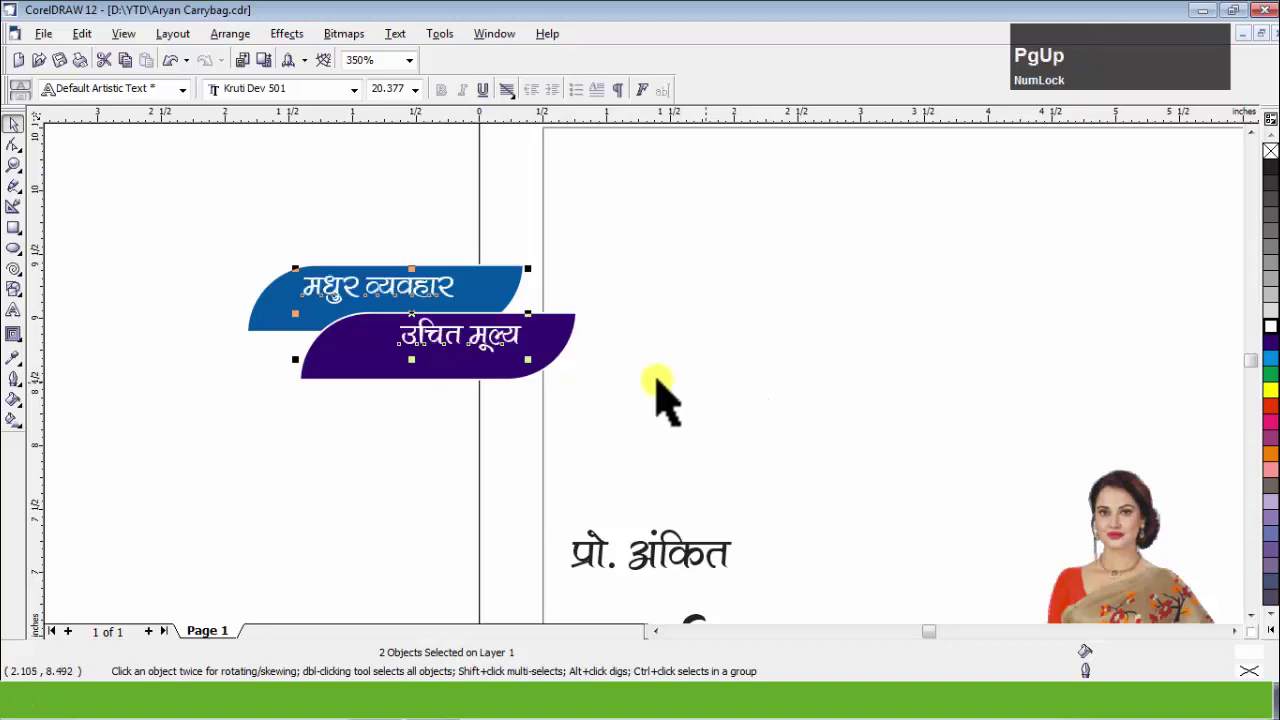
scroll(up, 3)
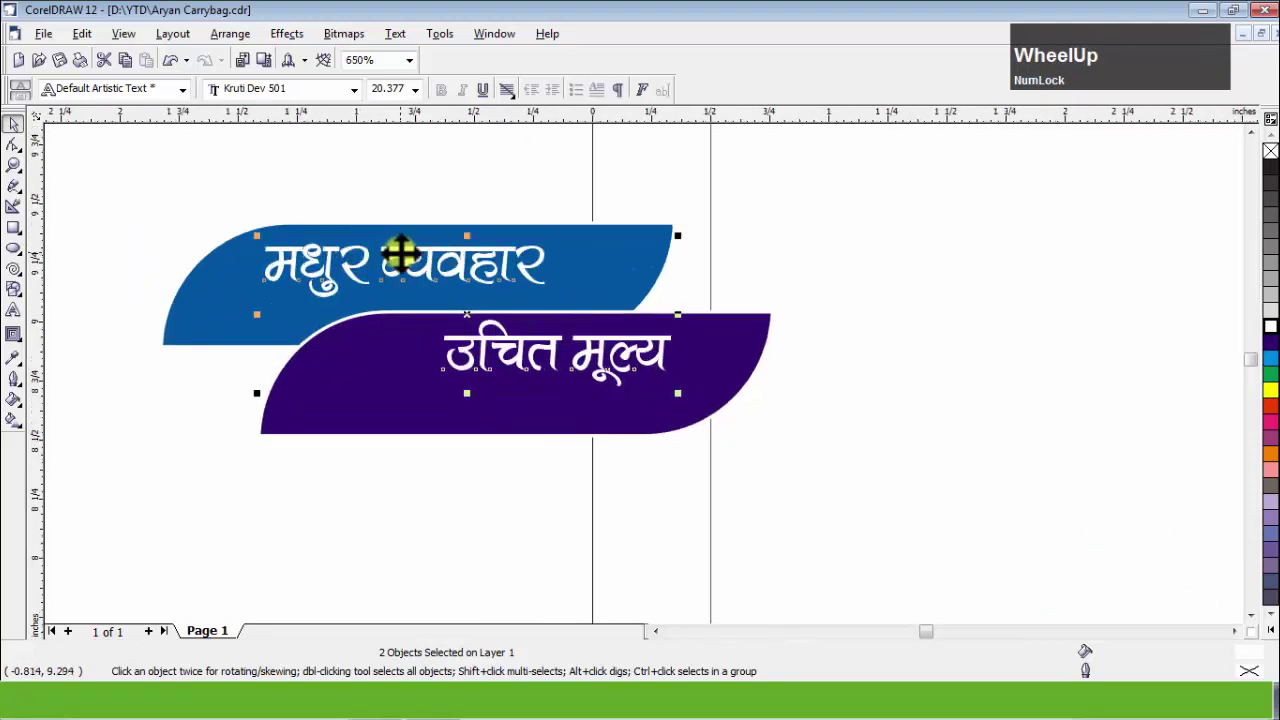
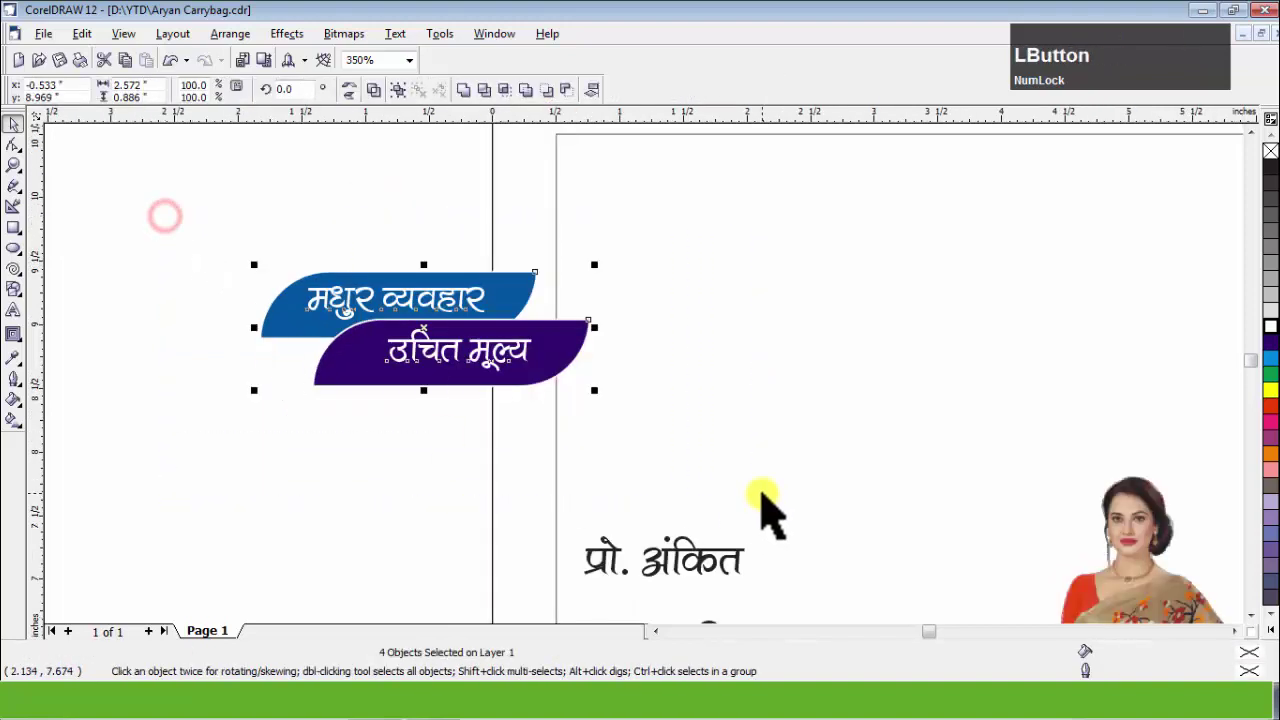
key(ctrl+g)
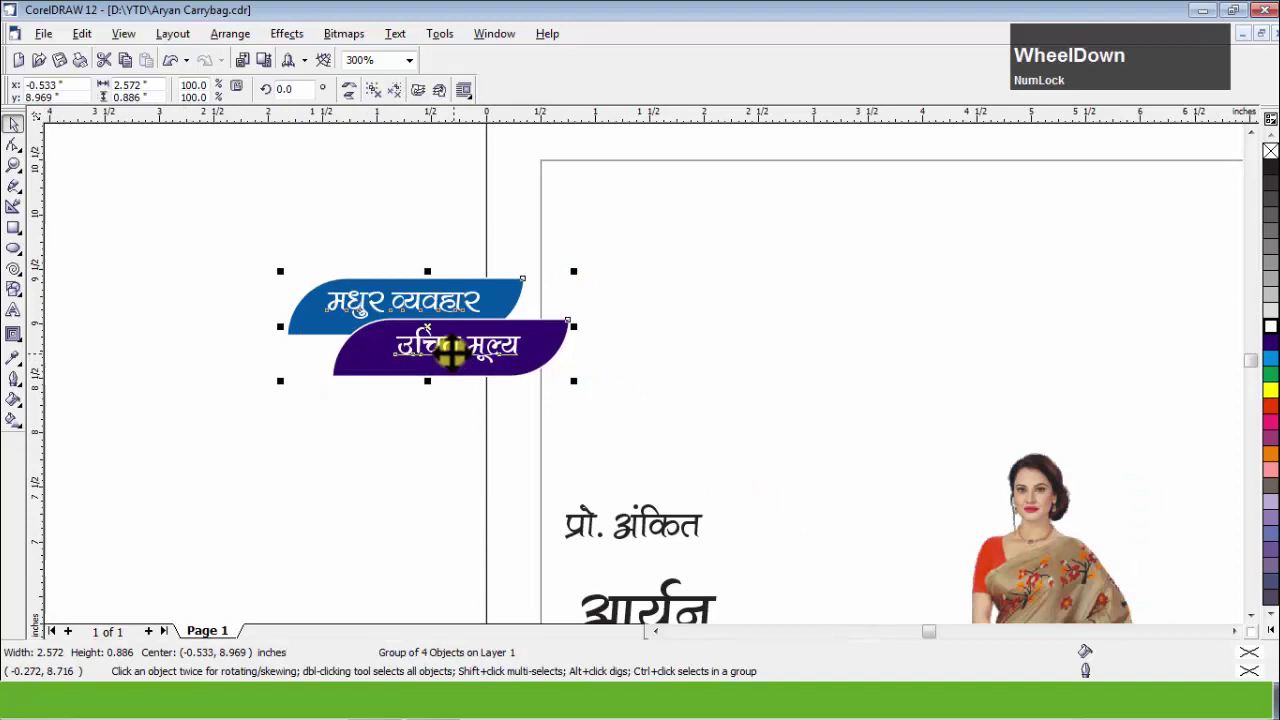
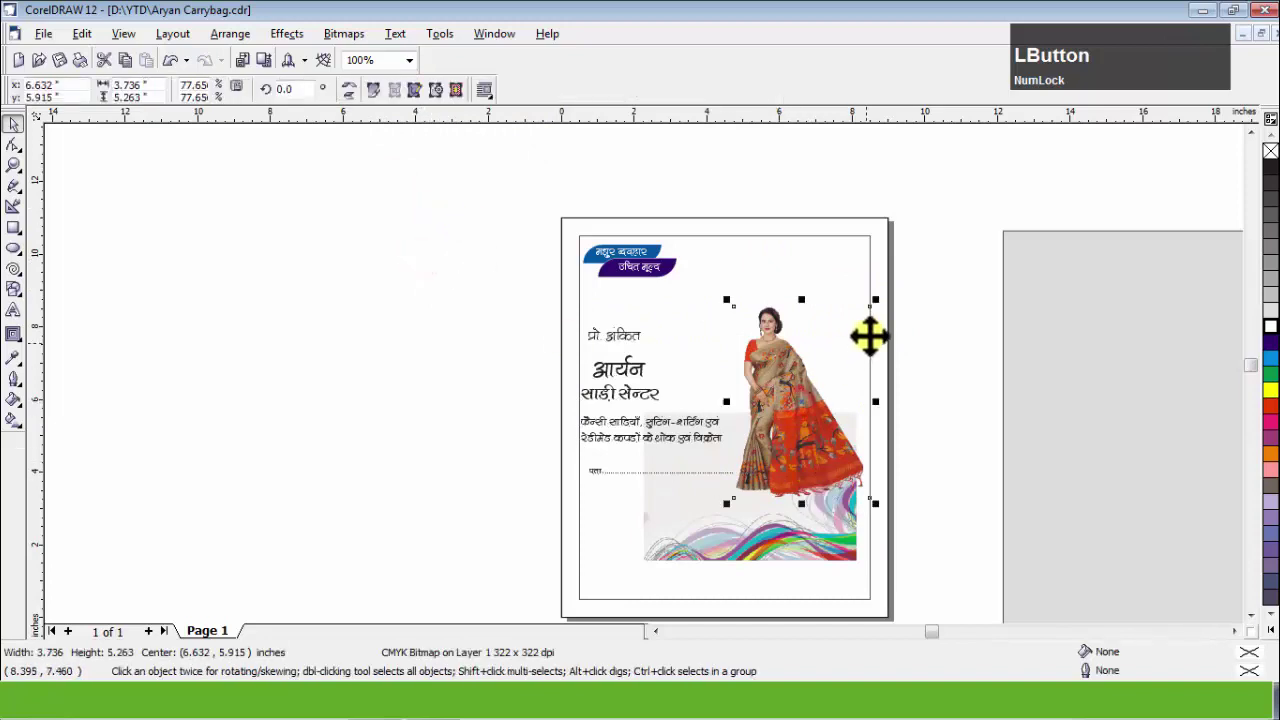
Place the grouped badge at the bag's top-left and clear the selection.
click(894, 306)
scroll(down, 3)
scroll(up, 3)
click(1042, 354)
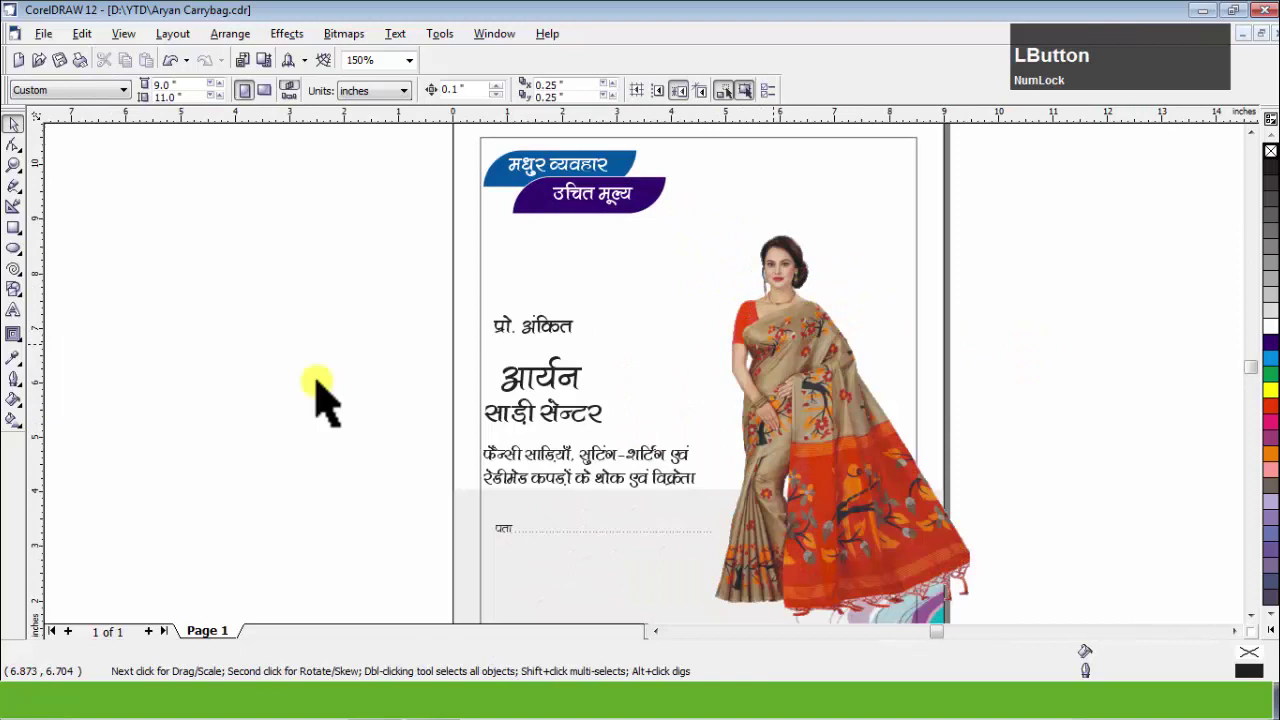
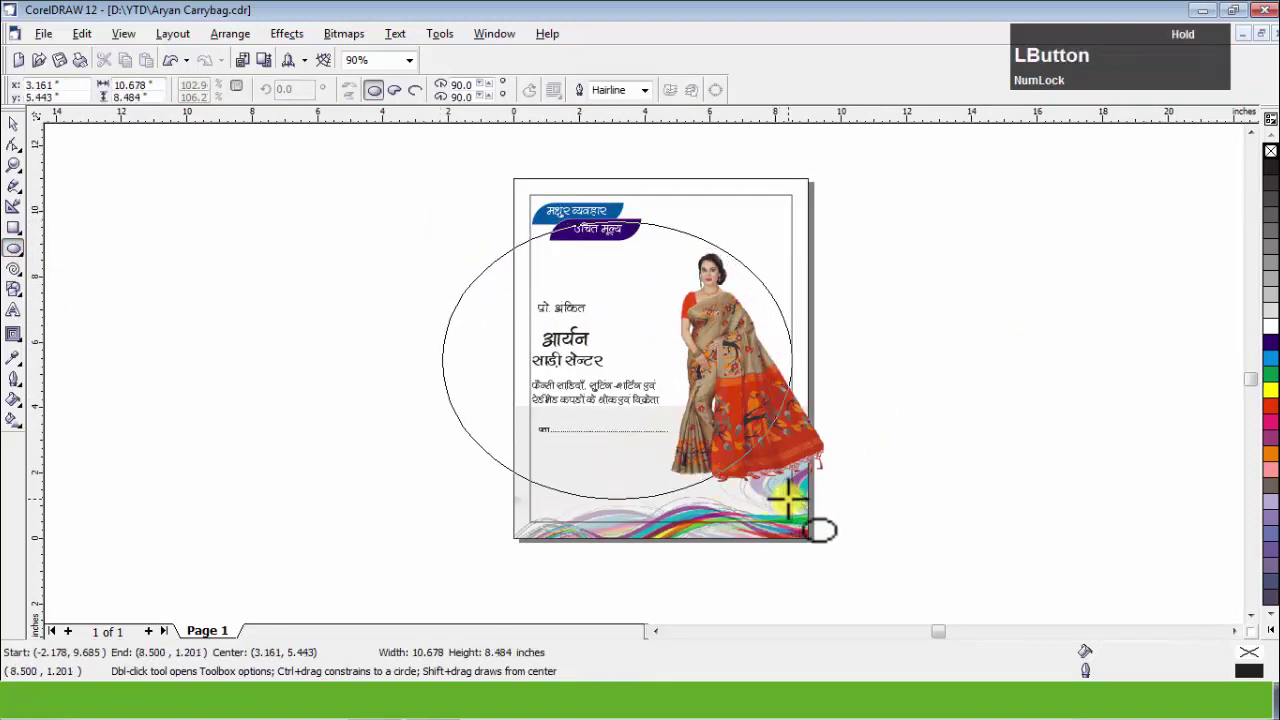
Nudge the inner ellipse into place behind the heading, fill it pale yellow and zoom in.
key(ctrl+space)
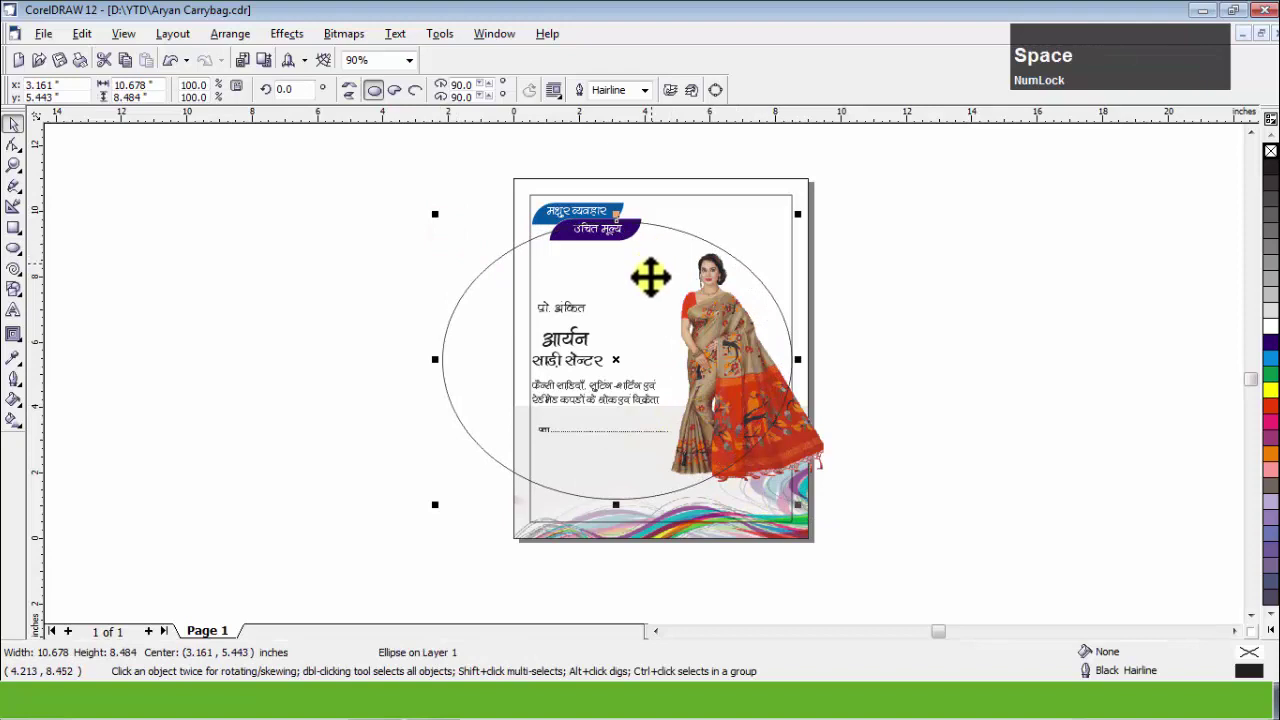
scroll(up, 3)
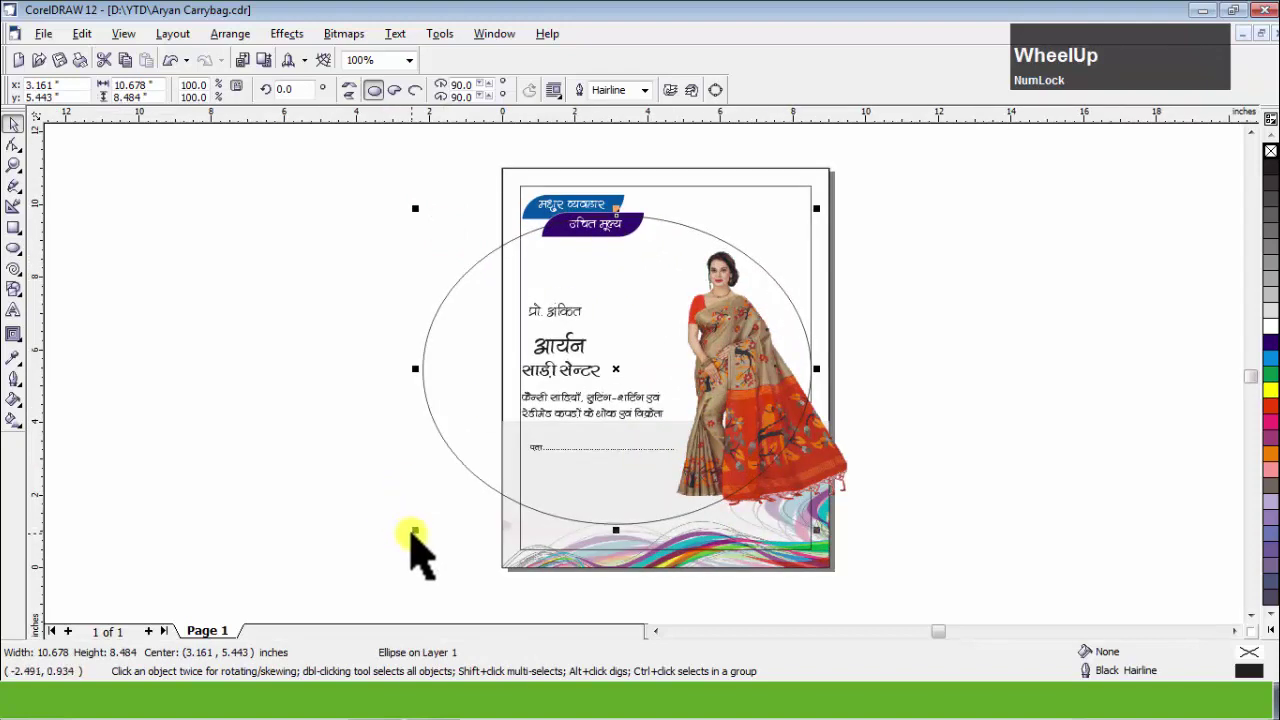
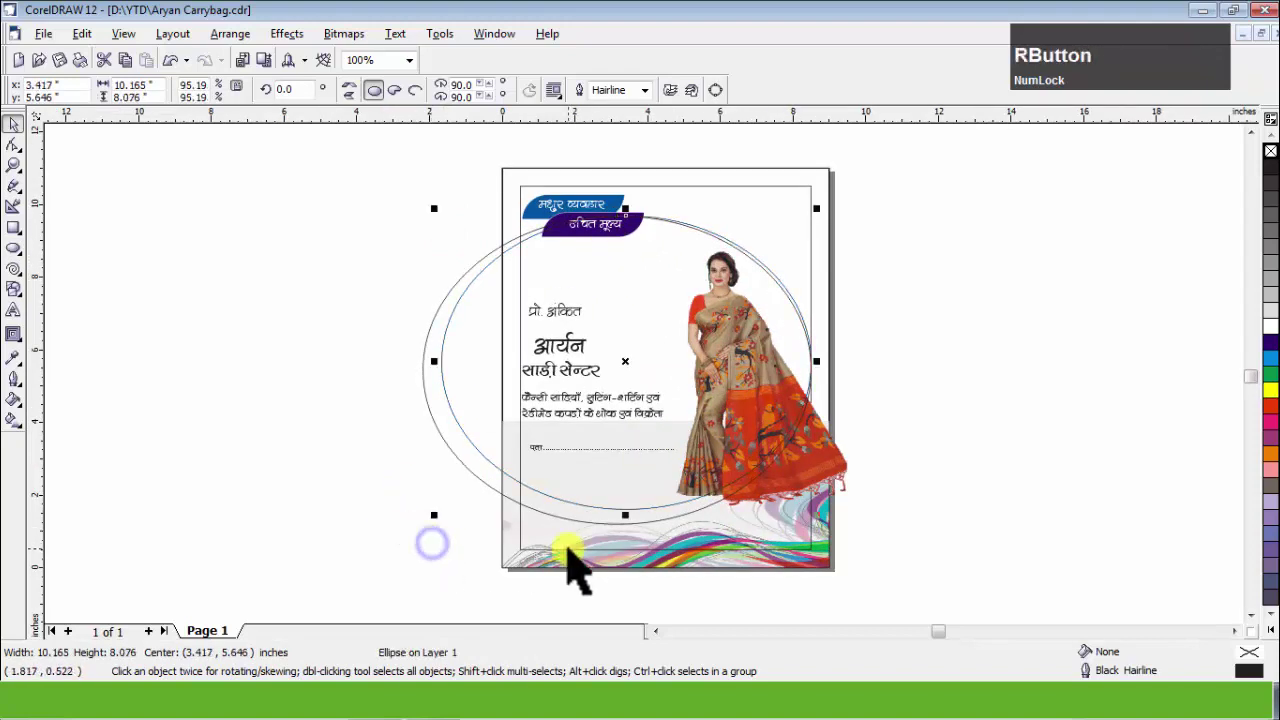
key(Down)
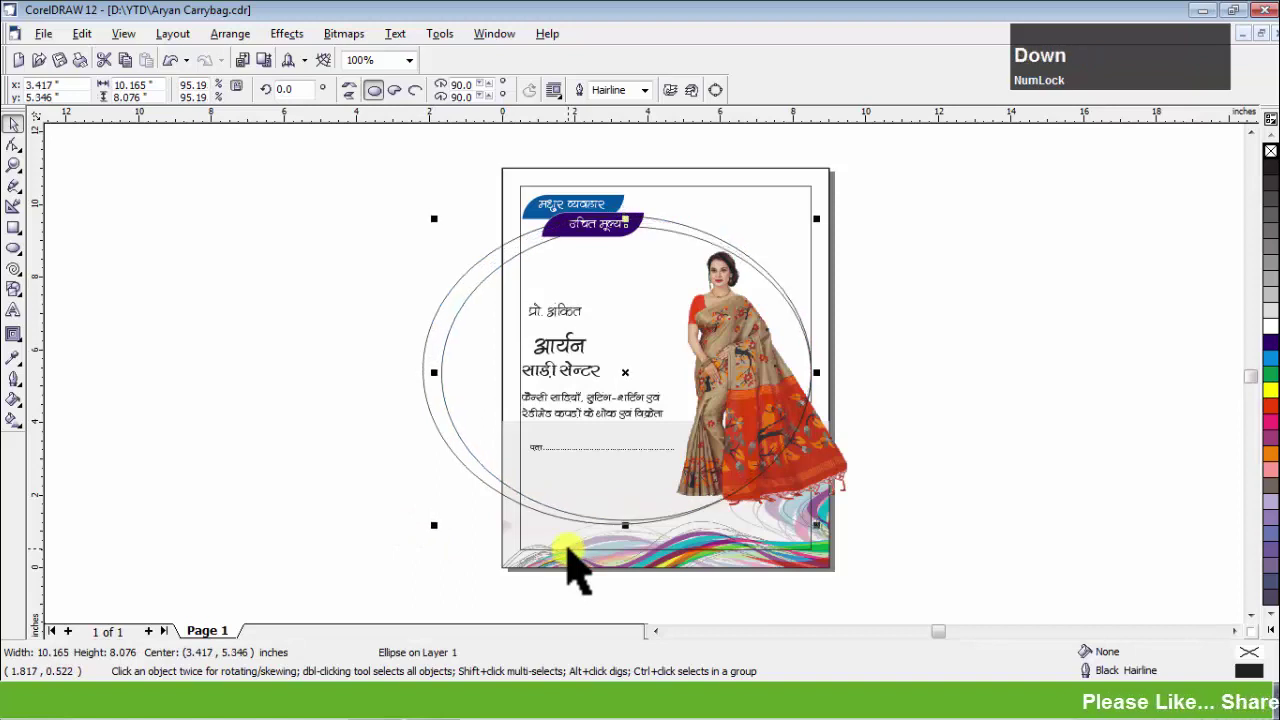
key(Down)
key(Left)
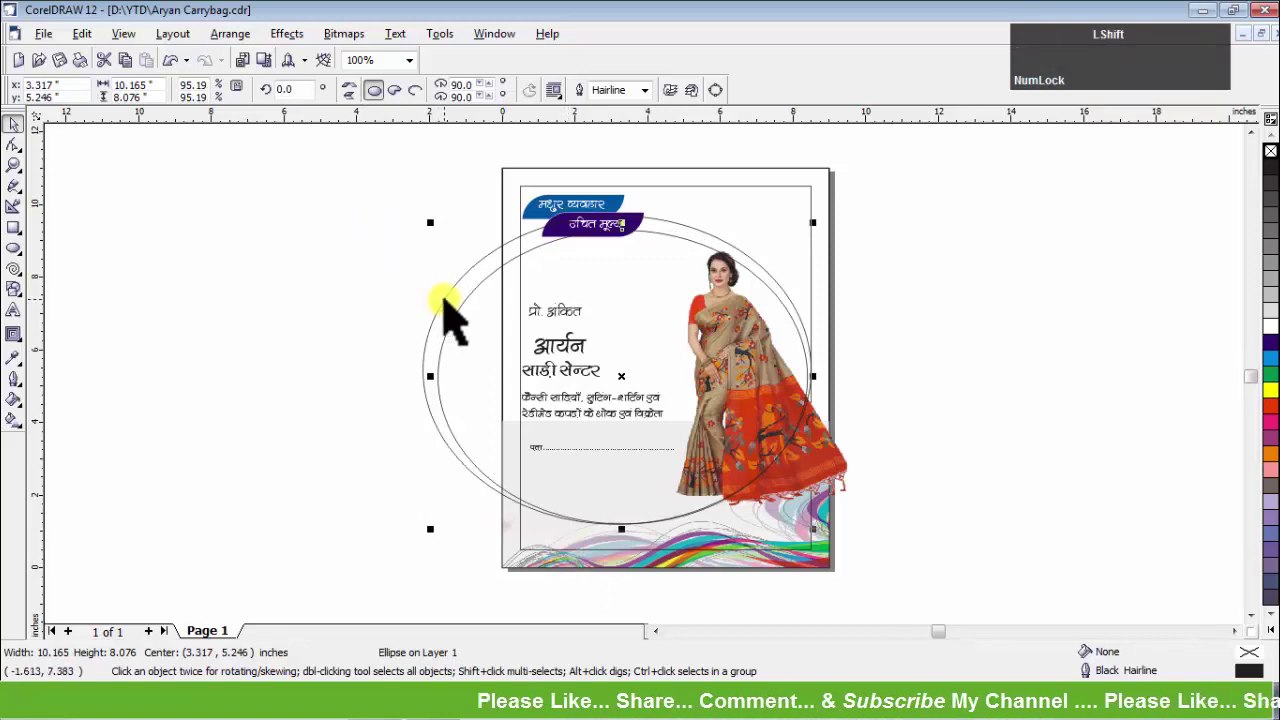
click(456, 309)
click(956, 323)
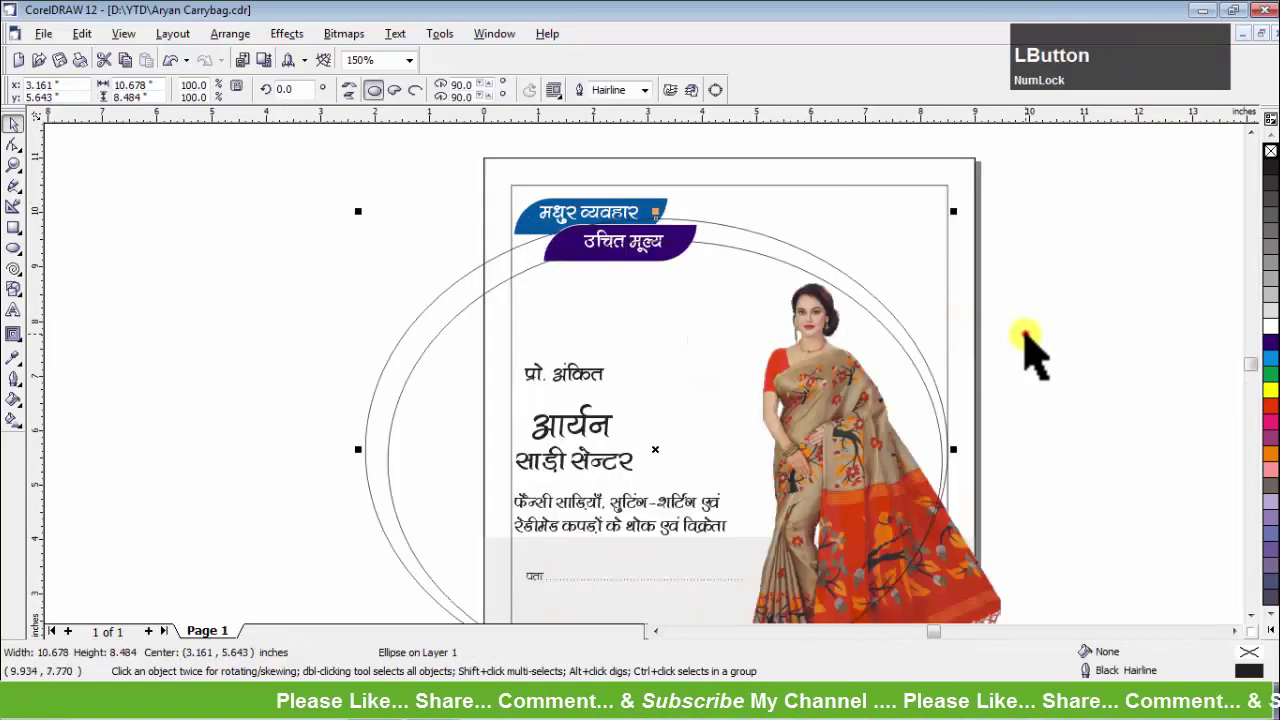
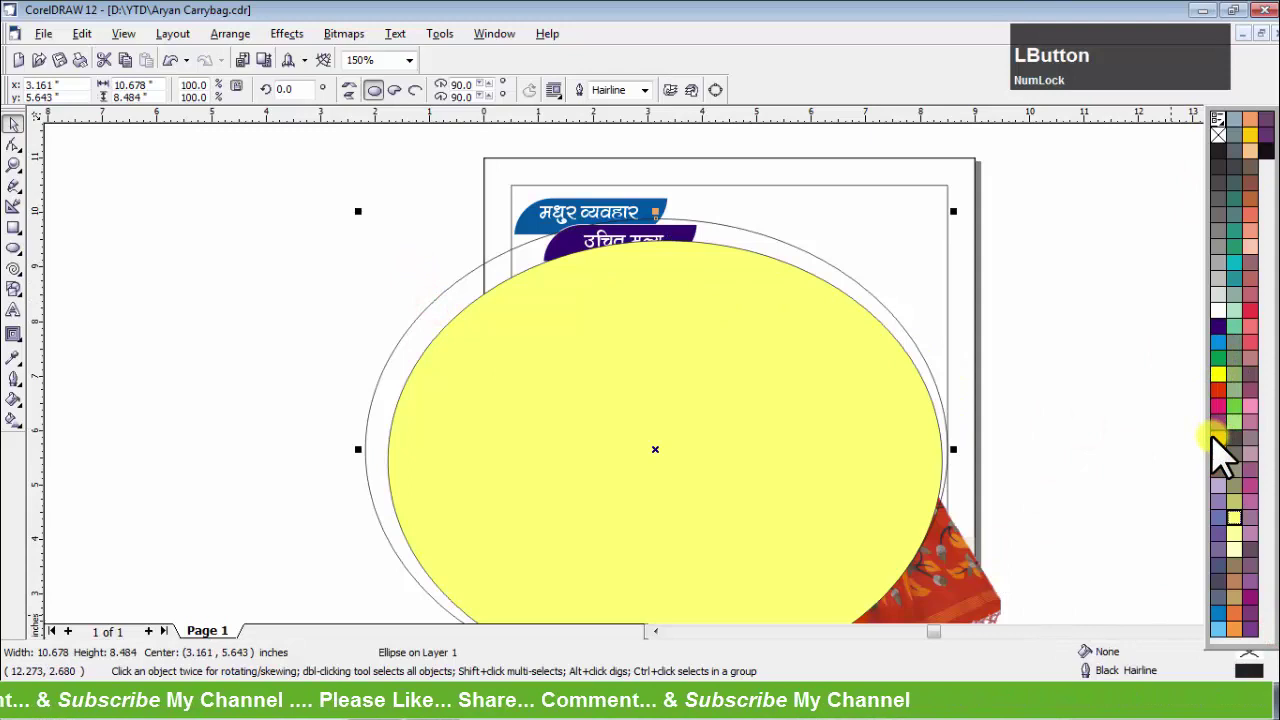
Group the orange and yellow ellipses and PowerClip them inside the page frame, adjusting their position.
key(ctrl+g)
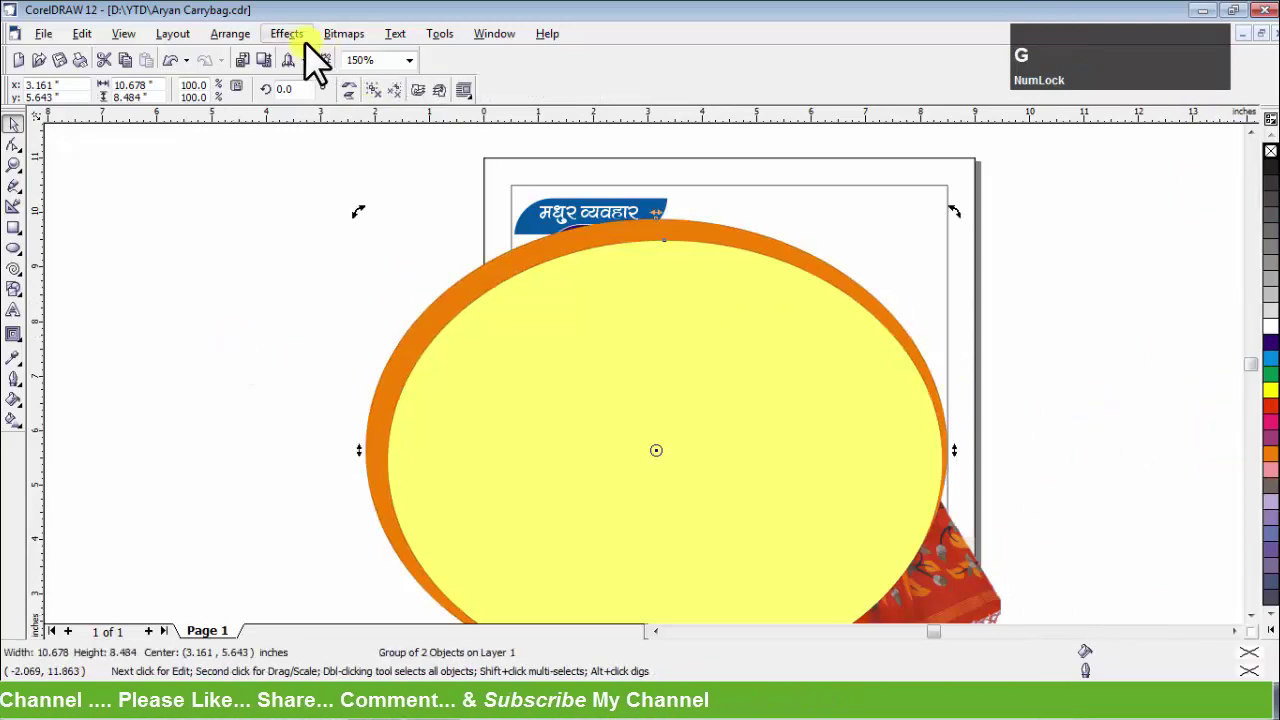
click(303, 50)
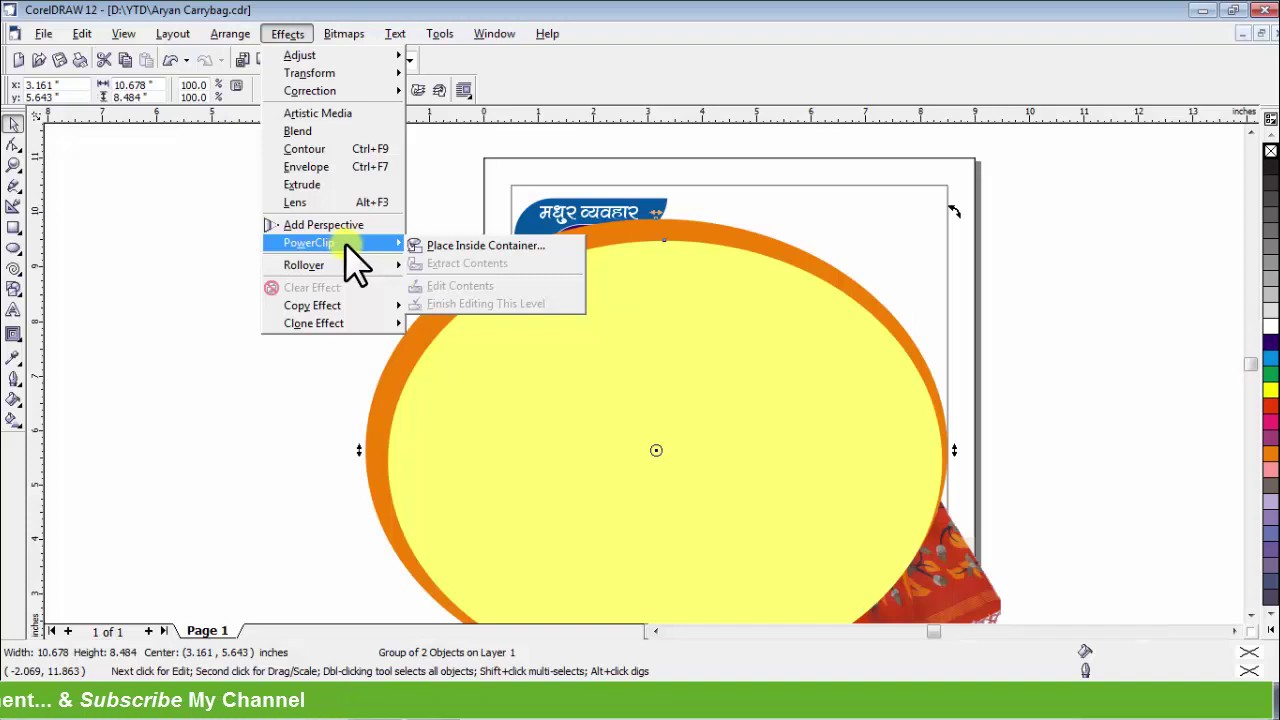
click(453, 264)
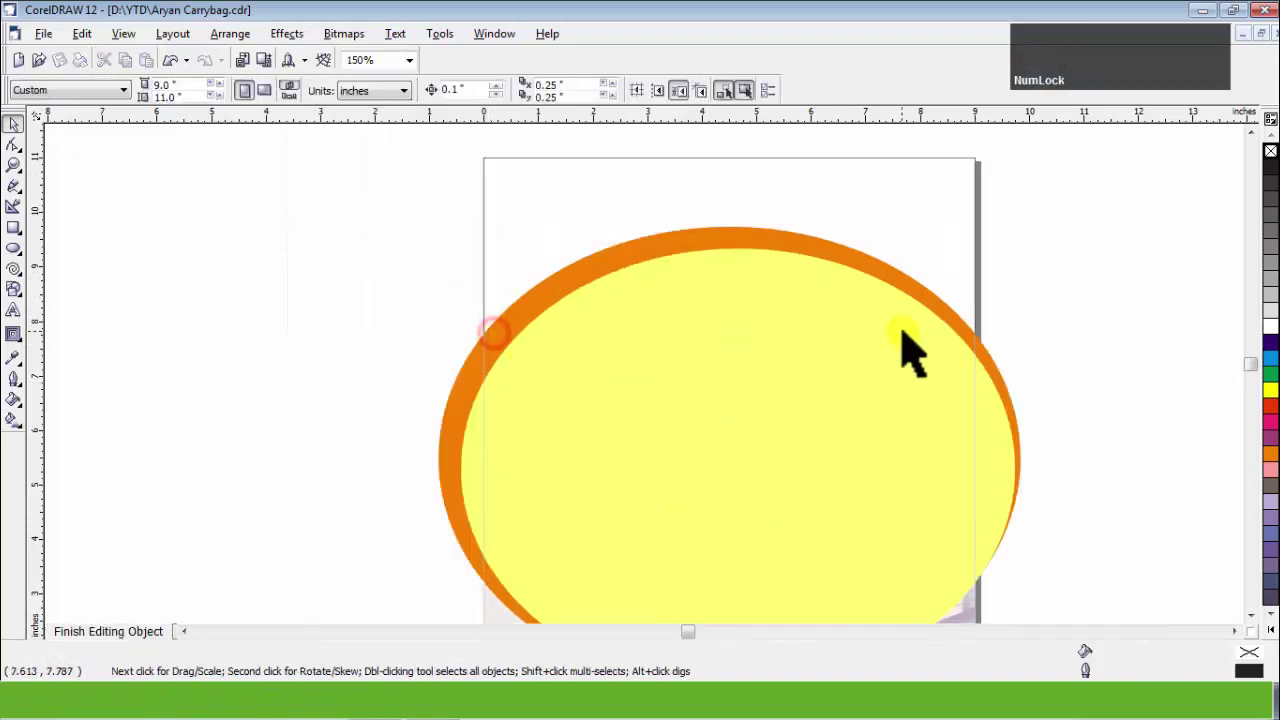
click(931, 353)
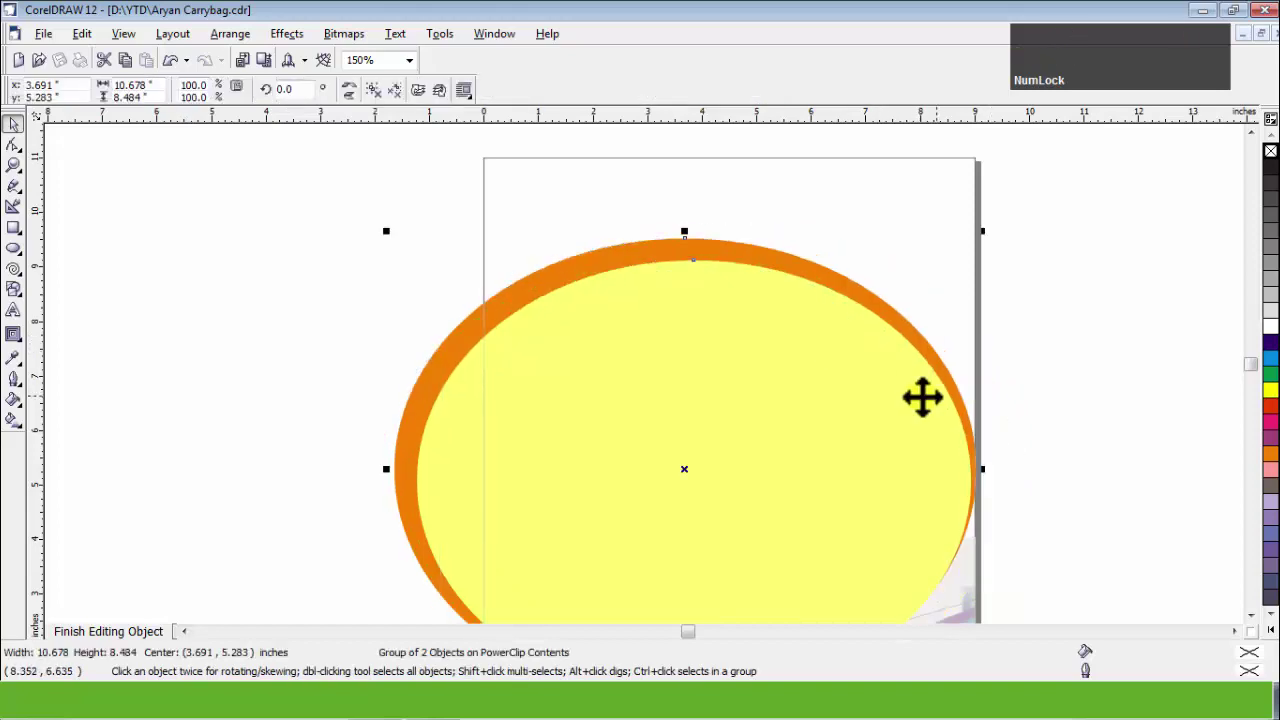
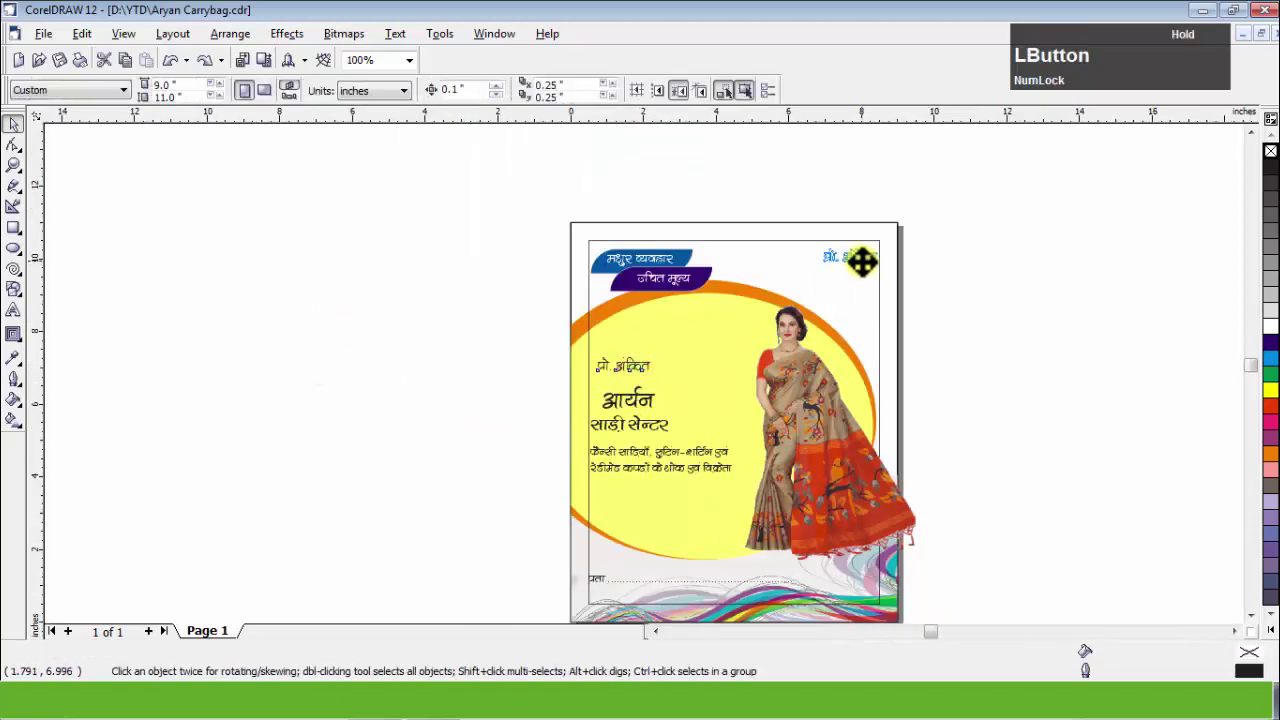
Give the red आर्यन heading a wider white outline set behind the fill via Outline Pen.
scroll(up, 3)
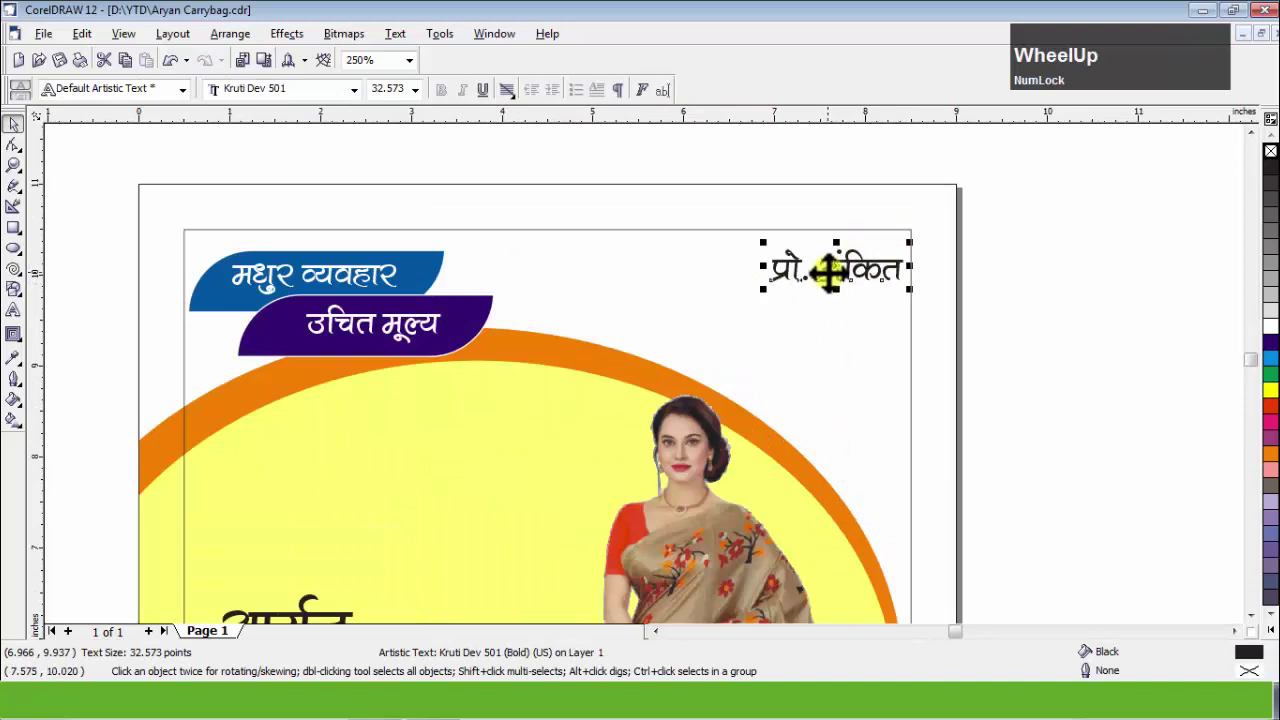
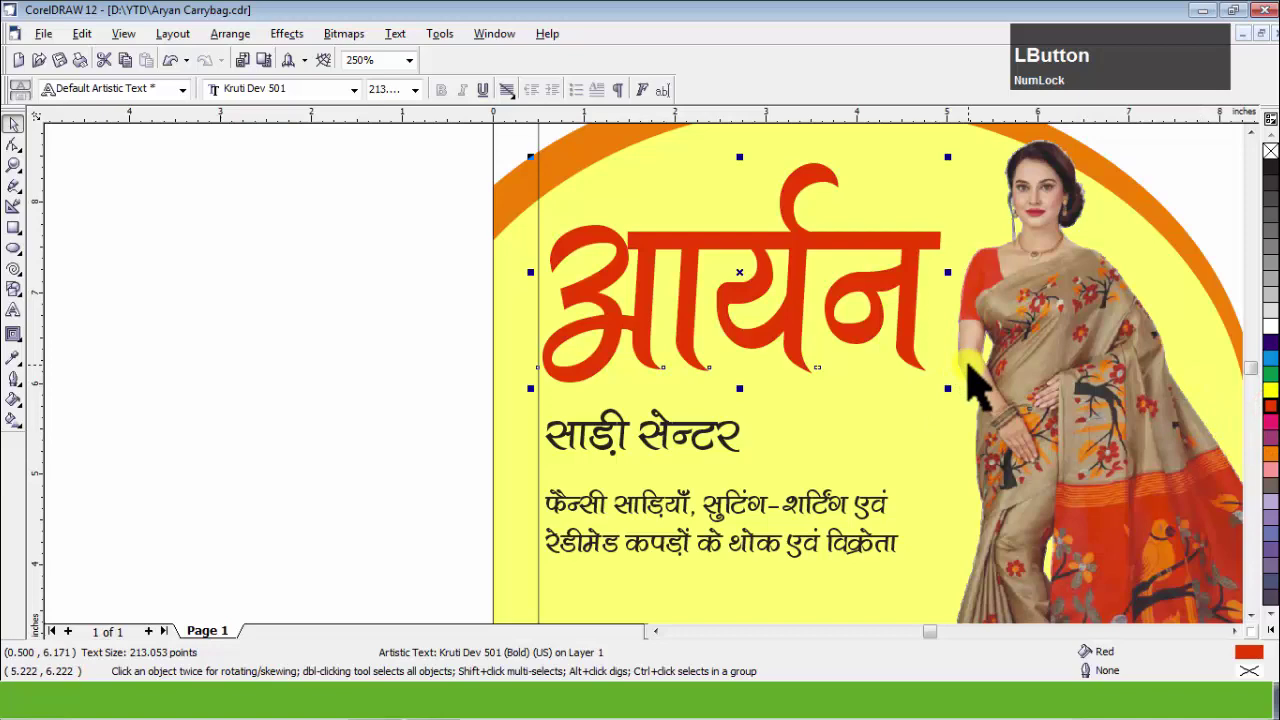
key(F12)
click(614, 199)
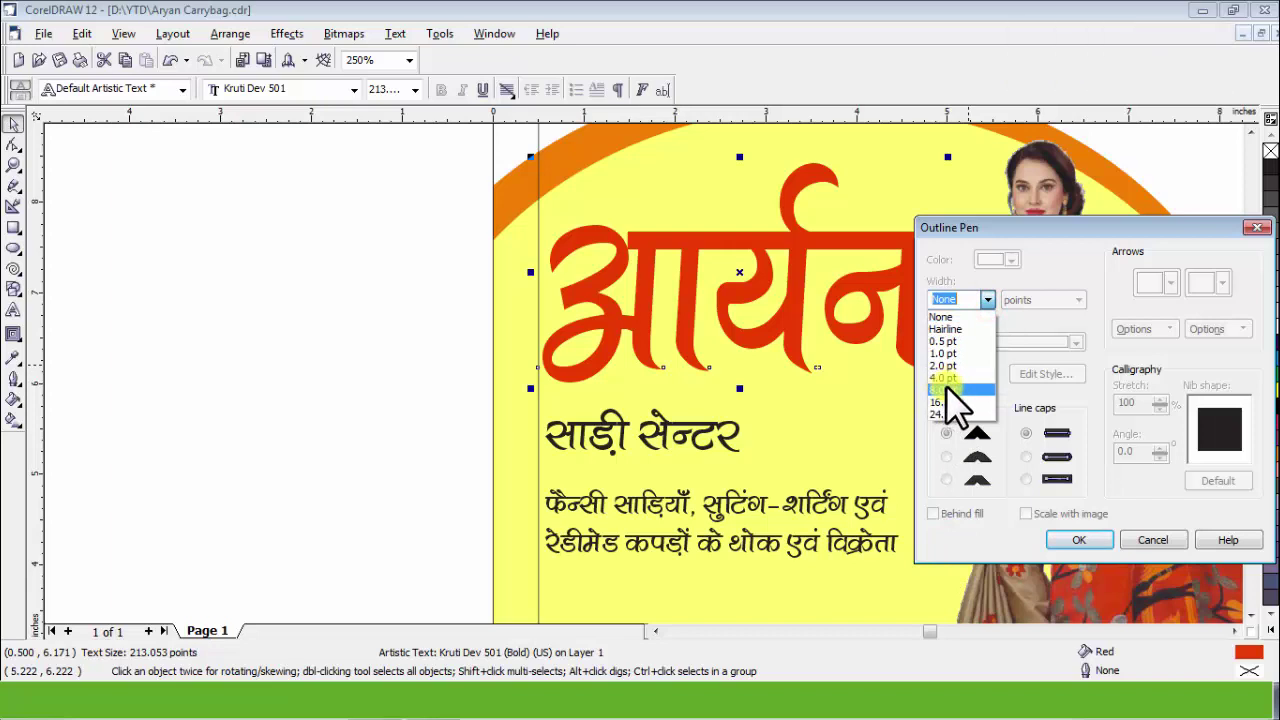
click(959, 397)
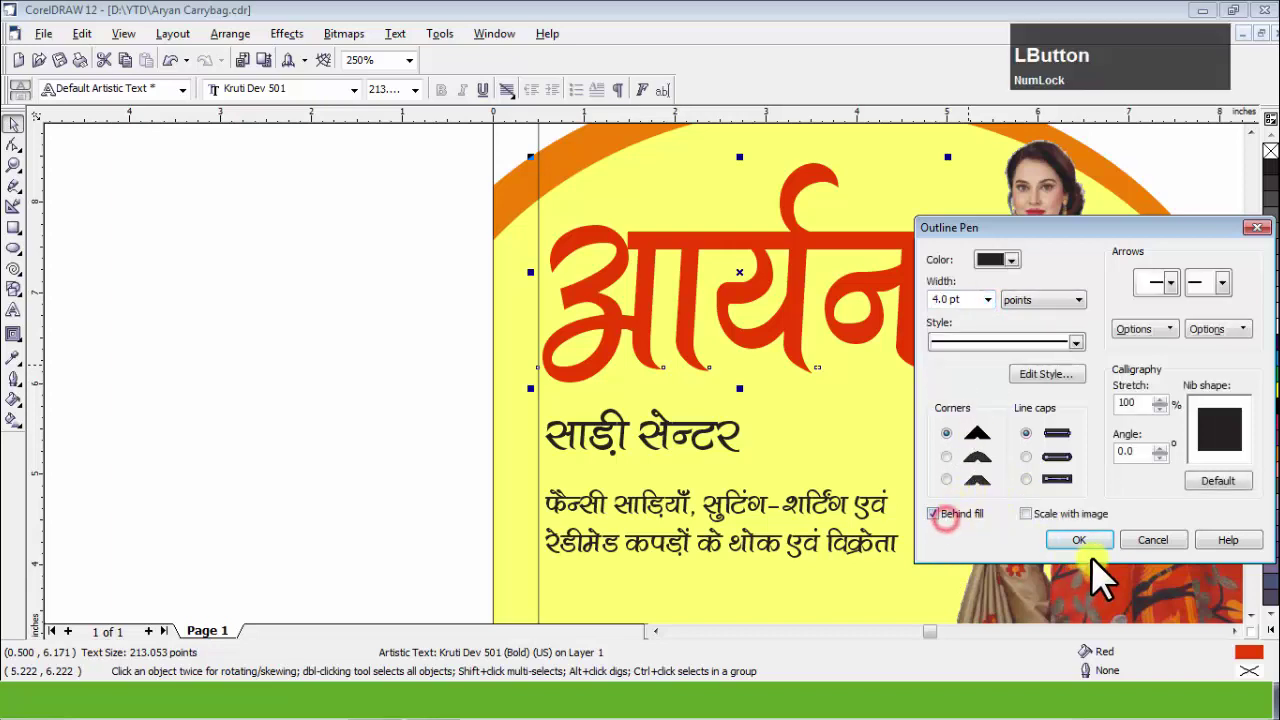
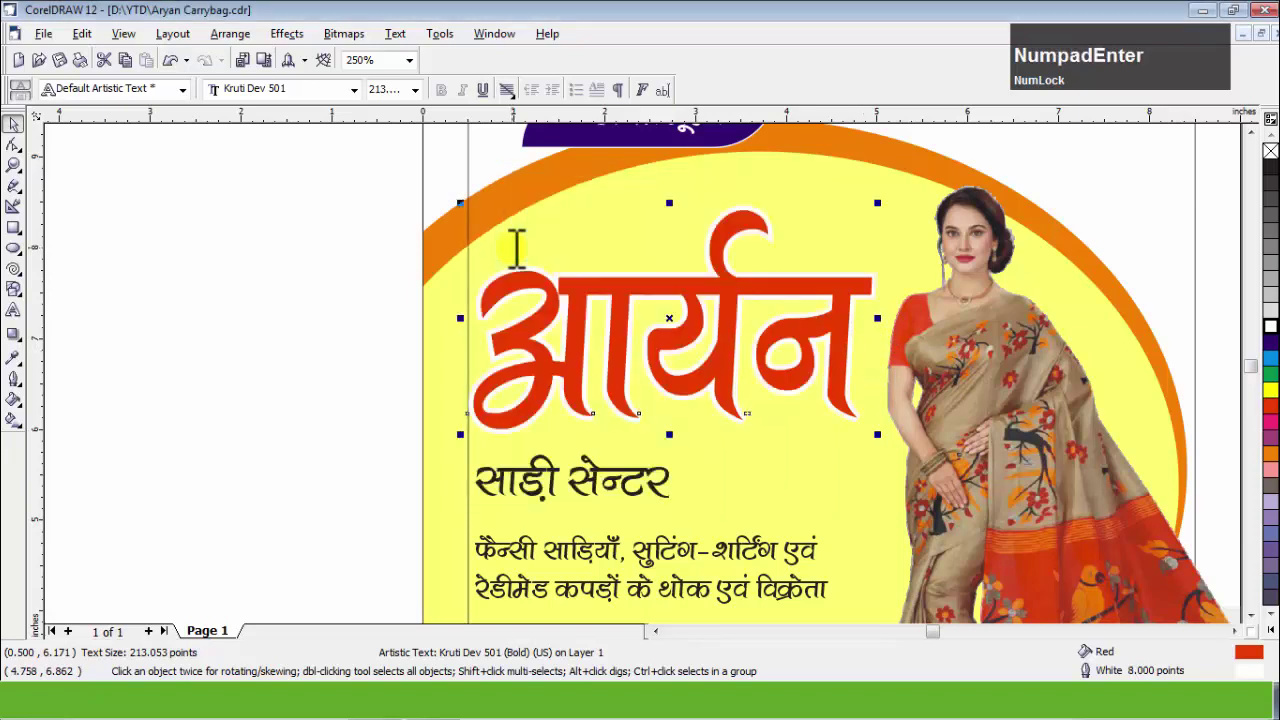
Duplicate the heading as a 90% black copy, send it behind and nudge it into an offset shadow.
key(KP_Add)
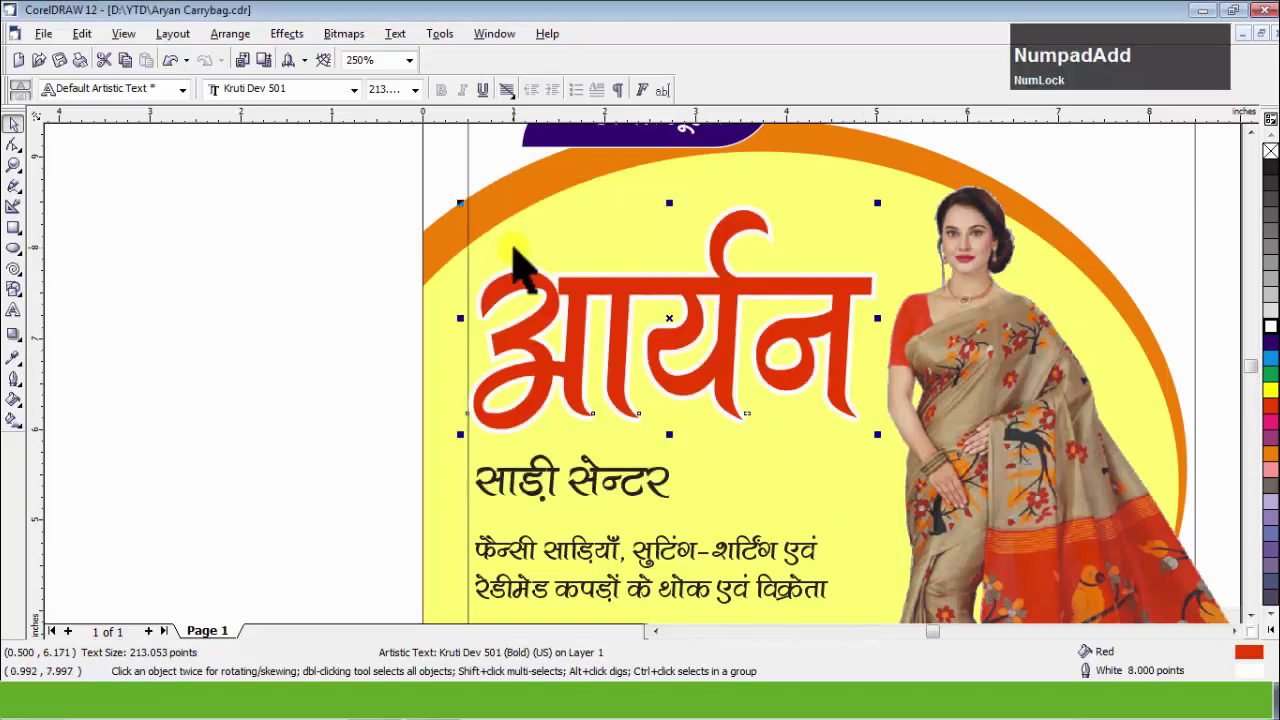
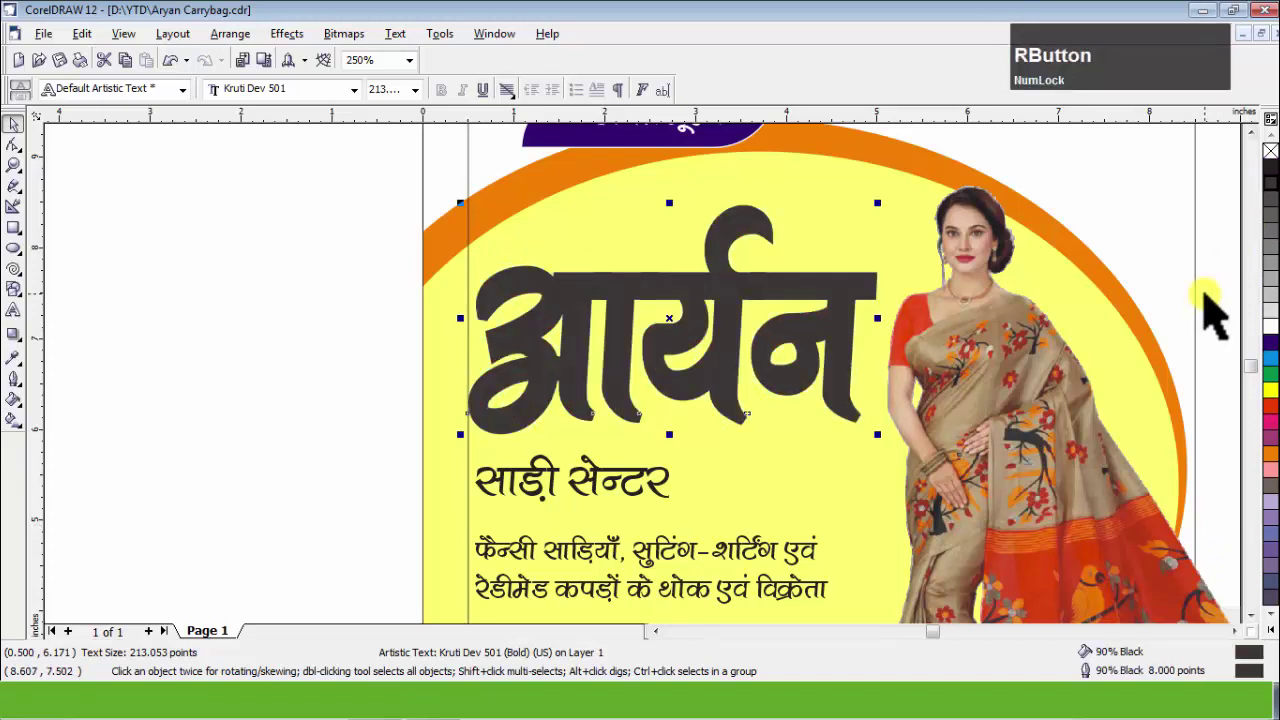
key(ctrl+Page_Down)
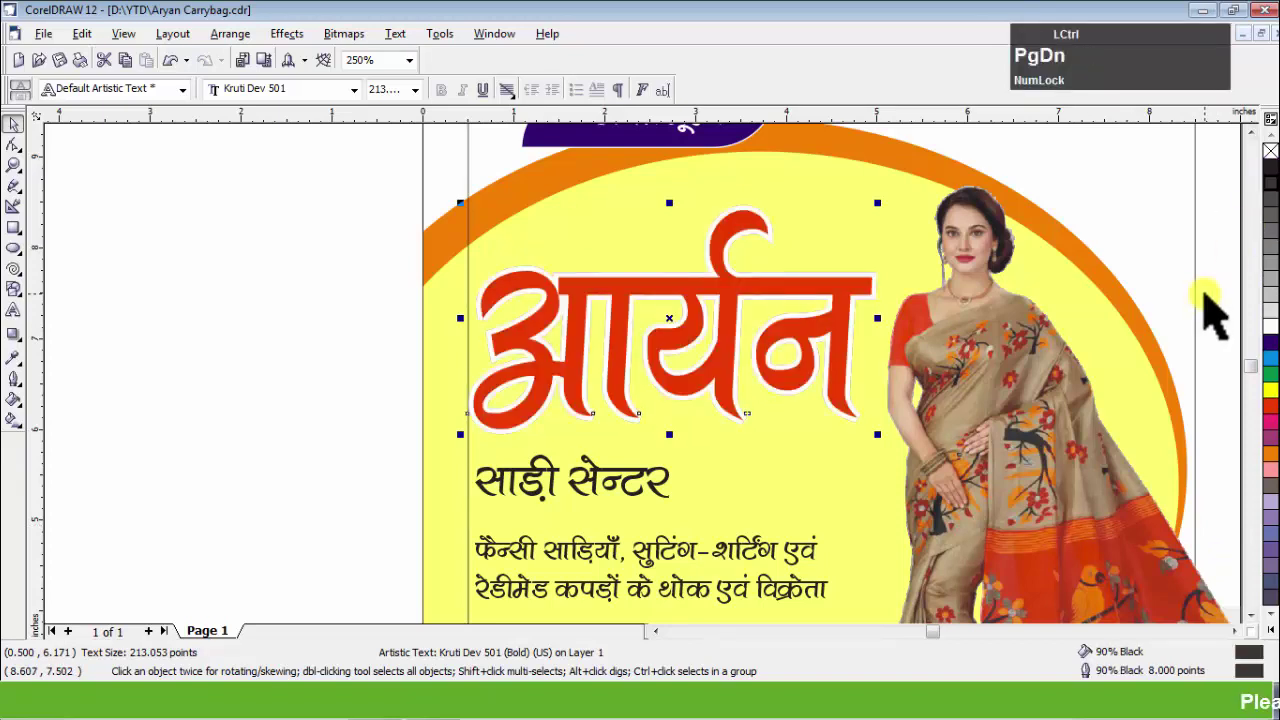
key(Down)
key(Right)
key(ctrl+Left)
key(Up)
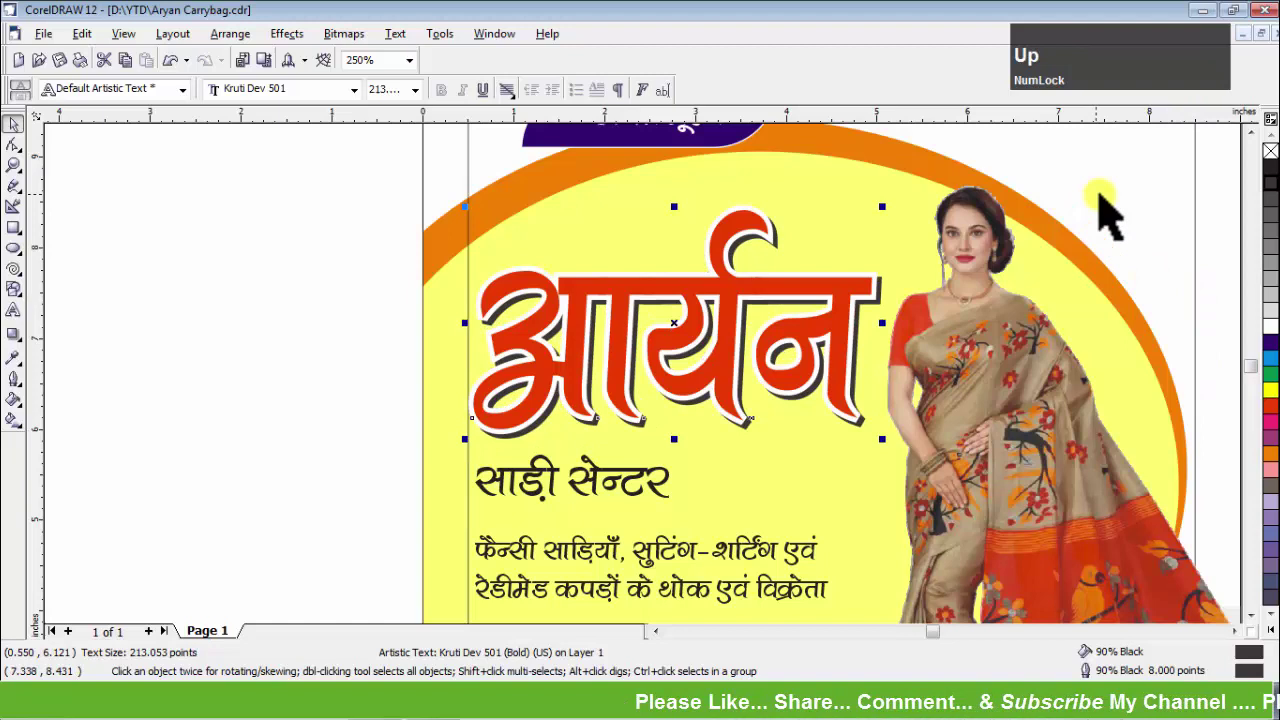
Group the heading with its shadow and select the blue साड़ी सेन्टर subtitle beneath it.
click(329, 192)
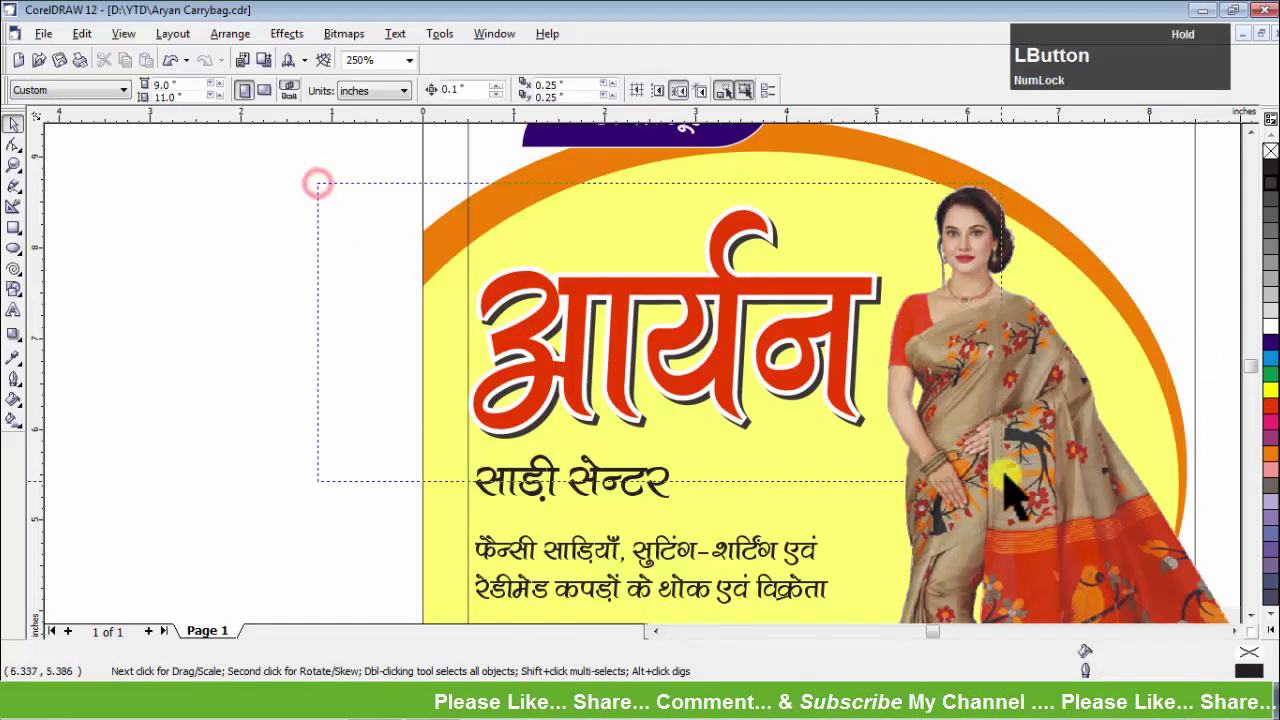
key(ctrl+g)
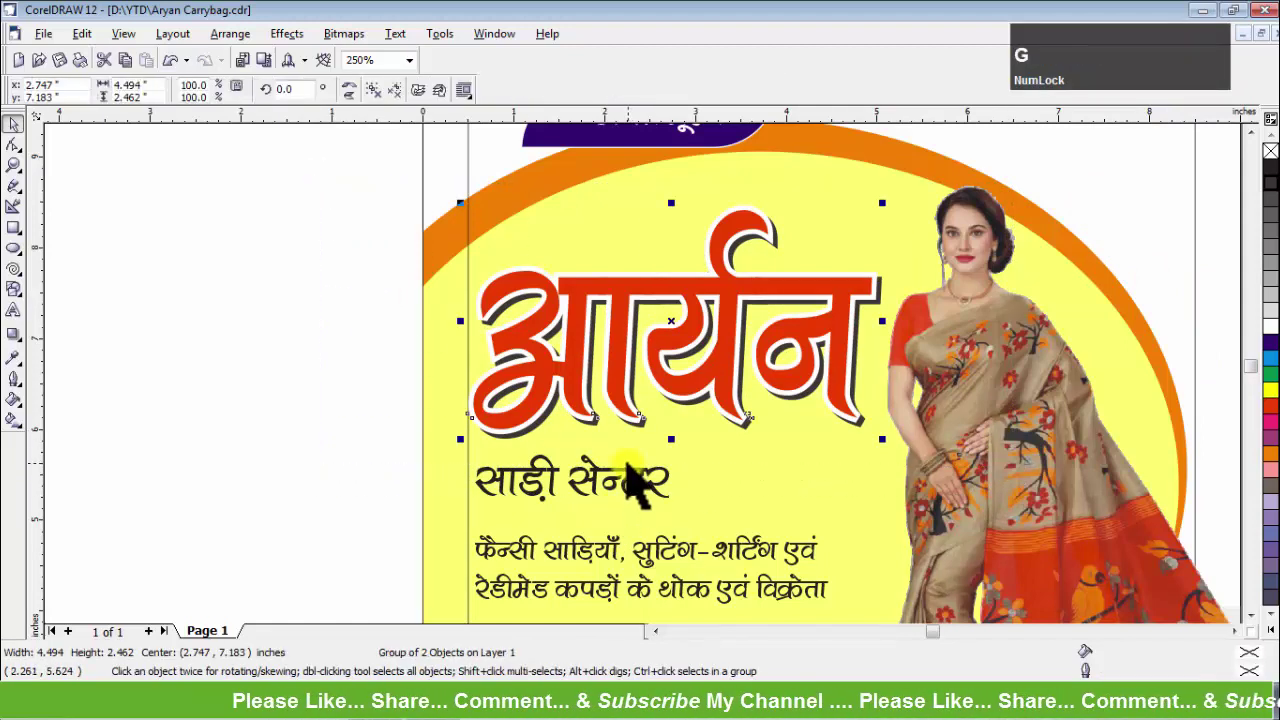
click(629, 481)
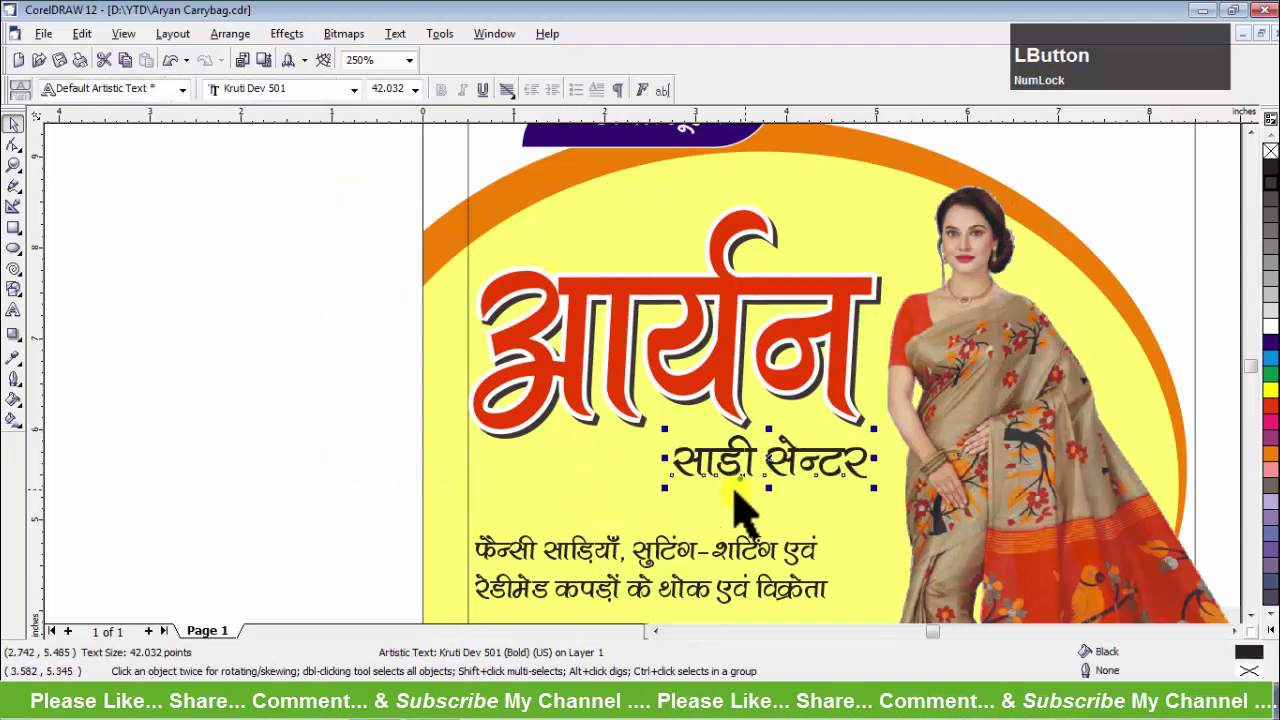
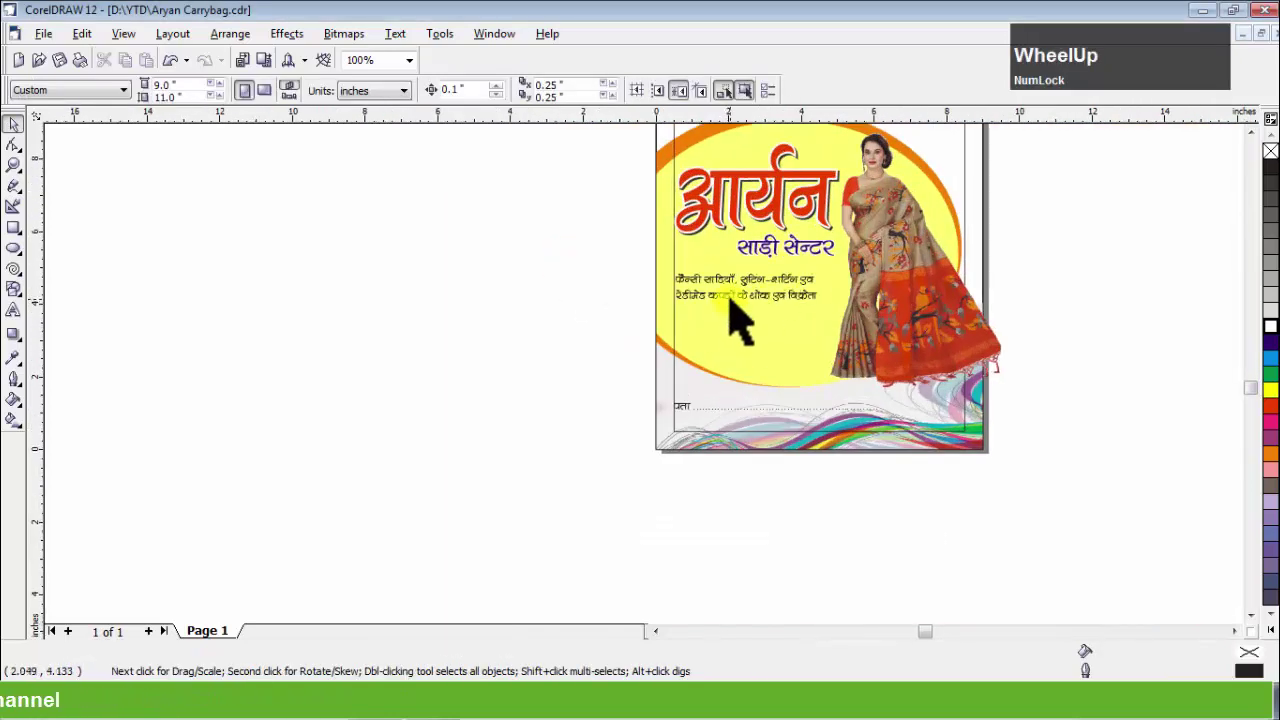
click(666, 334)
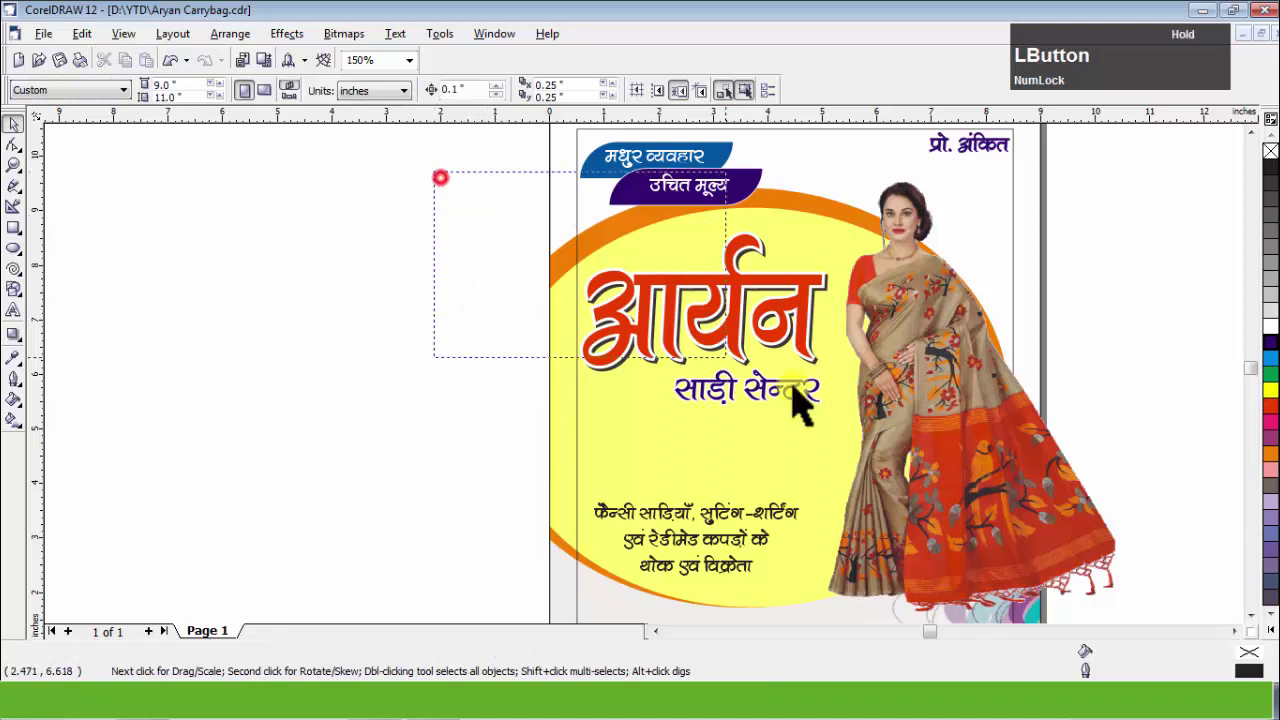
Group the heading with the subtitle, deselect, and bring up the Insert Character panel.
key(Down)
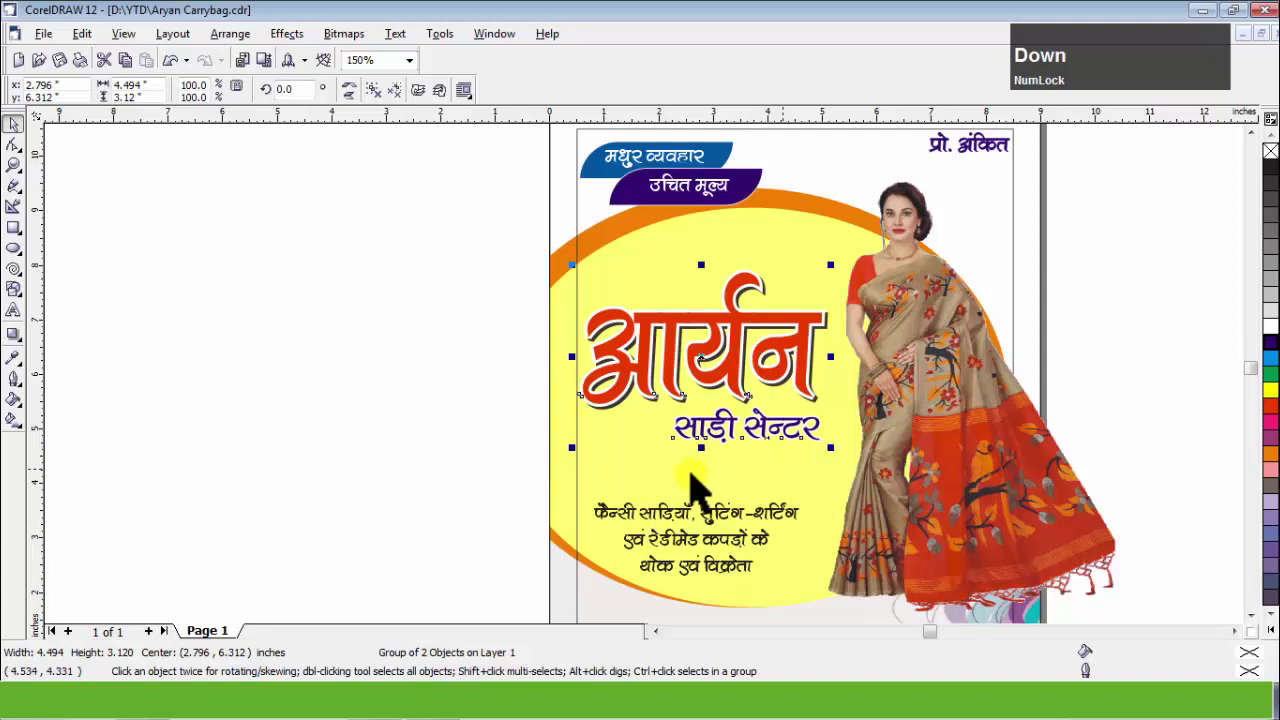
click(439, 309)
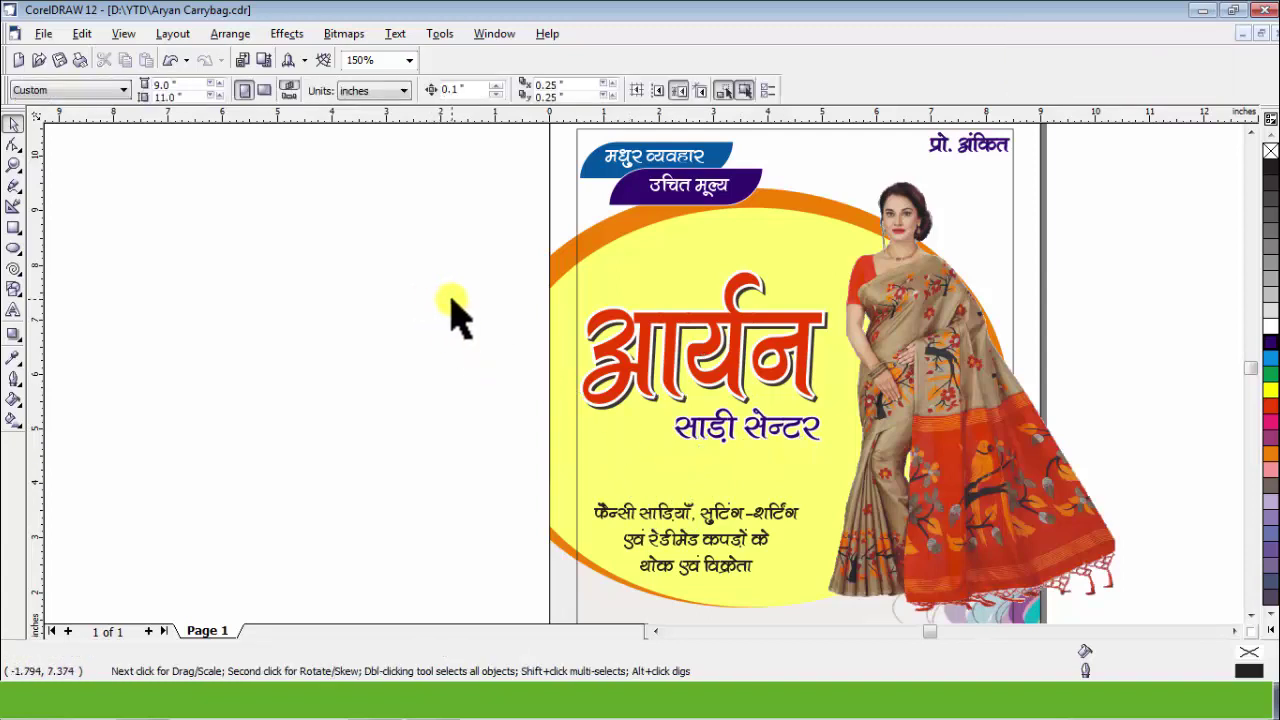
key(ctrl+Num_Lock)
key(ctrl+F11)
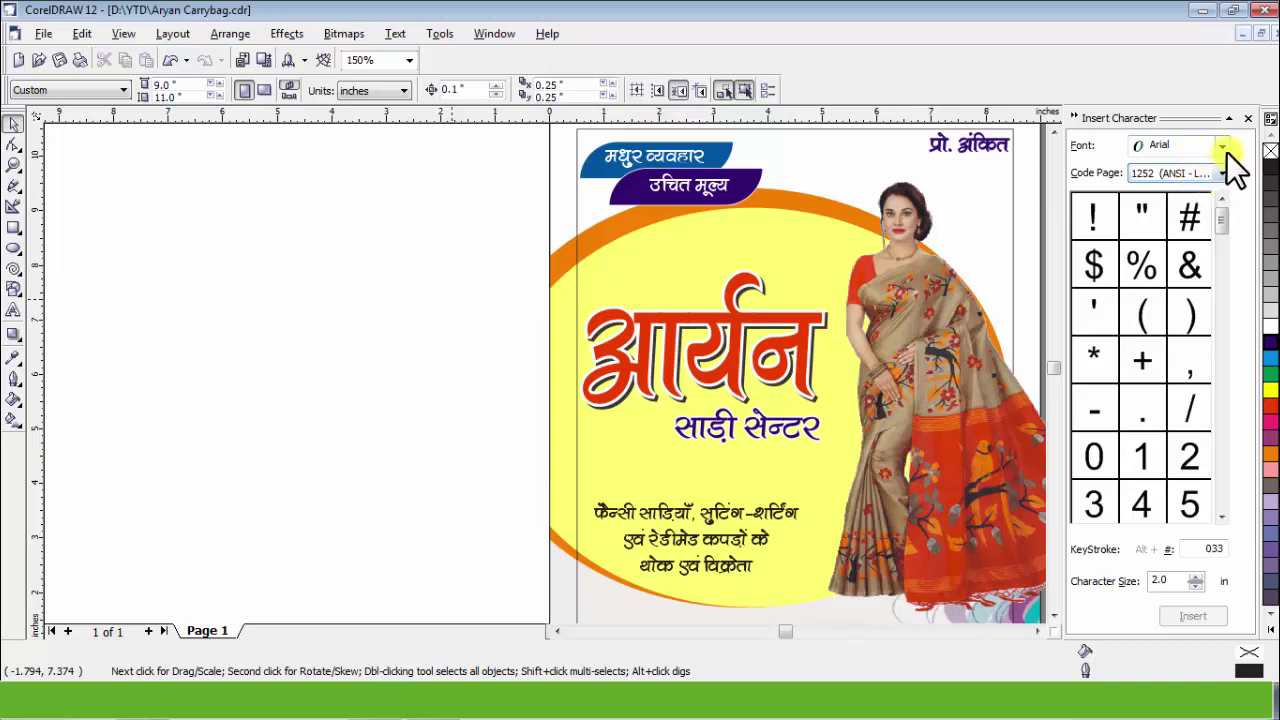
Set the symbol font to Wingdings and show its full character set.
click(1236, 165)
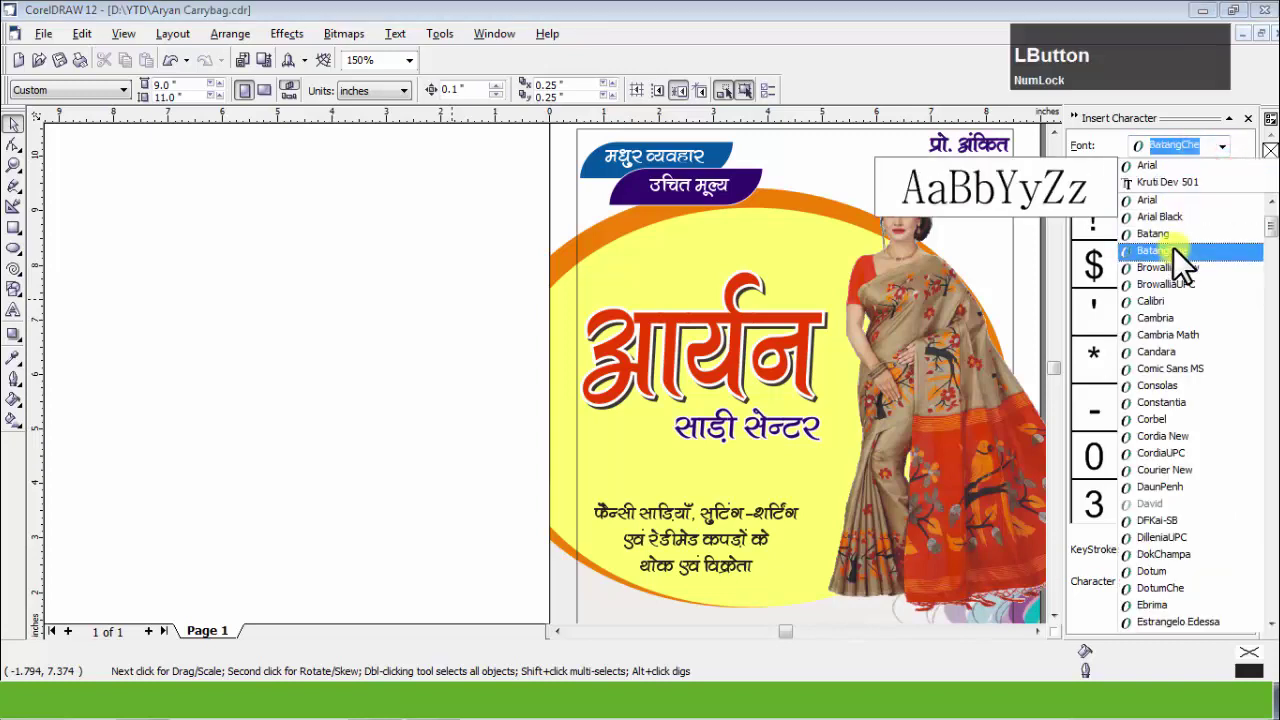
key(w)
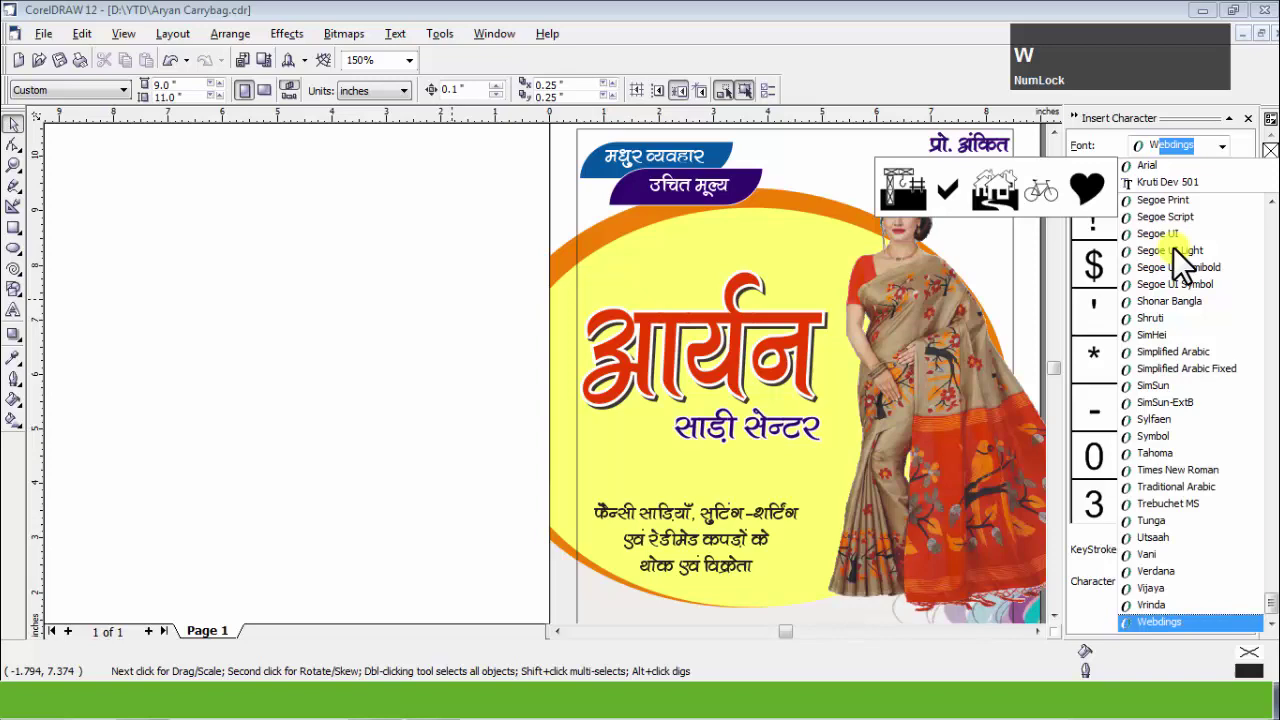
key(Down)
key(Return)
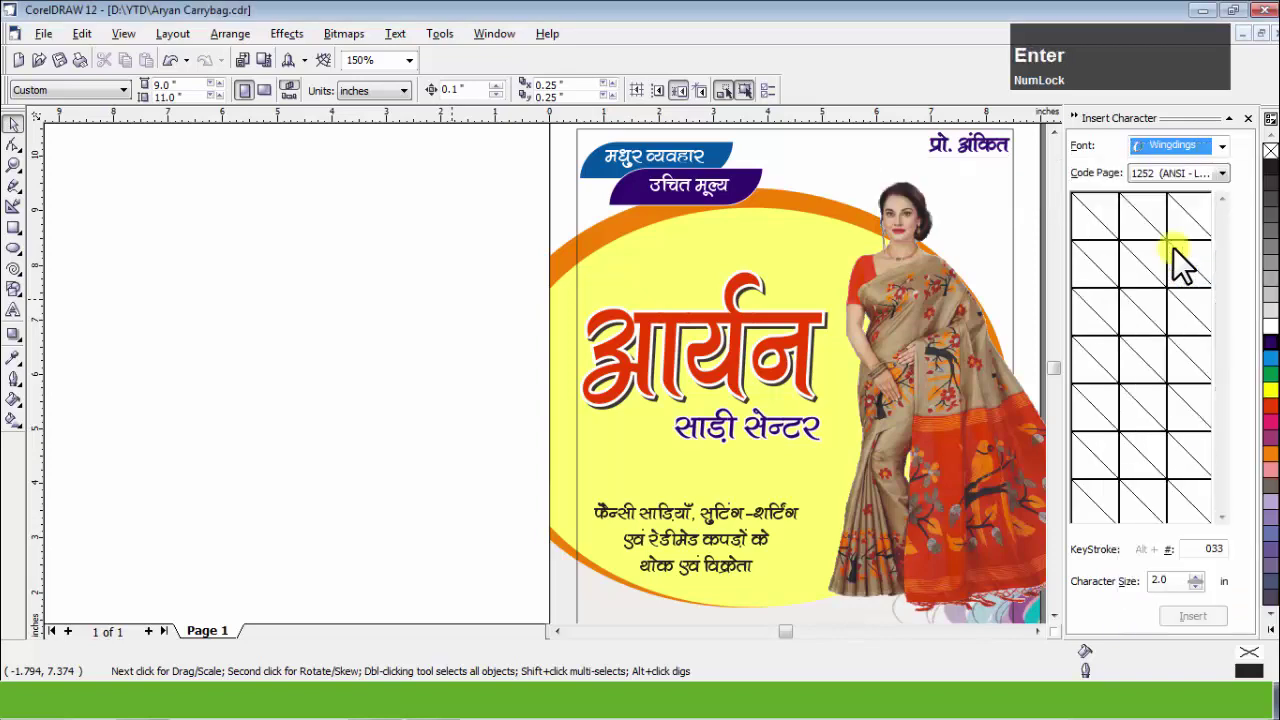
click(1226, 192)
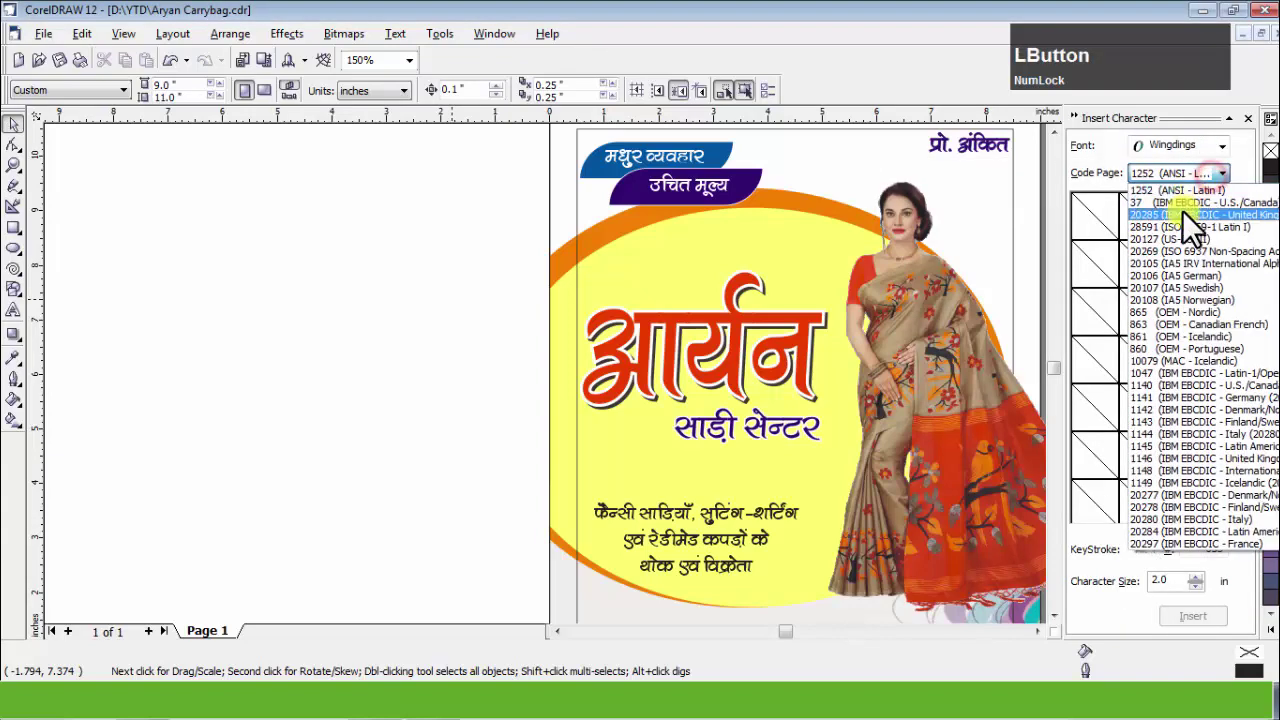
scroll(up, 3)
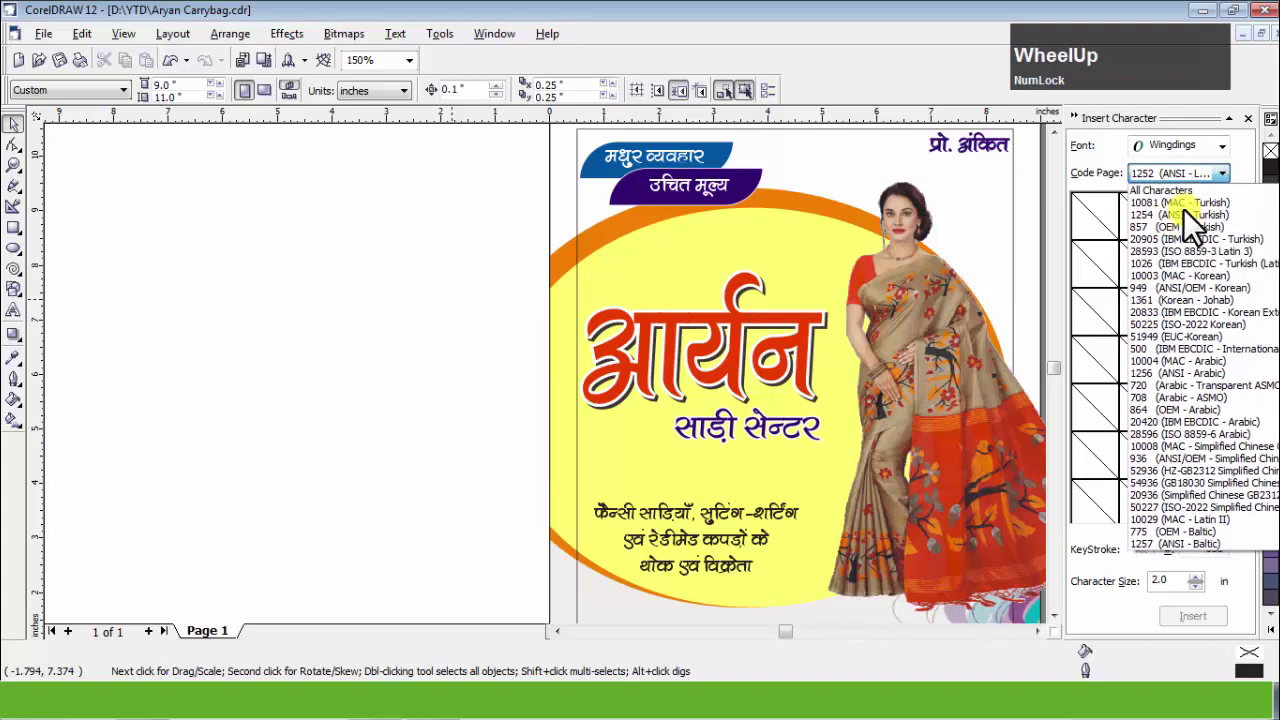
click(1174, 209)
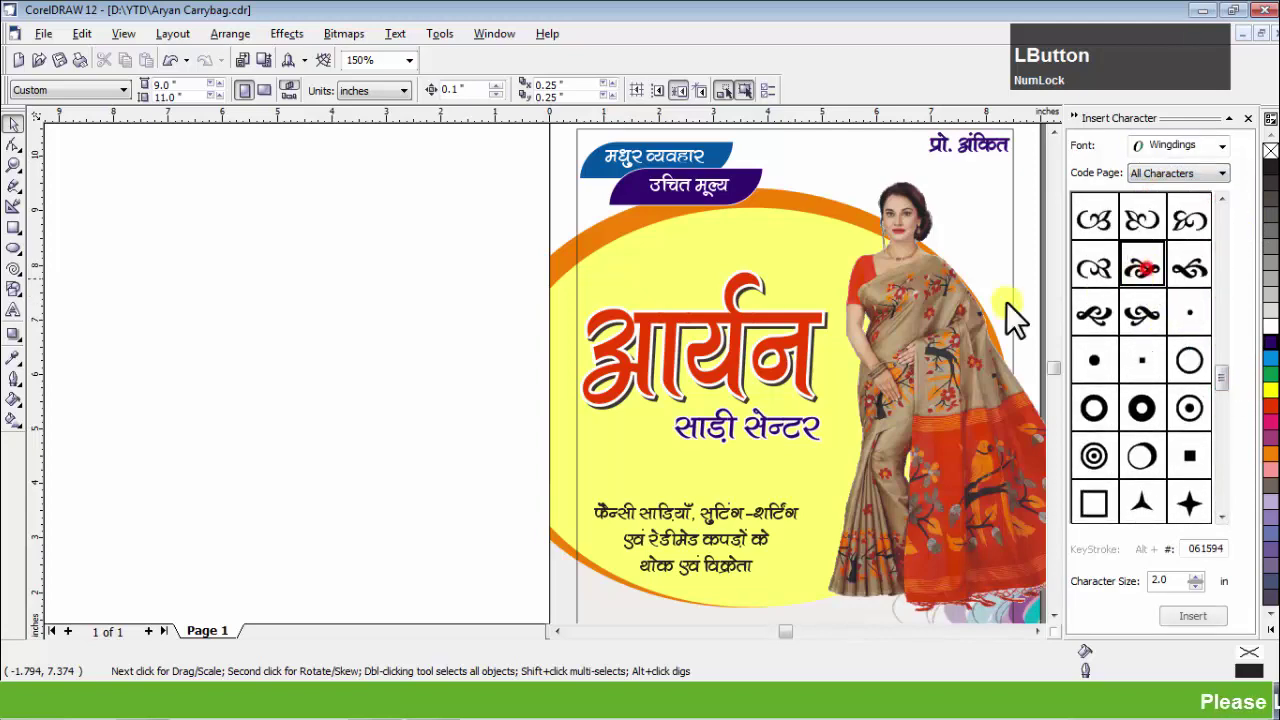
Duplicate the small blue ornament into a divider row under the subtitle and select the whole row.
scroll(up, 3)
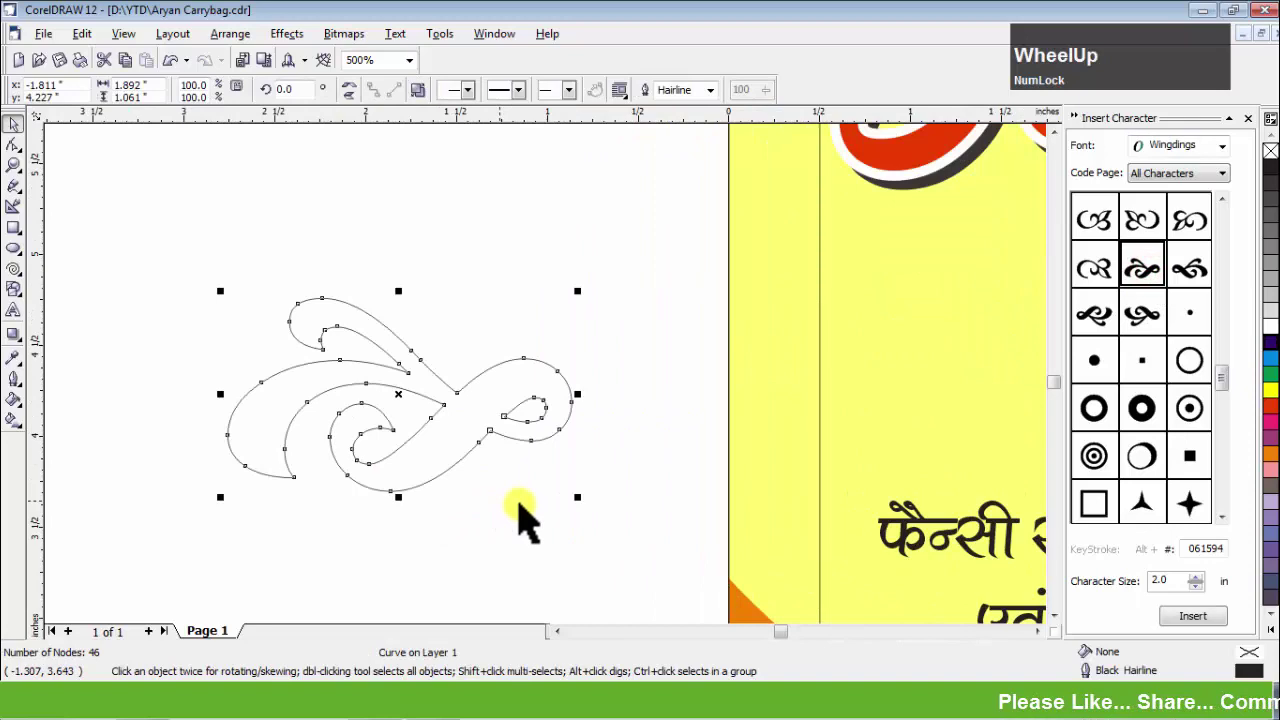
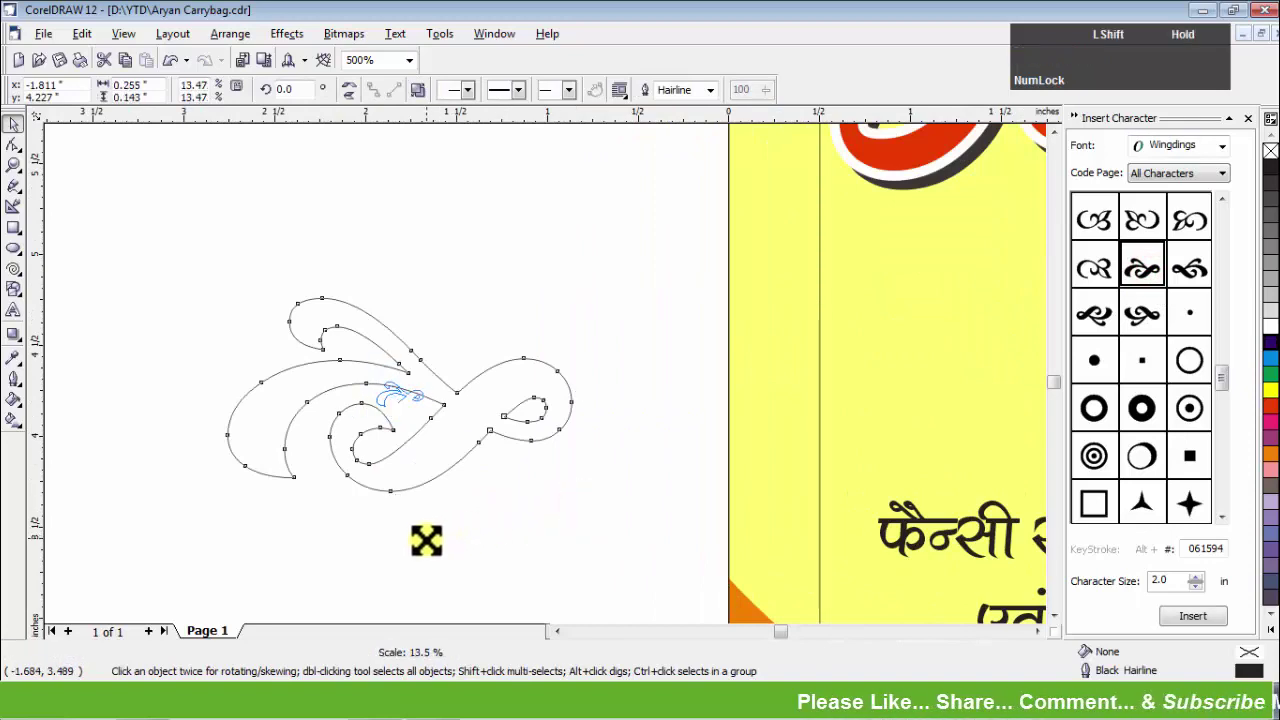
scroll(down, 3)
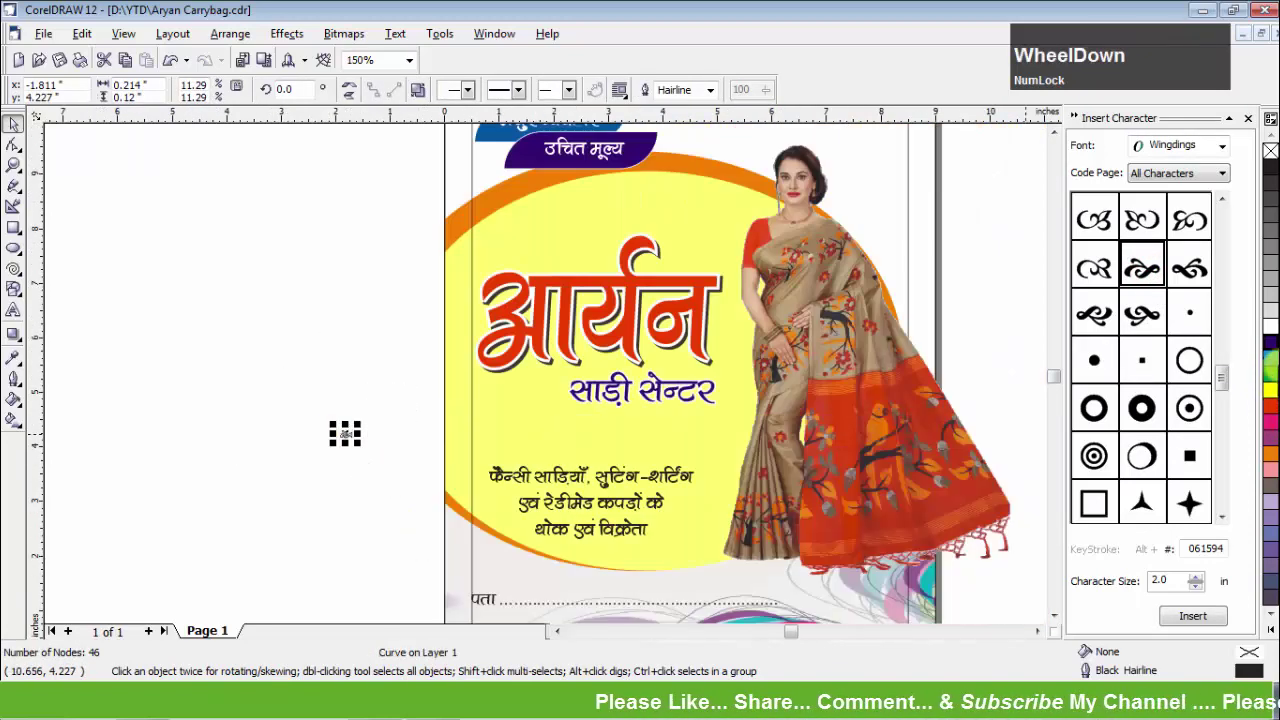
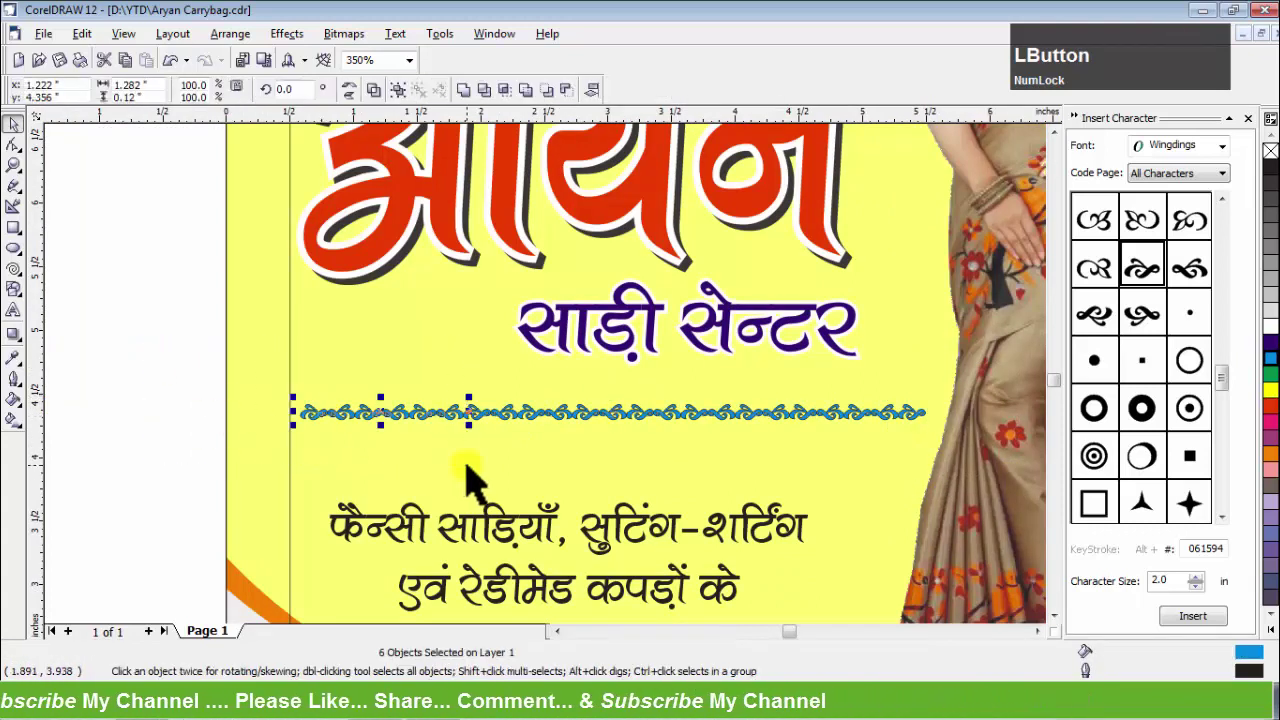
key(Delete)
click(187, 411)
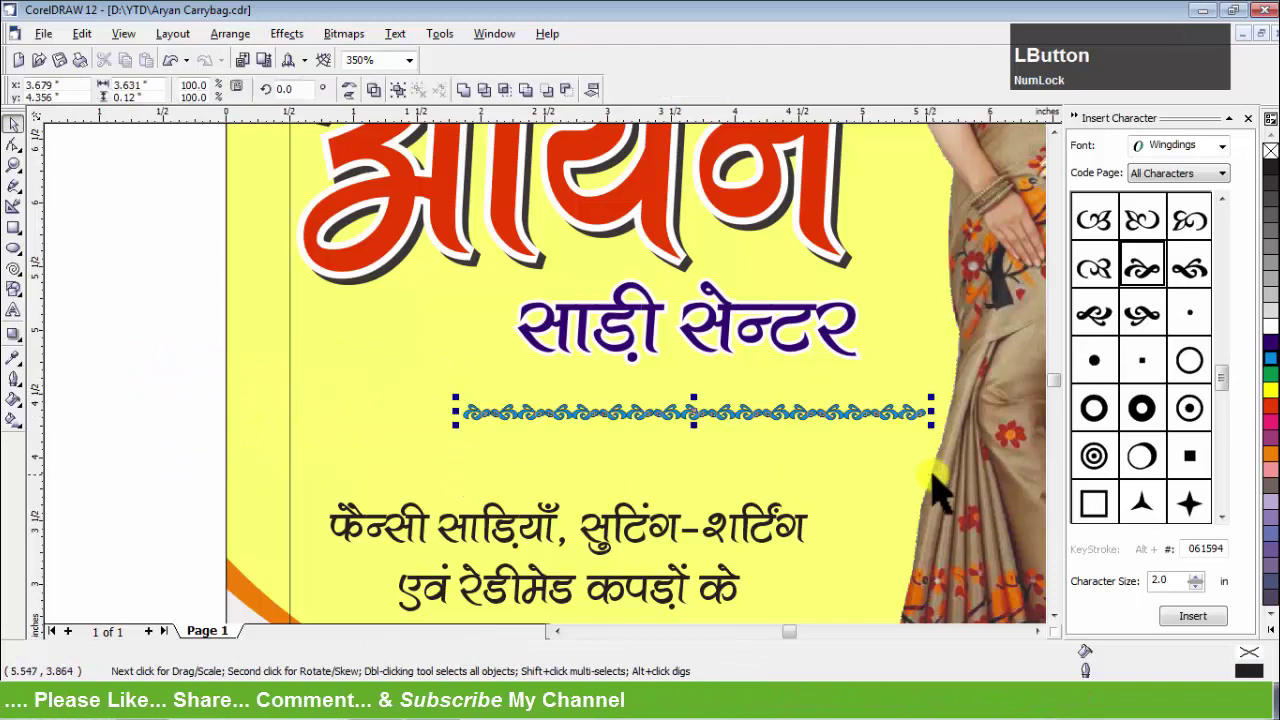
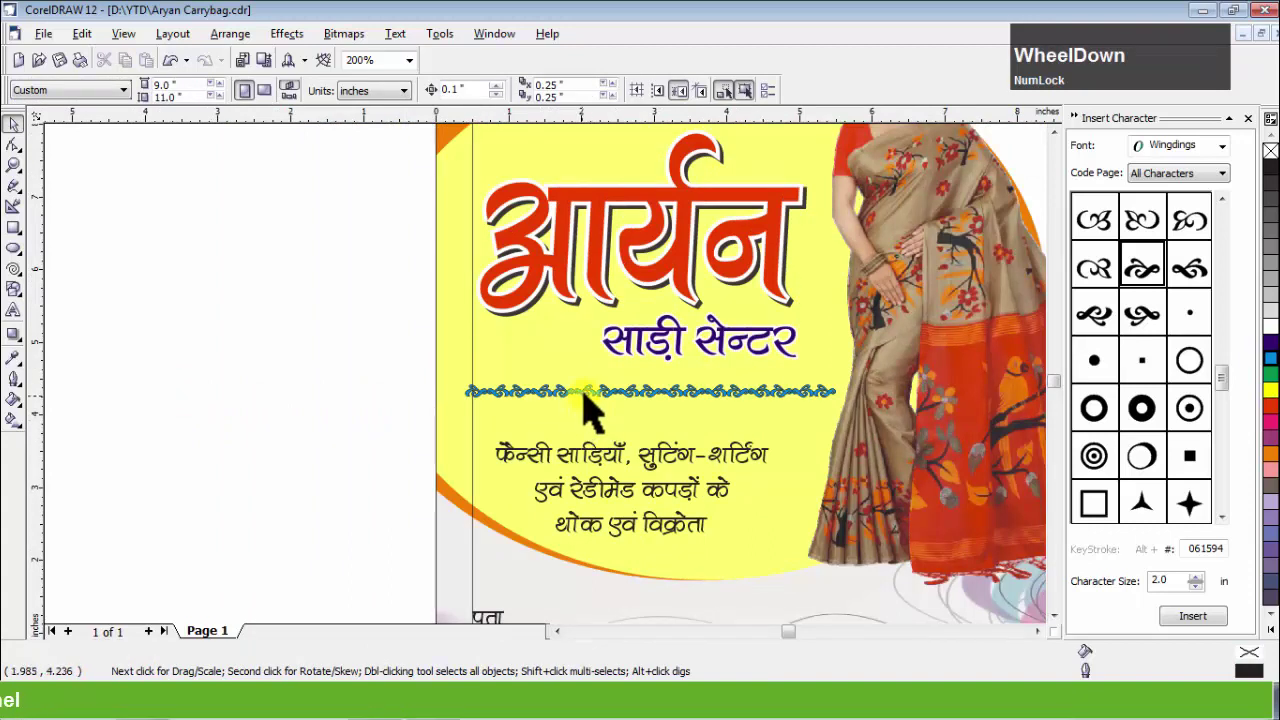
click(595, 404)
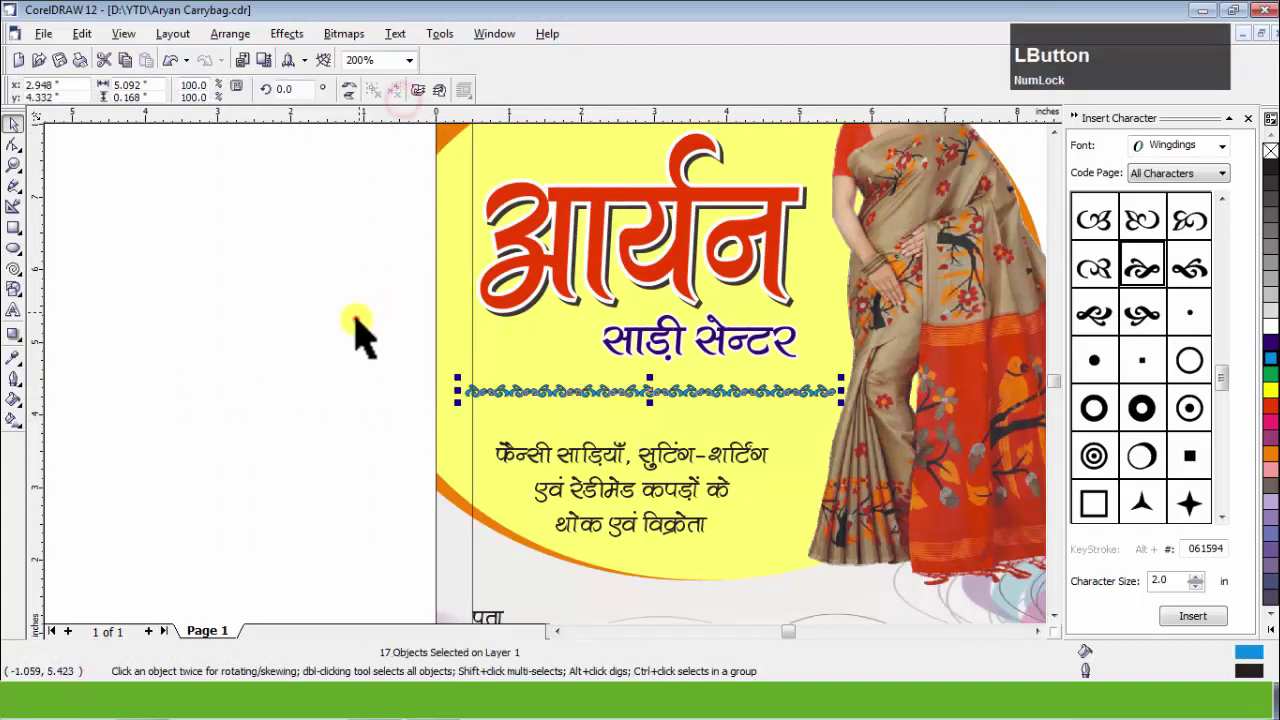
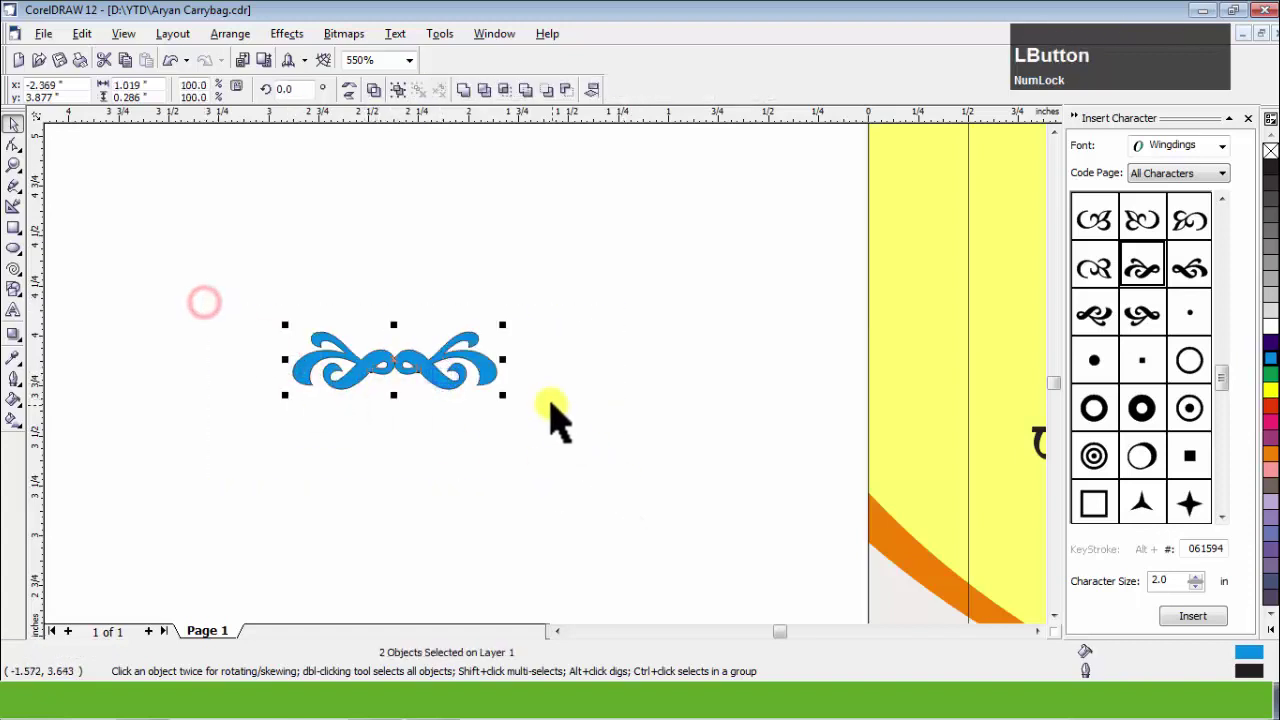
Group the two mirrored ornament glyphs with Ctrl+G into one blue ornament.
key(g)
scroll(down, 3)
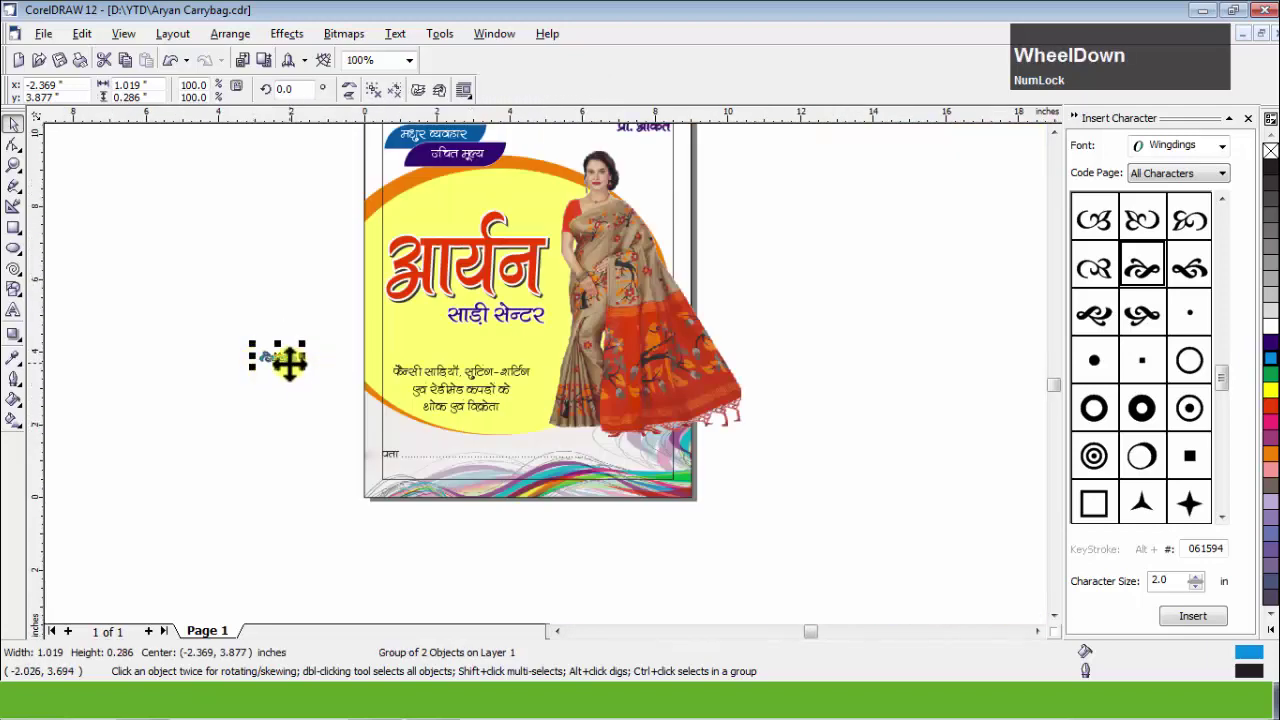
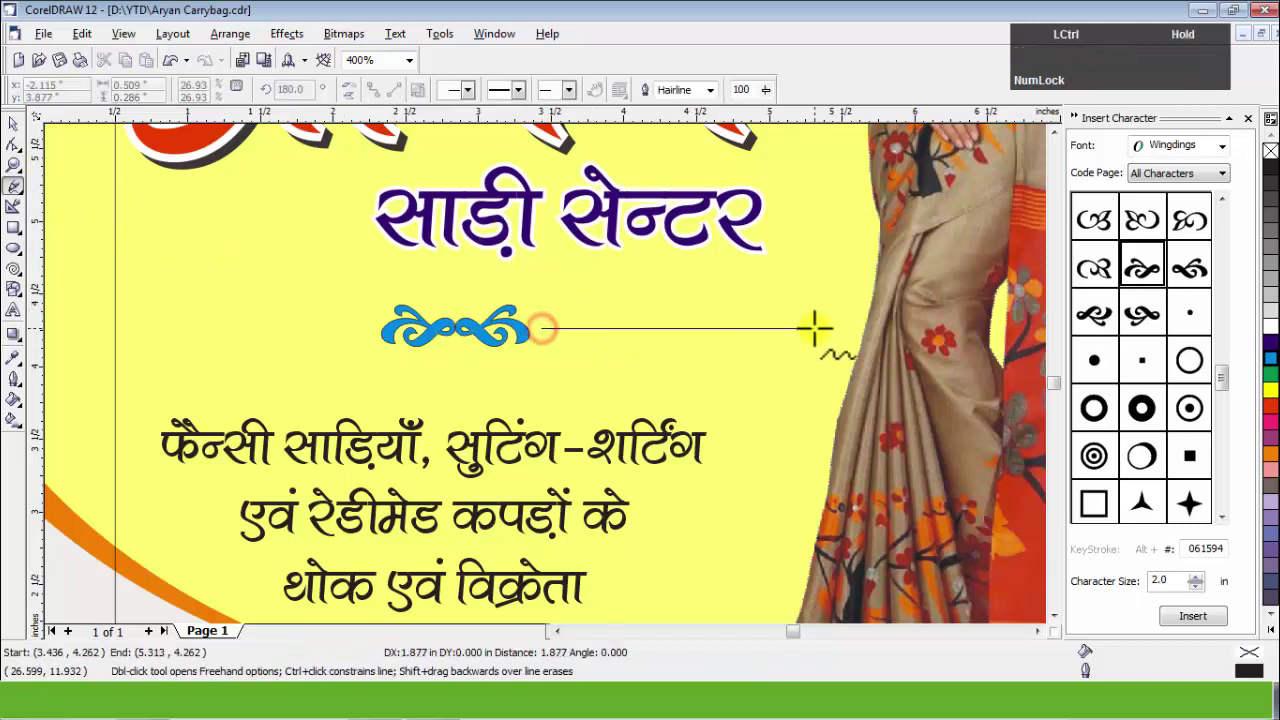
Finish the straight line and set its outline to 1.5 pt with a dot end in Outline Pen (F12).
key(ctrl+space)
key(F12)
click(782, 253)
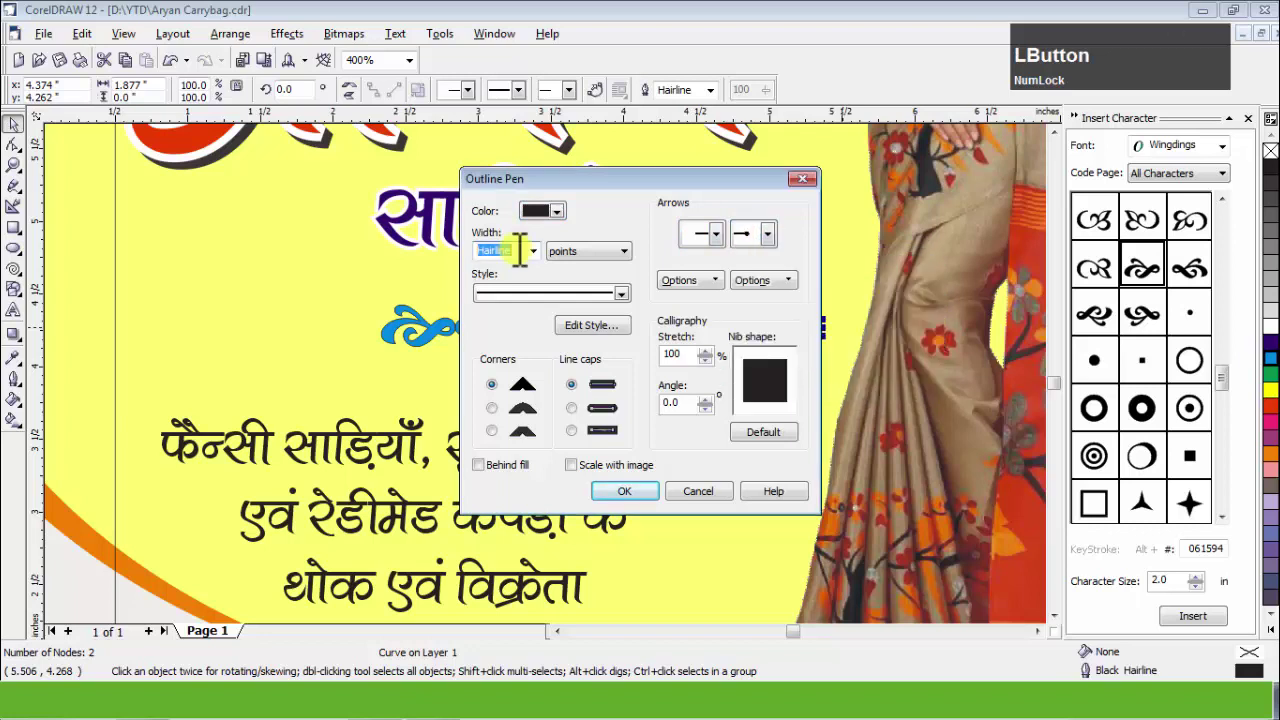
click(631, 226)
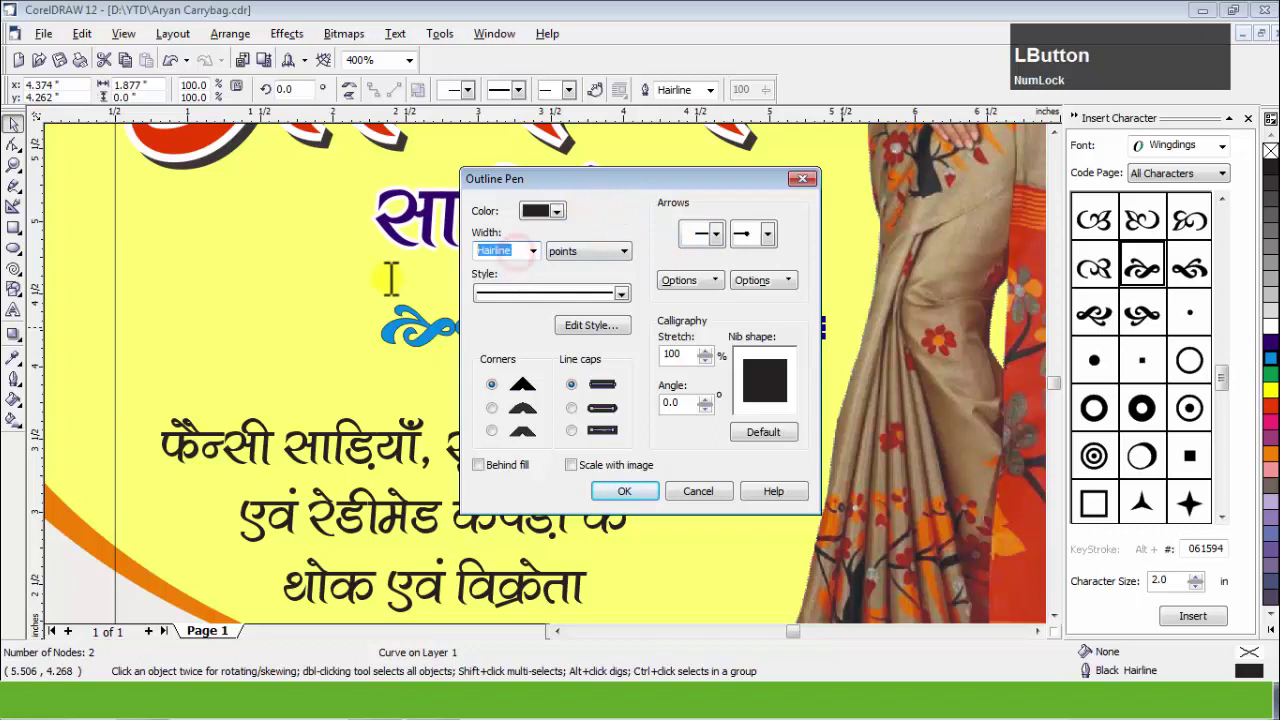
key(KP_1)
key(KP_Decimal)
key(KP_5)
key(KP_Enter)
click(837, 341)
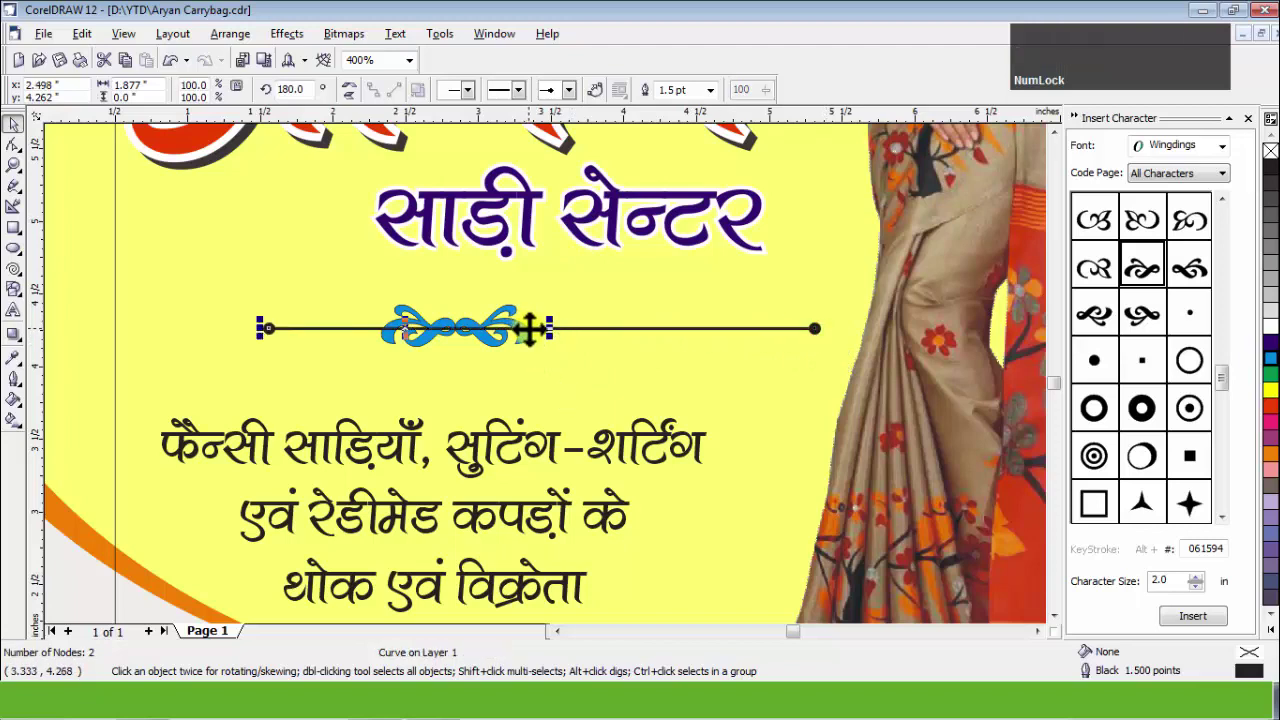
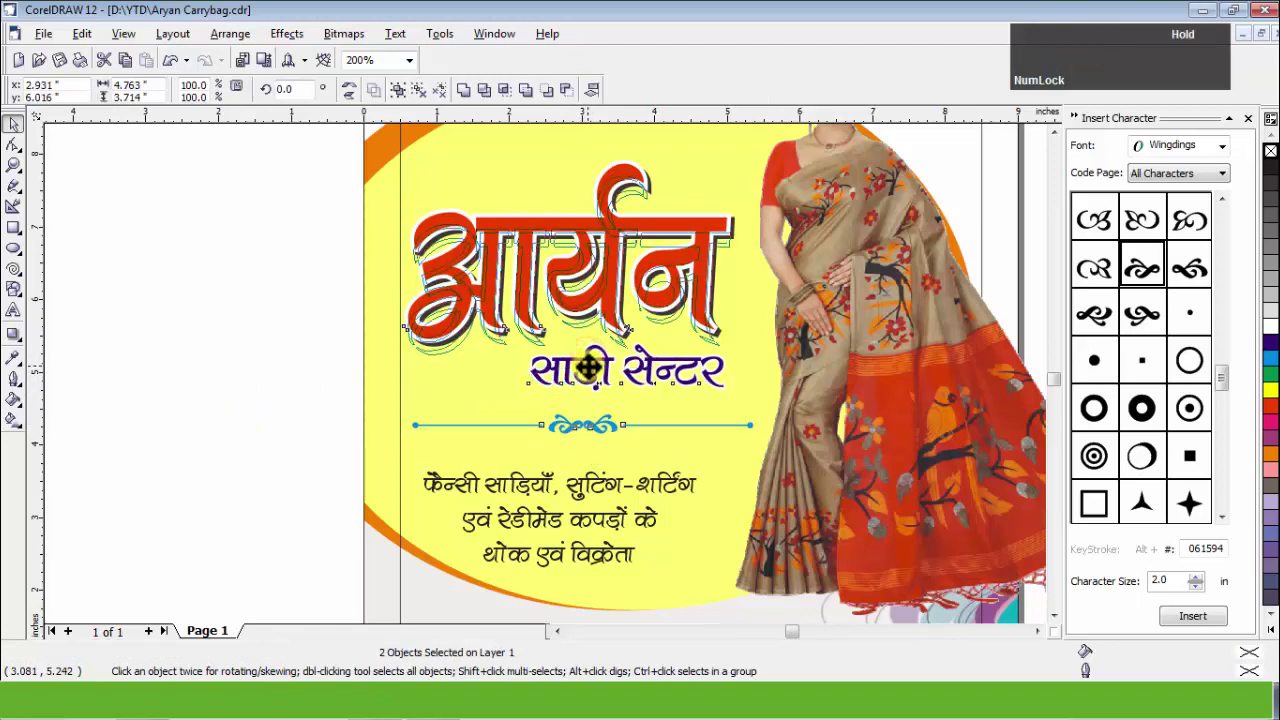
Deselect the ornament and lines and zoom out to reach the Curve tool flyout.
click(197, 366)
scroll(down, 3)
scroll(up, 3)
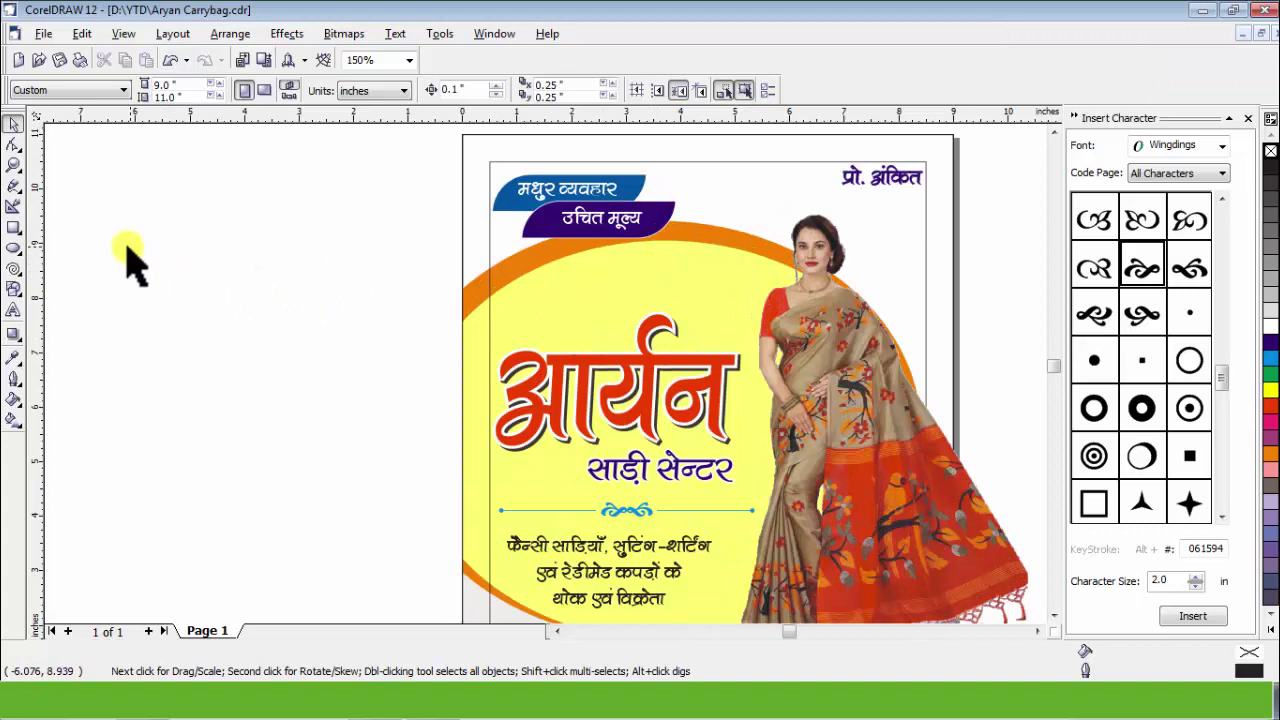
Spray a leaves stroke with Artistic Media and break the artistic media group apart.
click(34, 212)
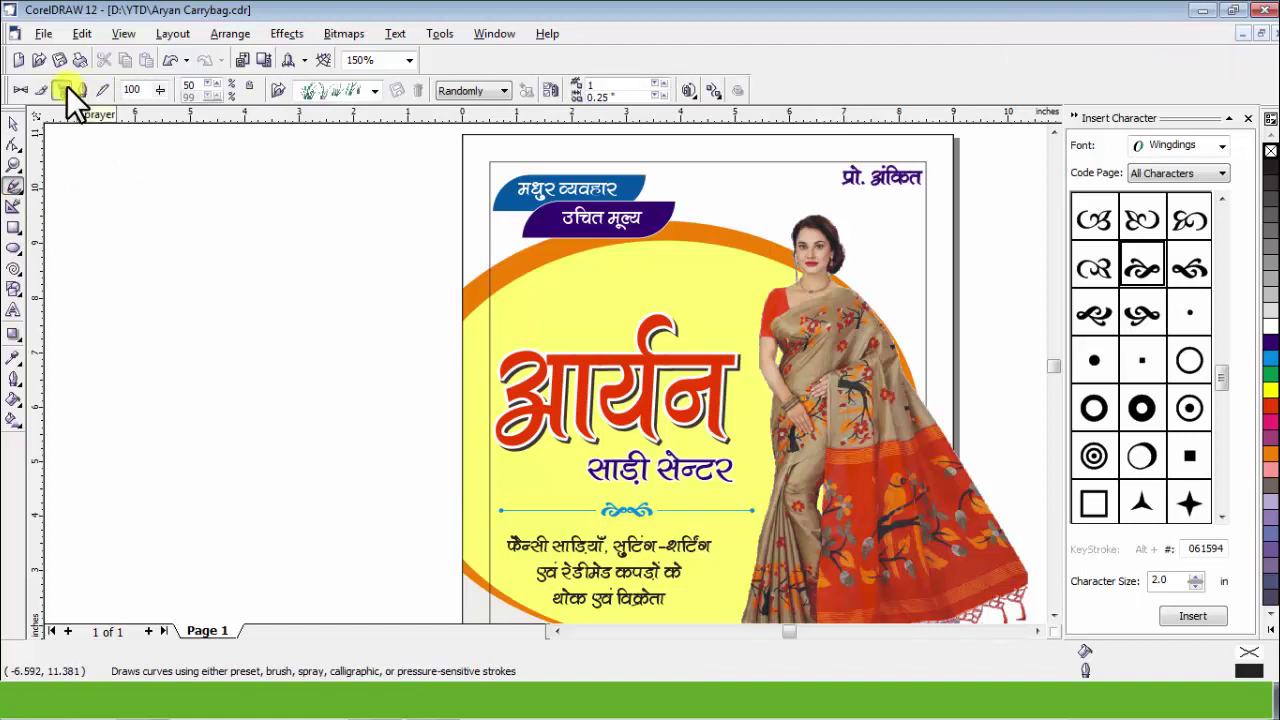
click(77, 102)
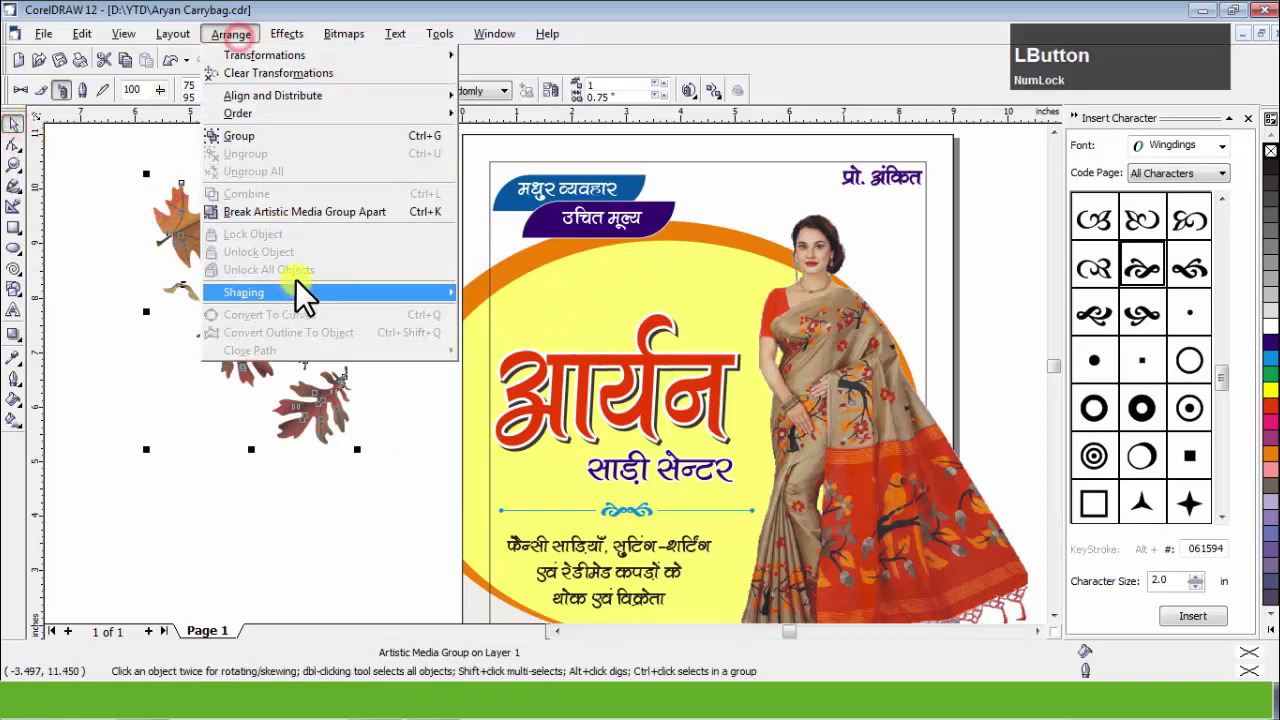
click(314, 232)
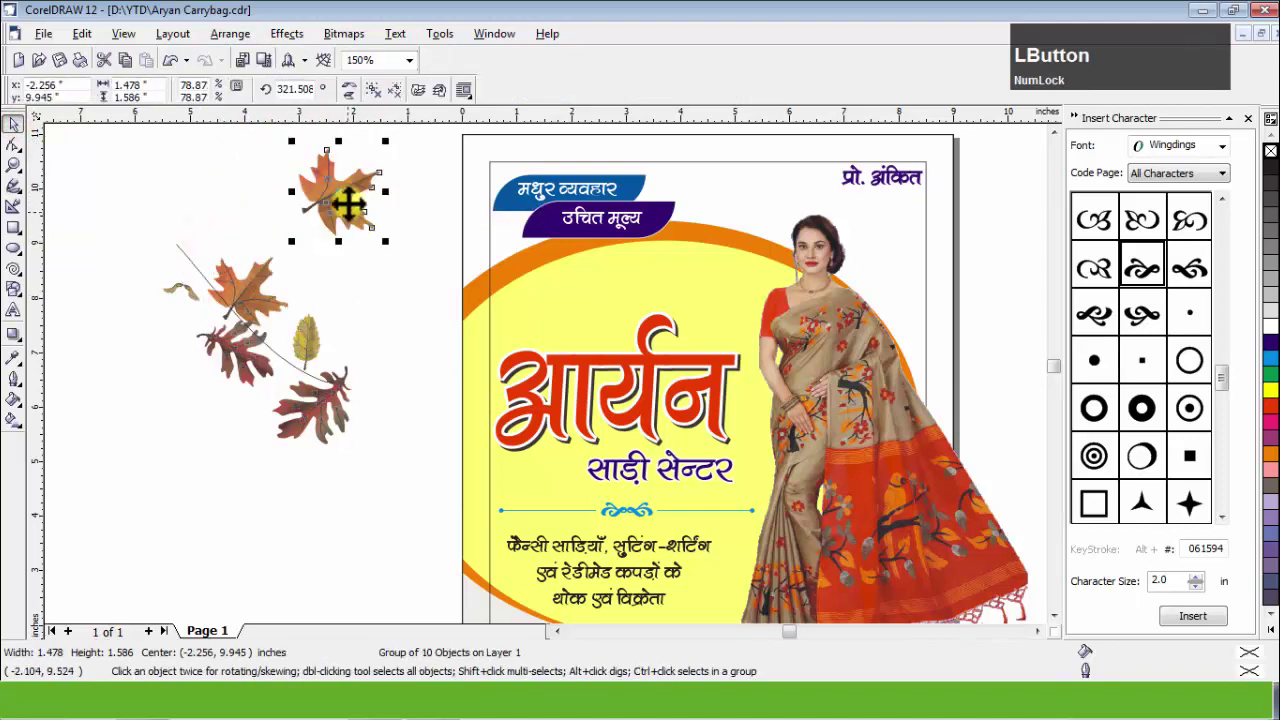
Move leaves above the title and enter the background PowerClip's contents.
scroll(down, 3)
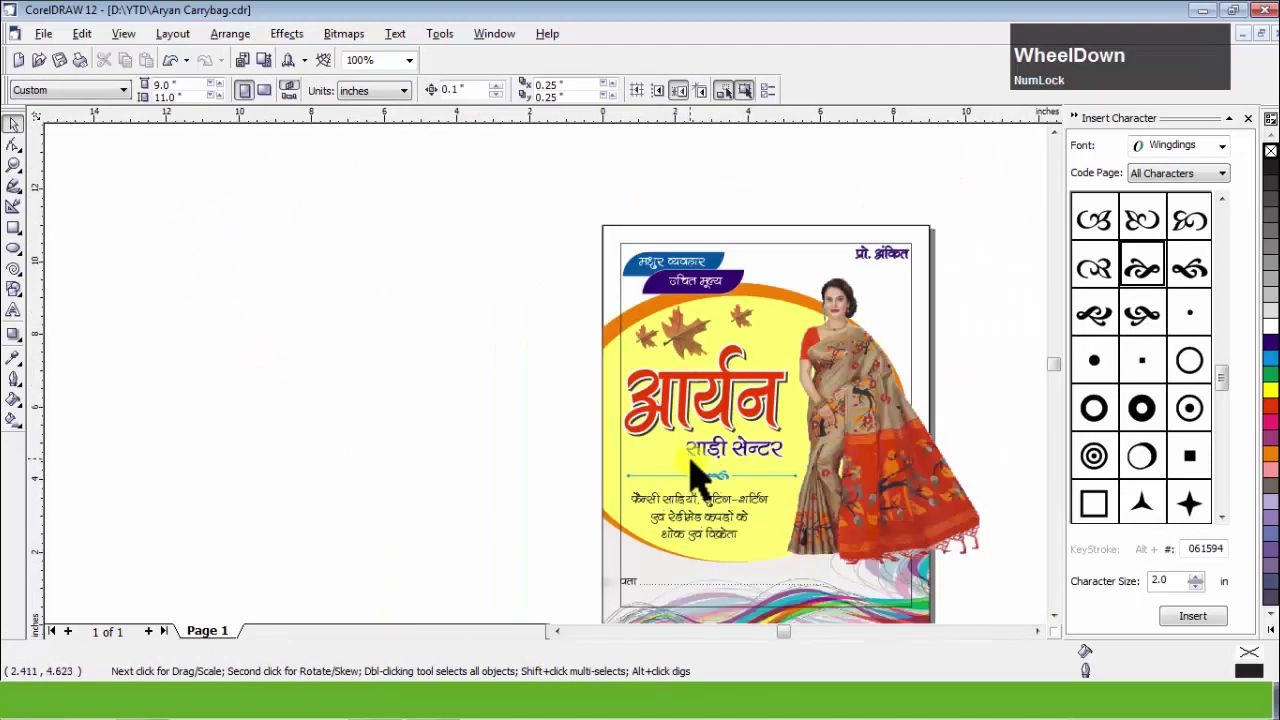
scroll(up, 3)
click(745, 370)
scroll(up, 3)
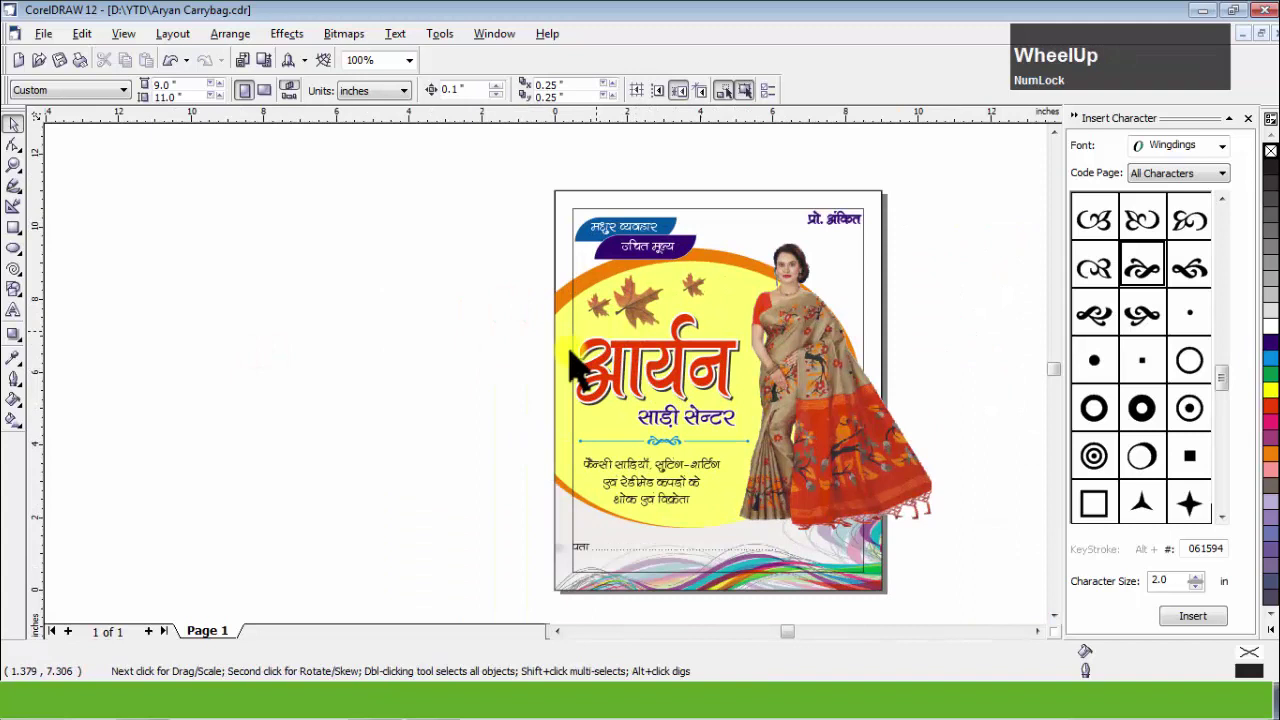
click(575, 355)
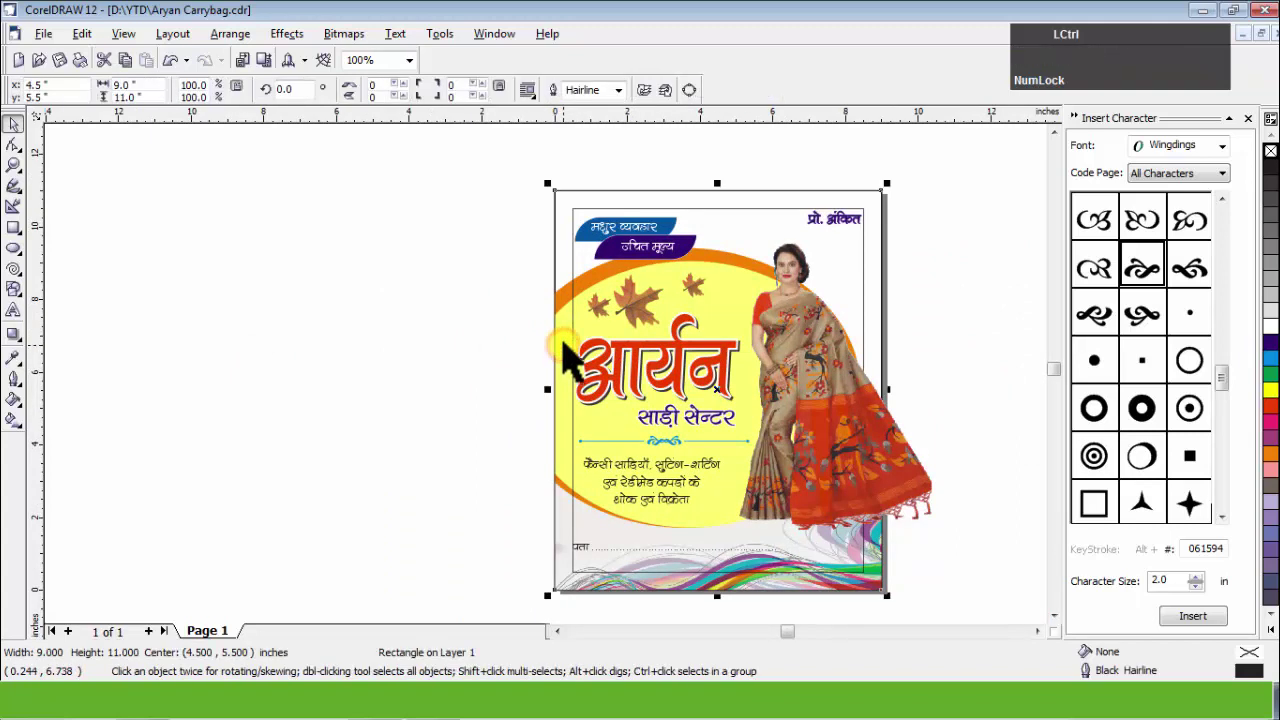
click(575, 352)
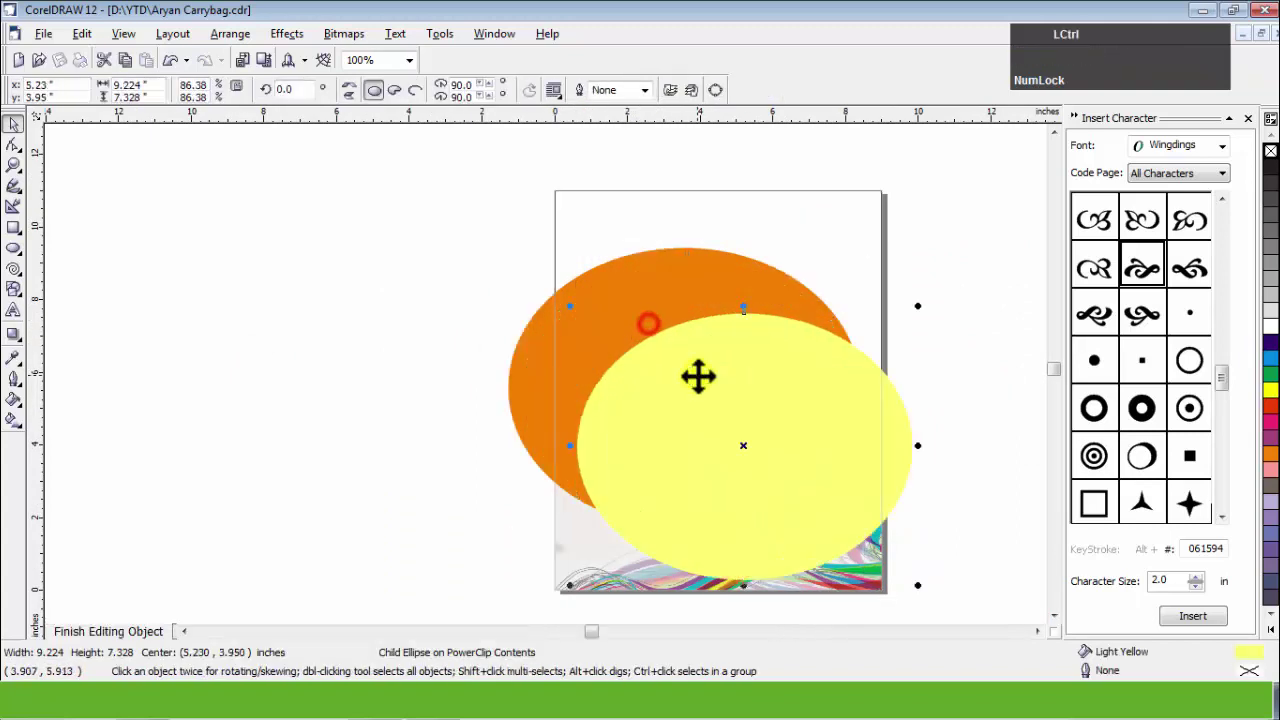
Select the yellow ellipse with the Interactive Fill tool and set a Radial gradient.
key(ctrl+z)
text(zg)
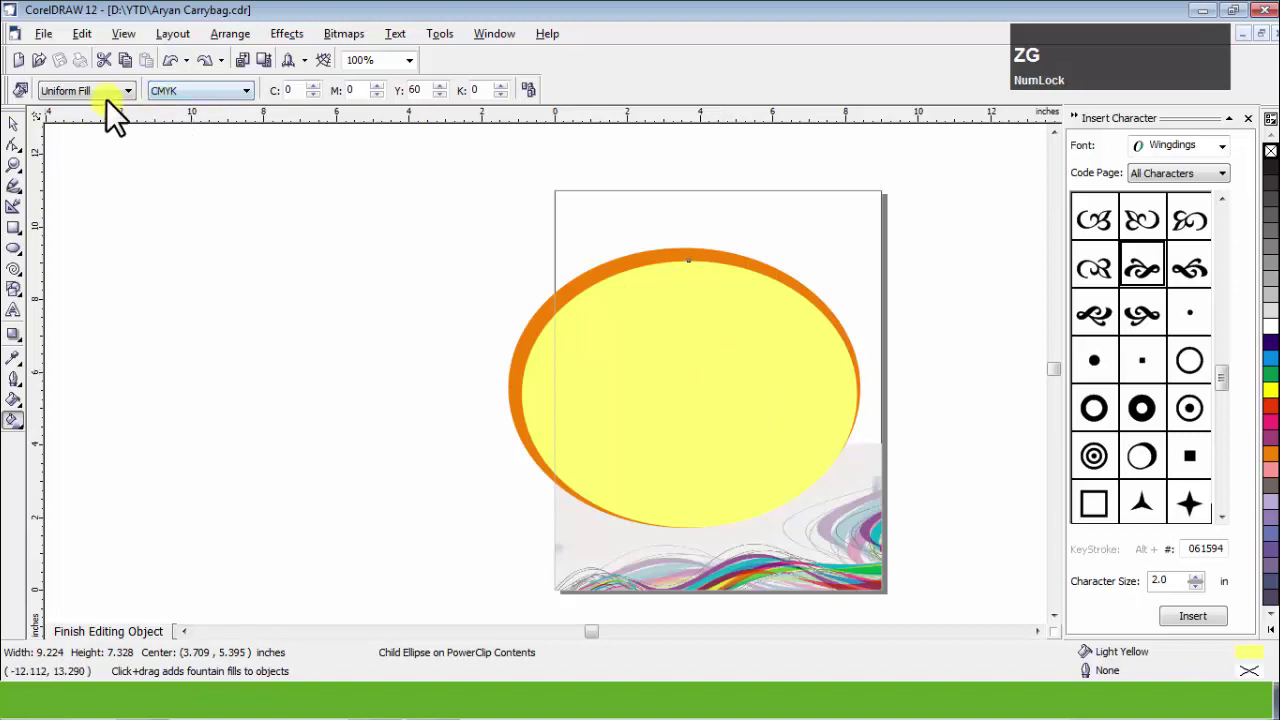
click(122, 102)
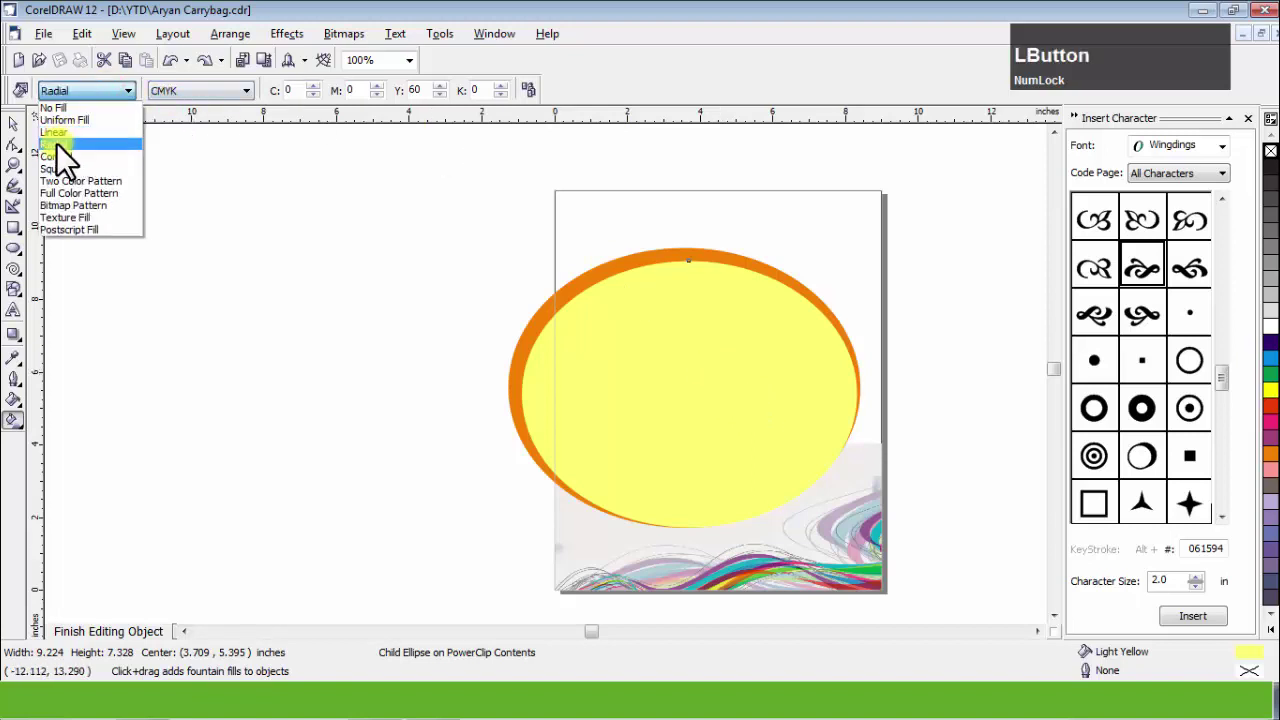
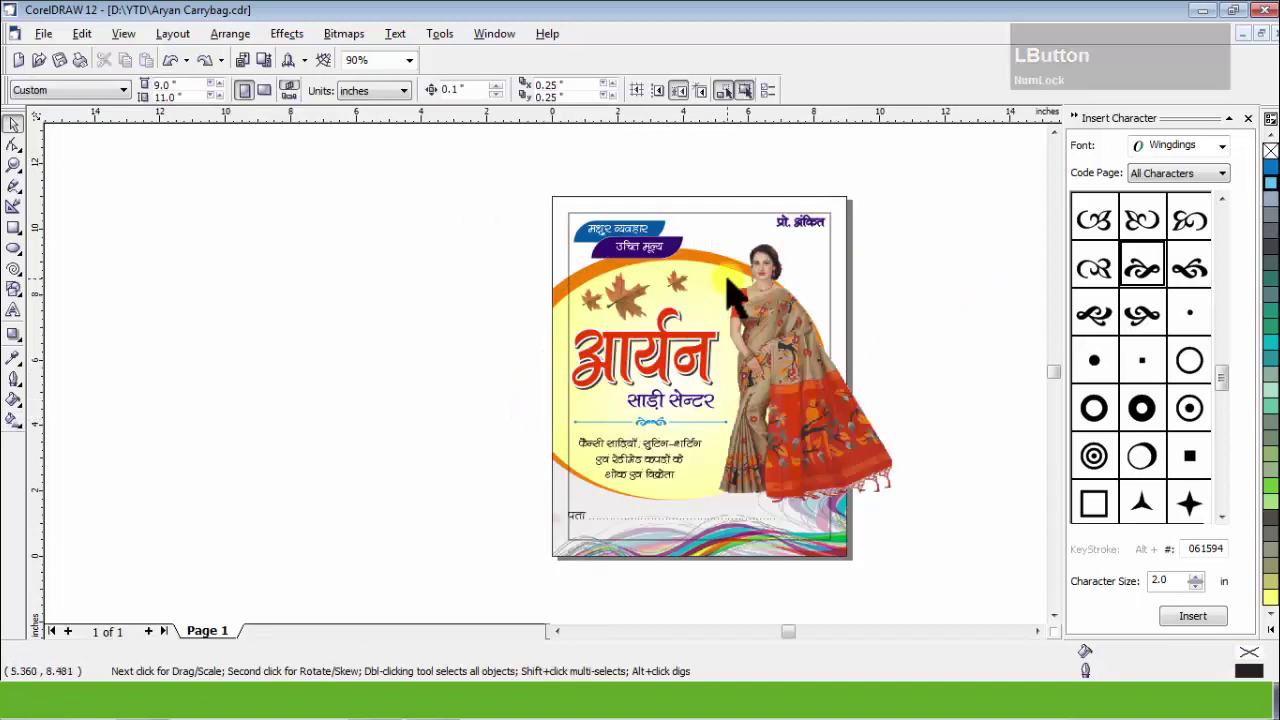
Fill the page-sized background frame Ice Blue and deselect it.
scroll(up, 3)
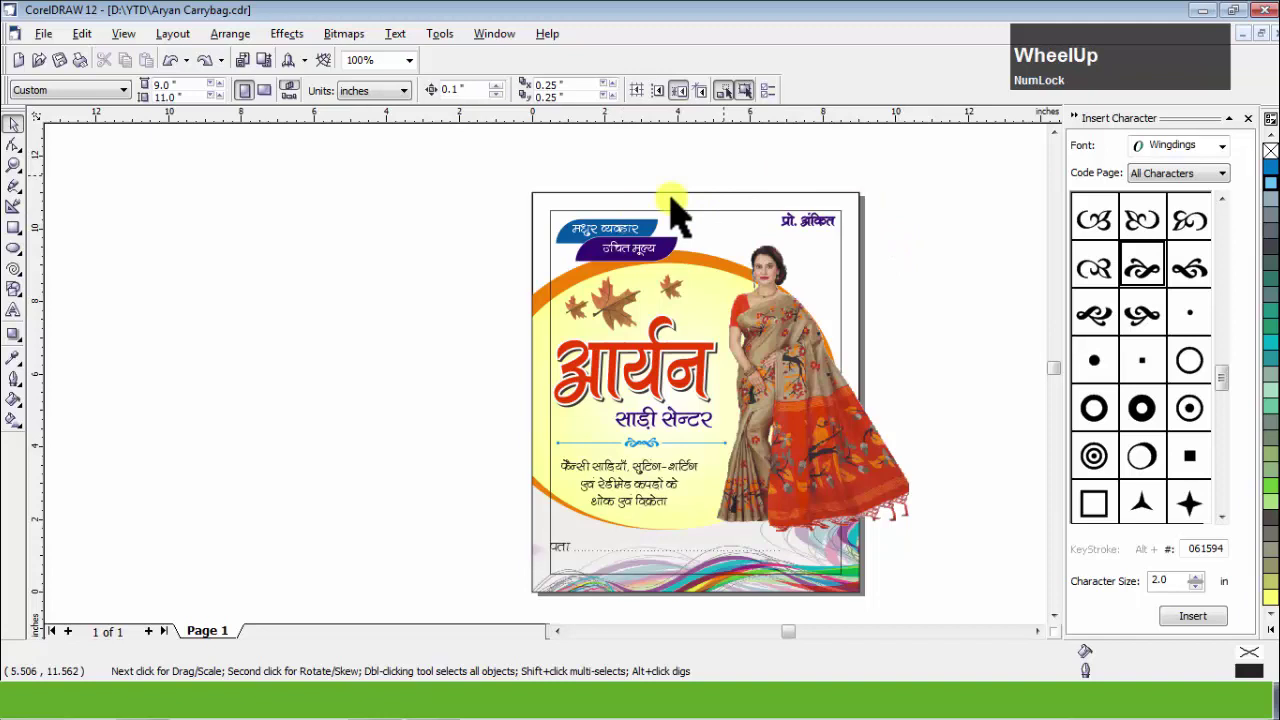
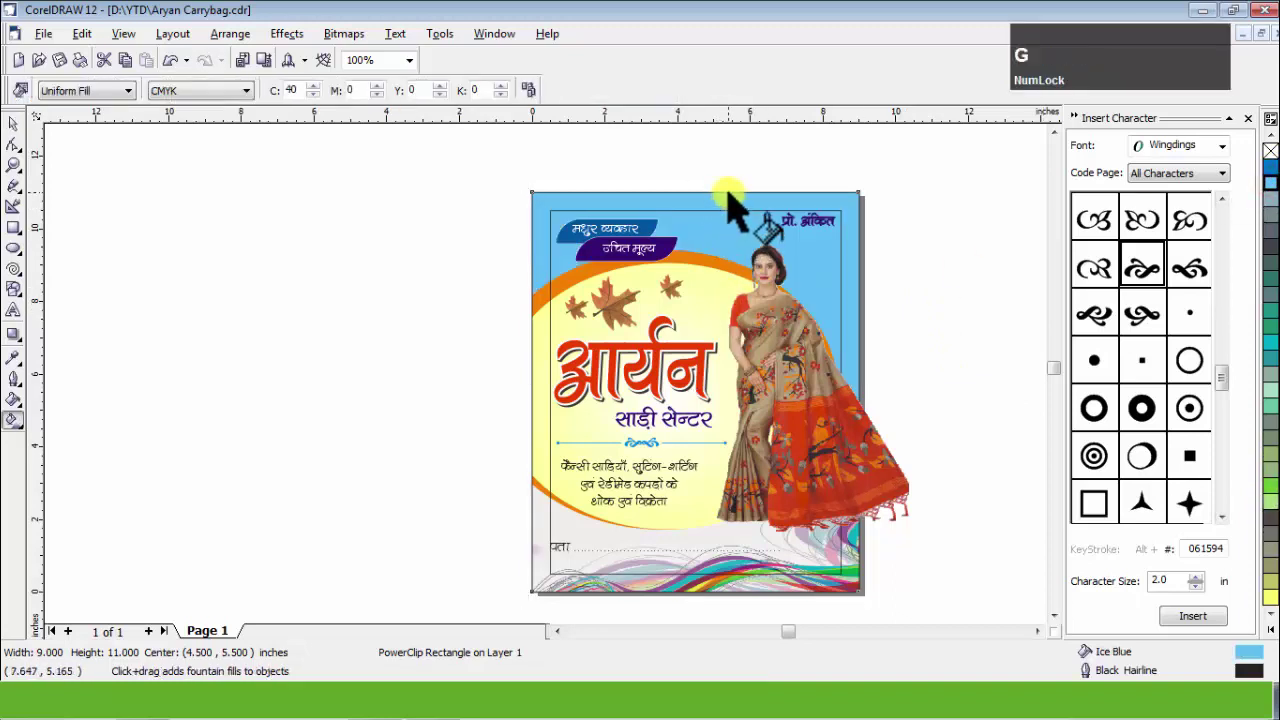
click(740, 202)
key(Delete)
click(254, 399)
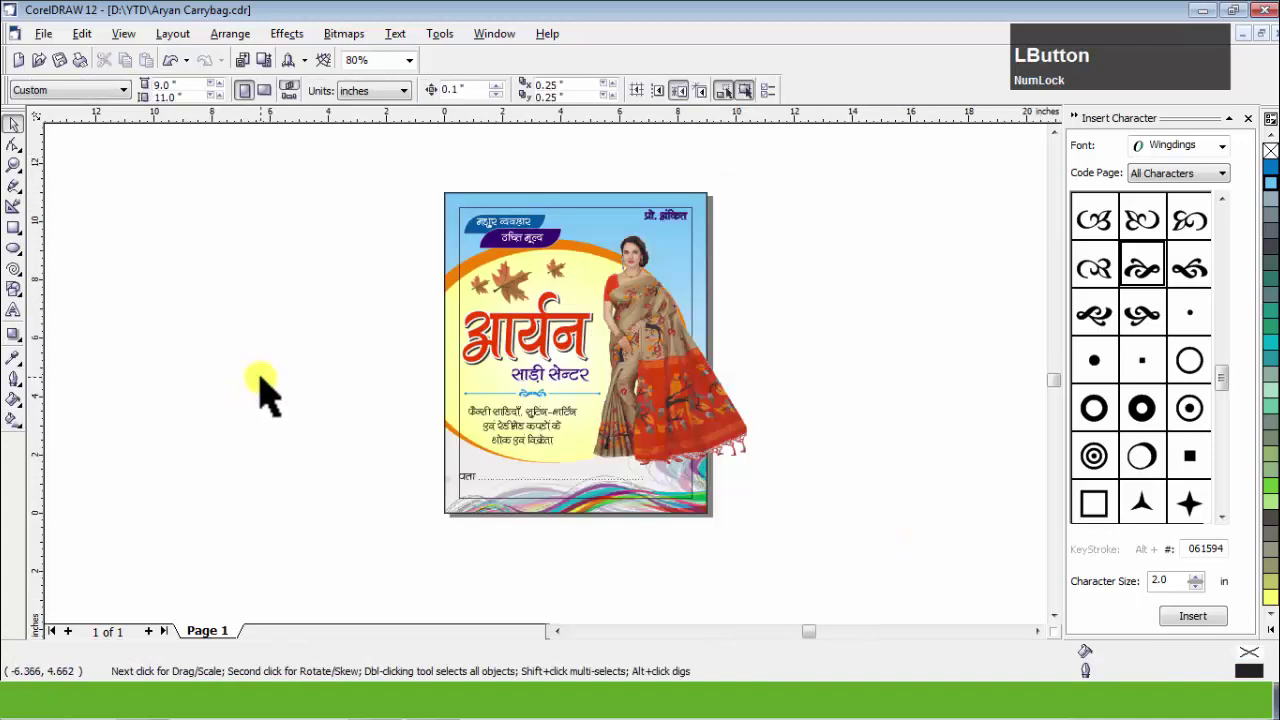
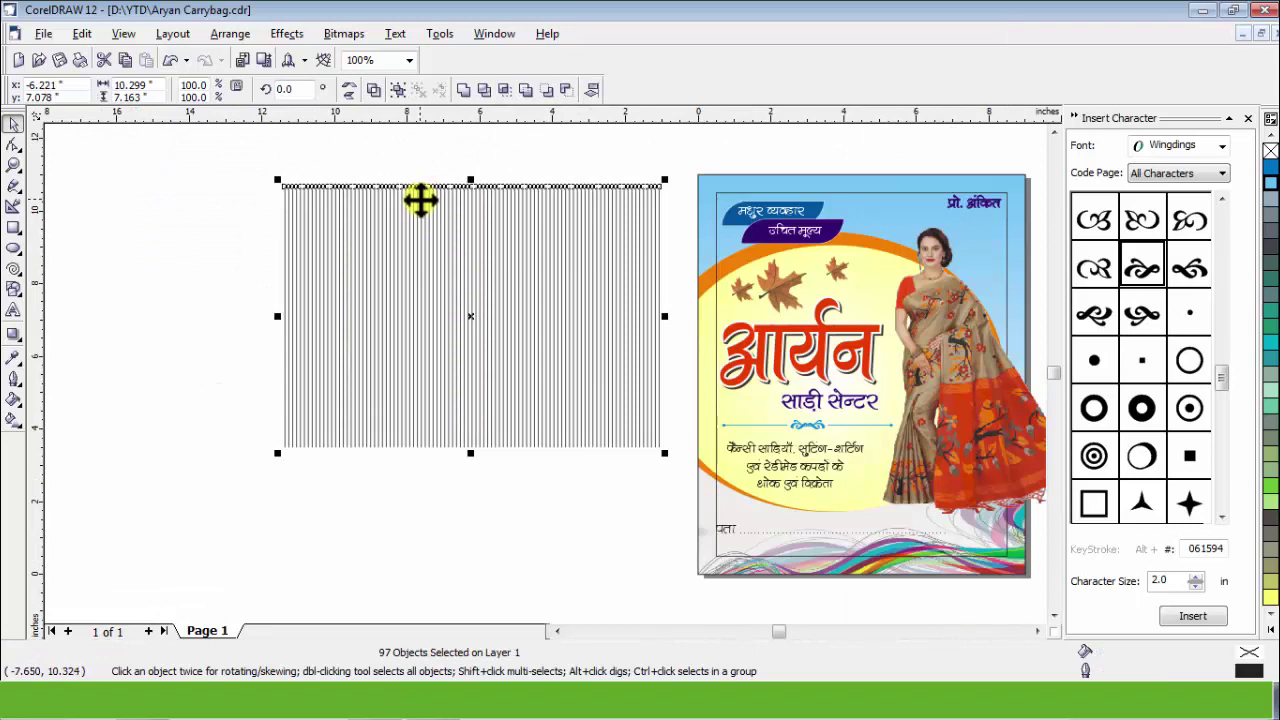
Combine the vertical stripe lines into one shape with Ctrl+L.
key(q)
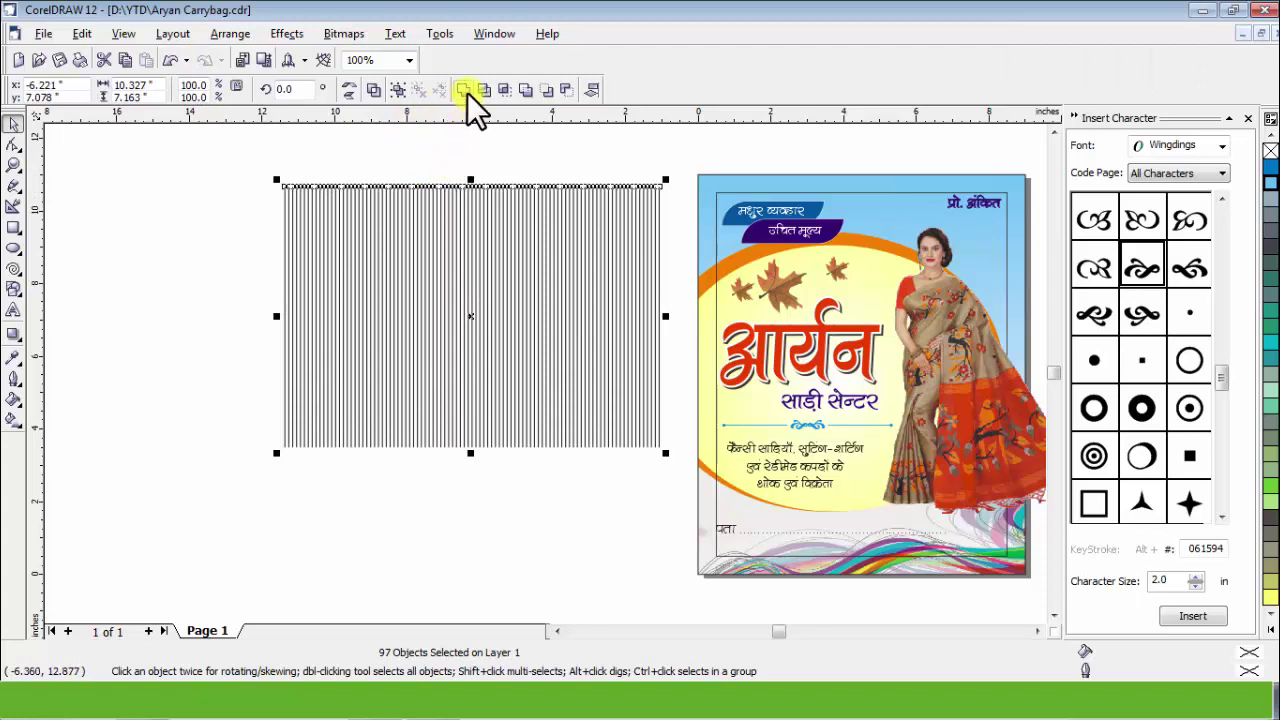
click(556, 196)
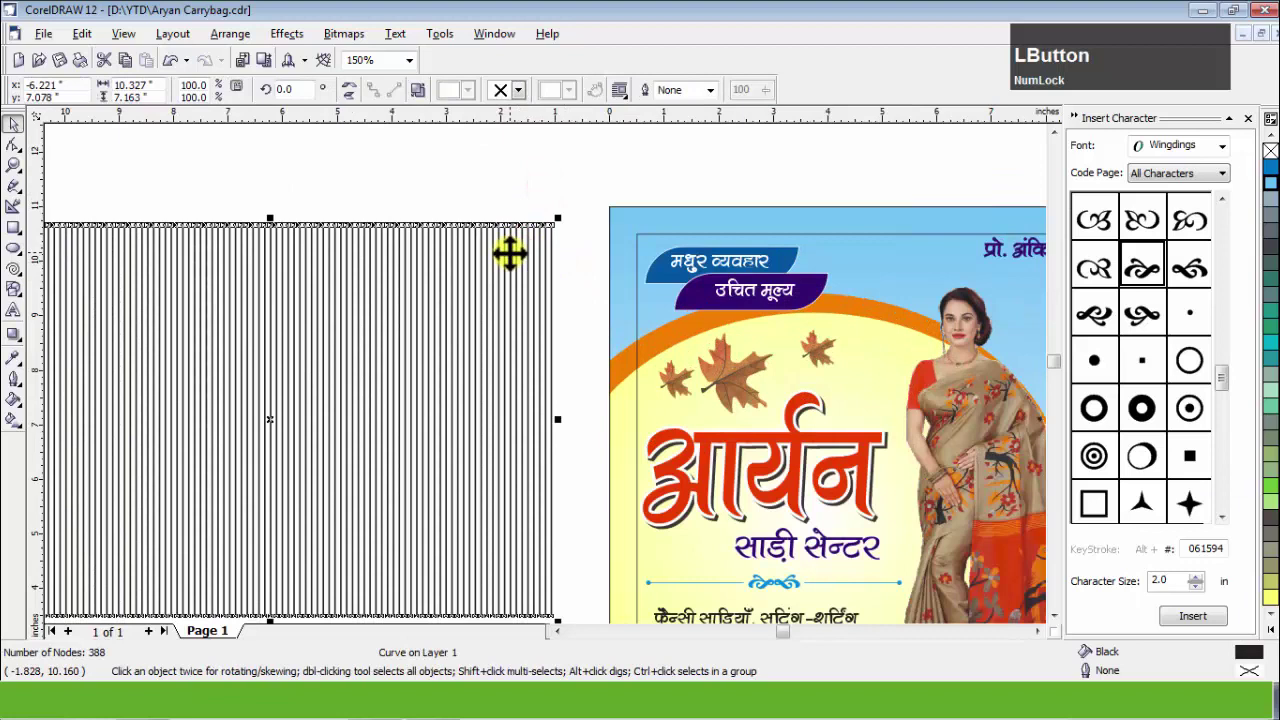
scroll(down, 3)
Place the stripes inside the bag background via PowerClip, edit contents, and colour them white.
click(296, 51)
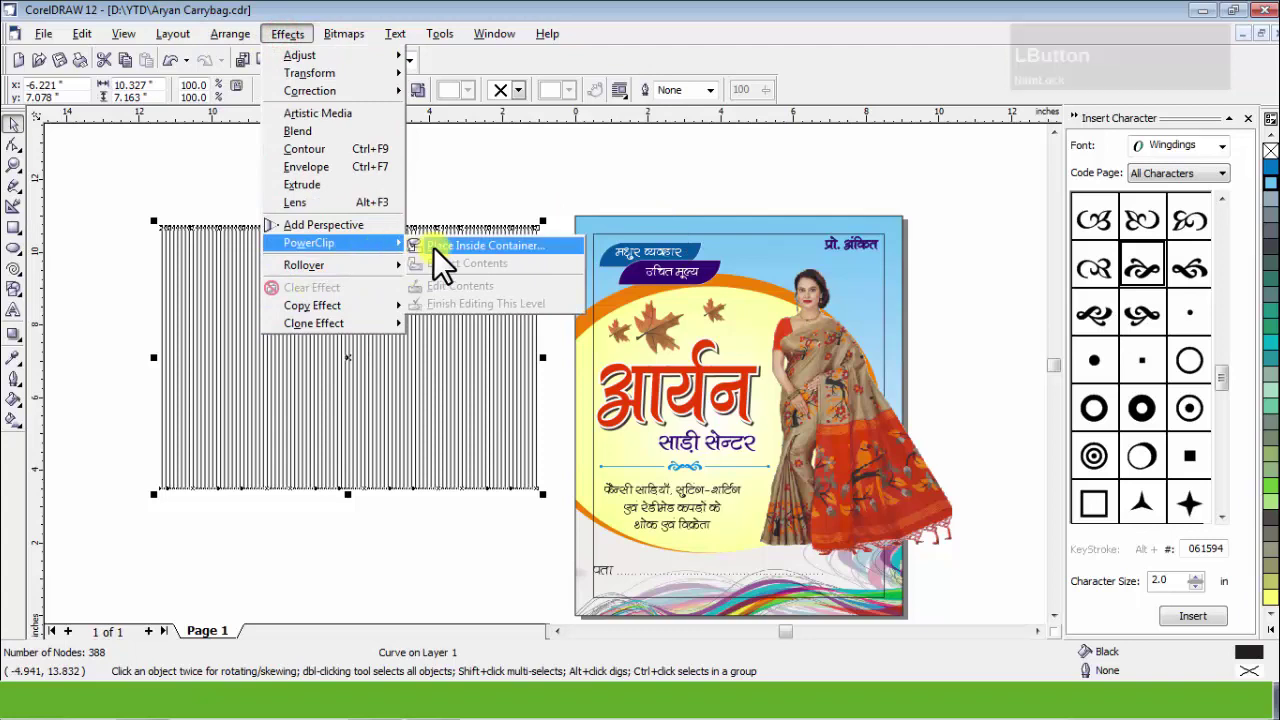
click(449, 263)
click(610, 233)
click(584, 284)
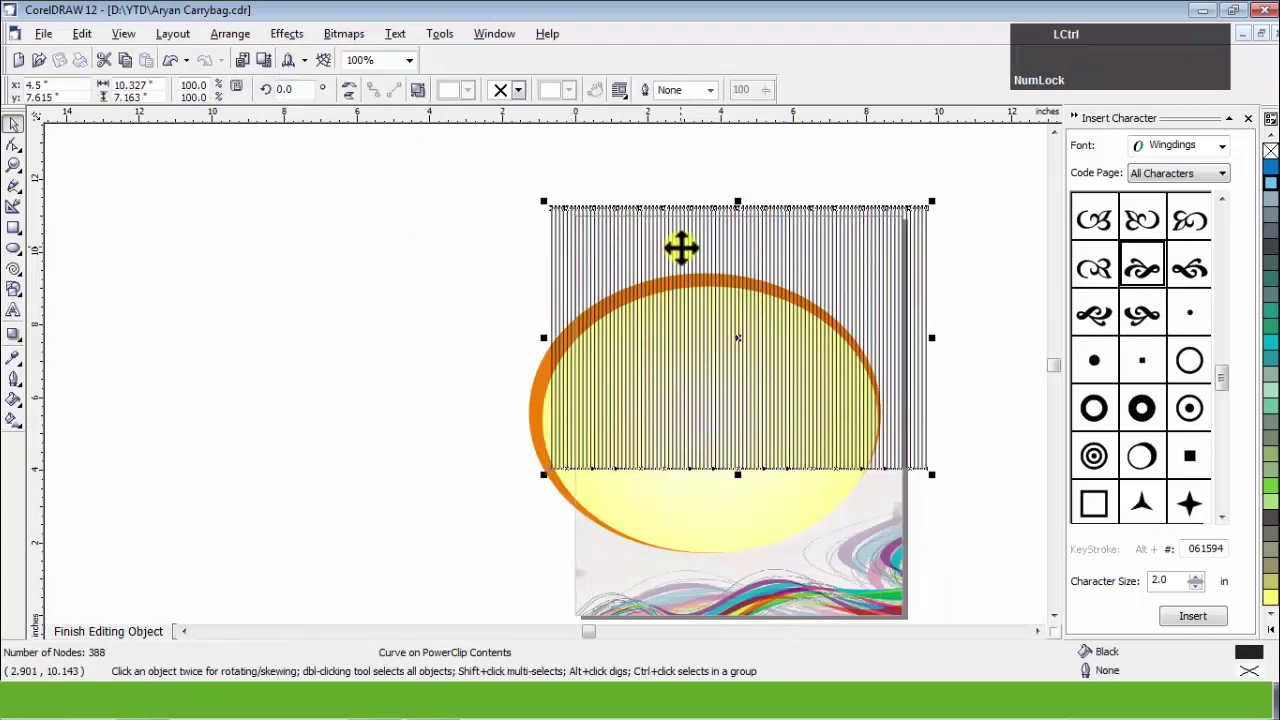
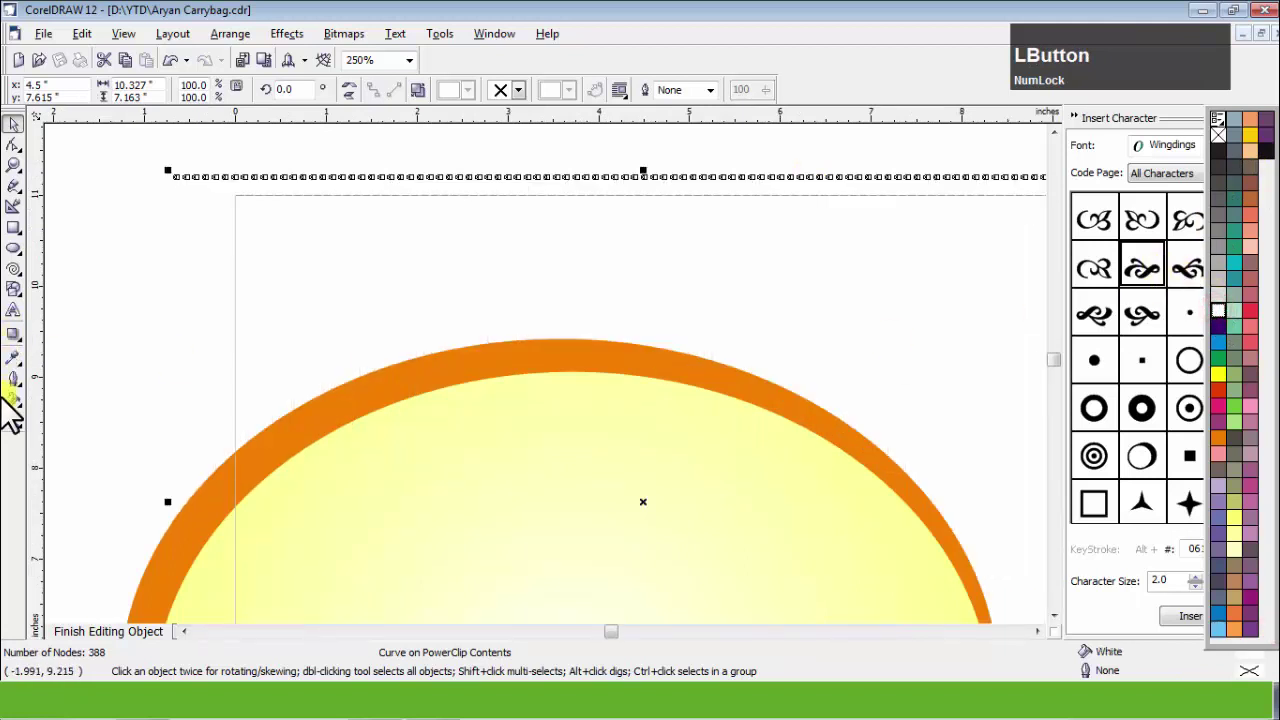
click(32, 360)
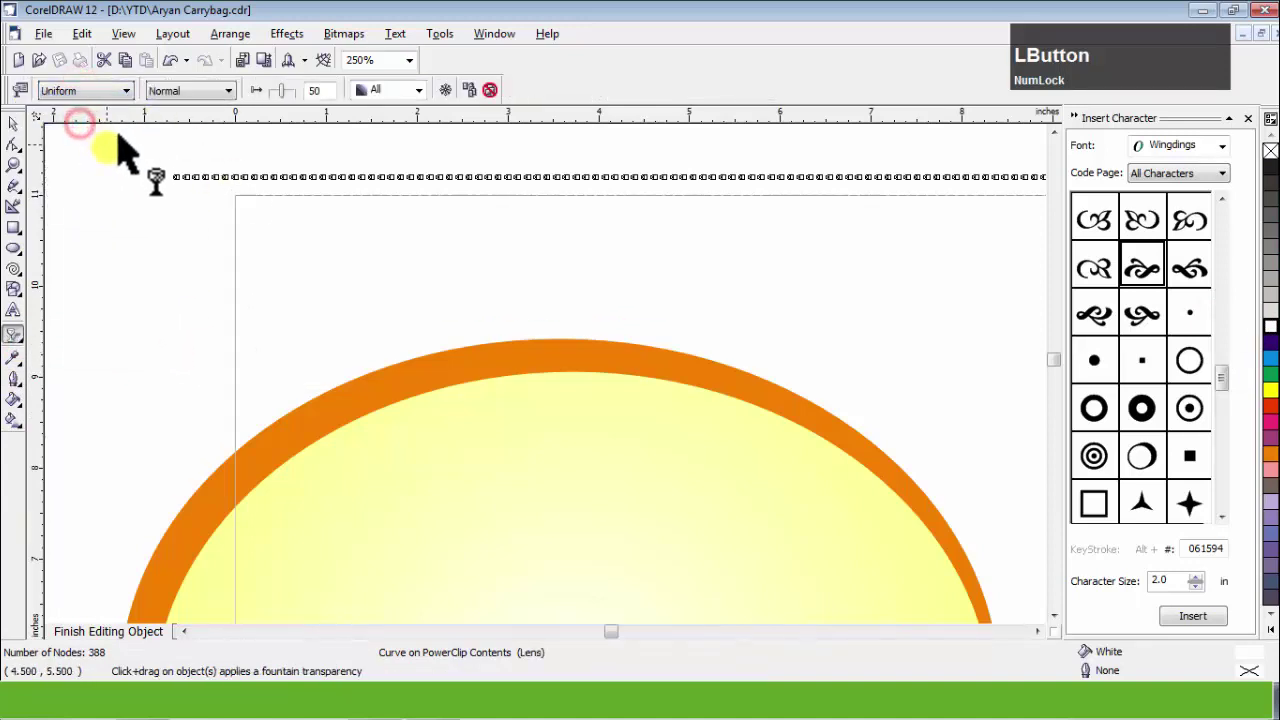
Apply Uniform transparency of 75 to the white stripes inside the background.
click(131, 194)
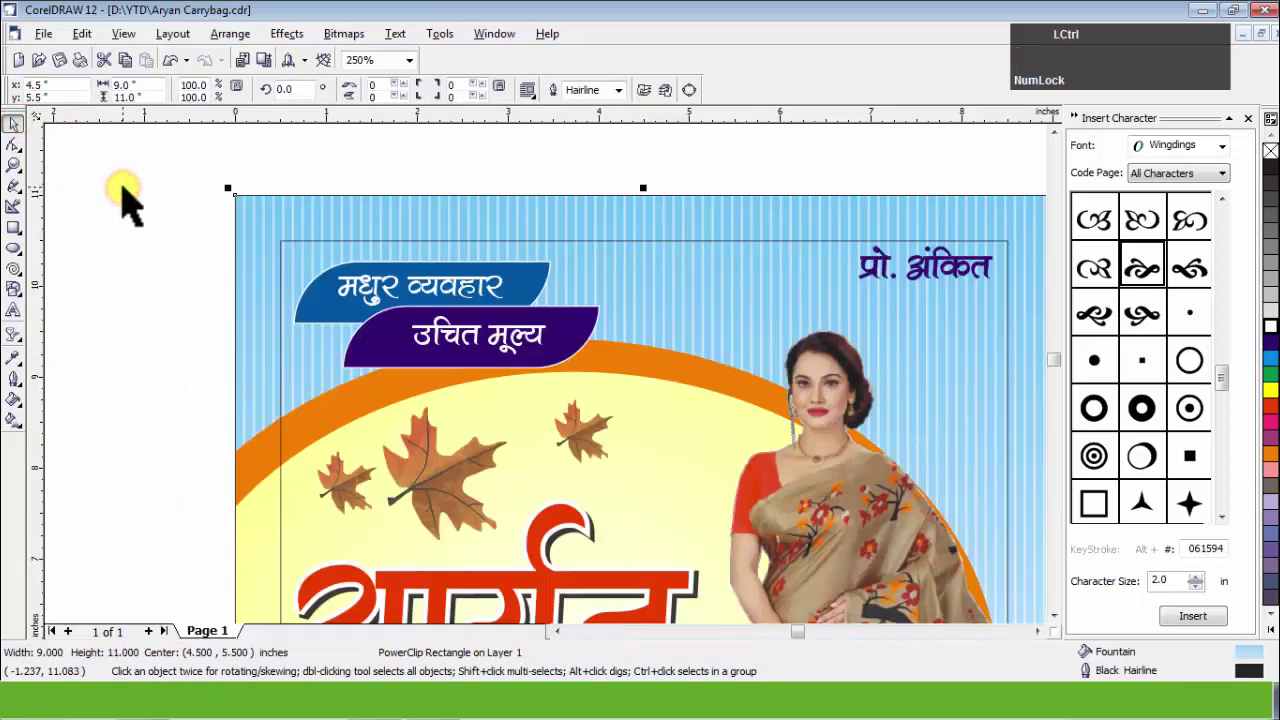
click(131, 193)
scroll(down, 3)
scroll(up, 3)
click(614, 198)
click(614, 208)
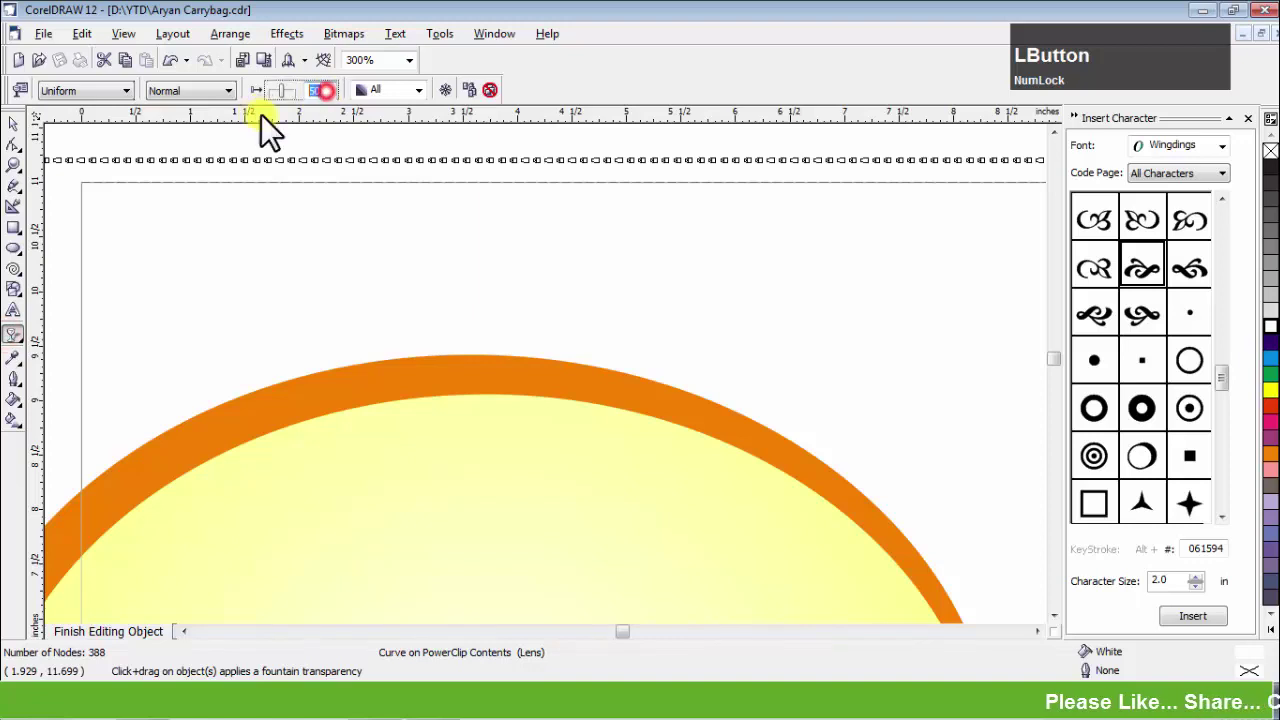
key(KP_7)
key(KP_5)
key(KP_Enter)
Return to the Pick tool and finish editing the background contents.
click(22, 141)
scroll(down, 3)
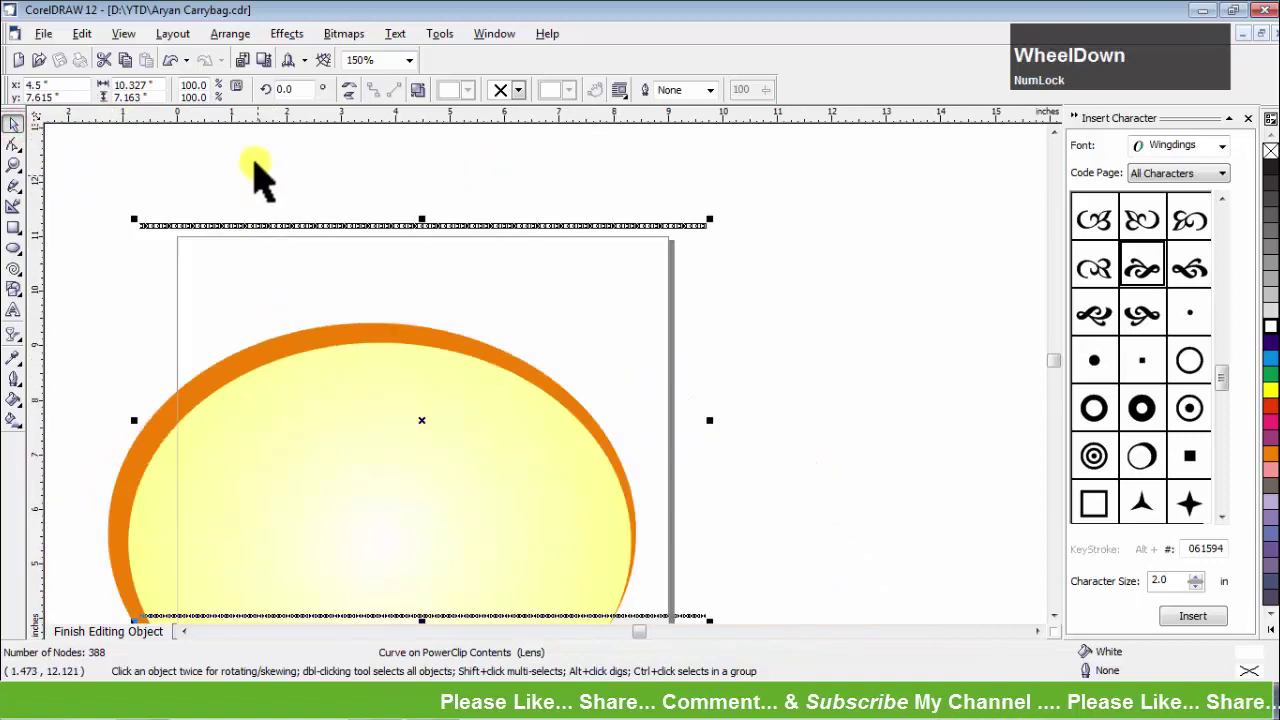
scroll(up, 3)
click(294, 185)
click(969, 361)
click(938, 354)
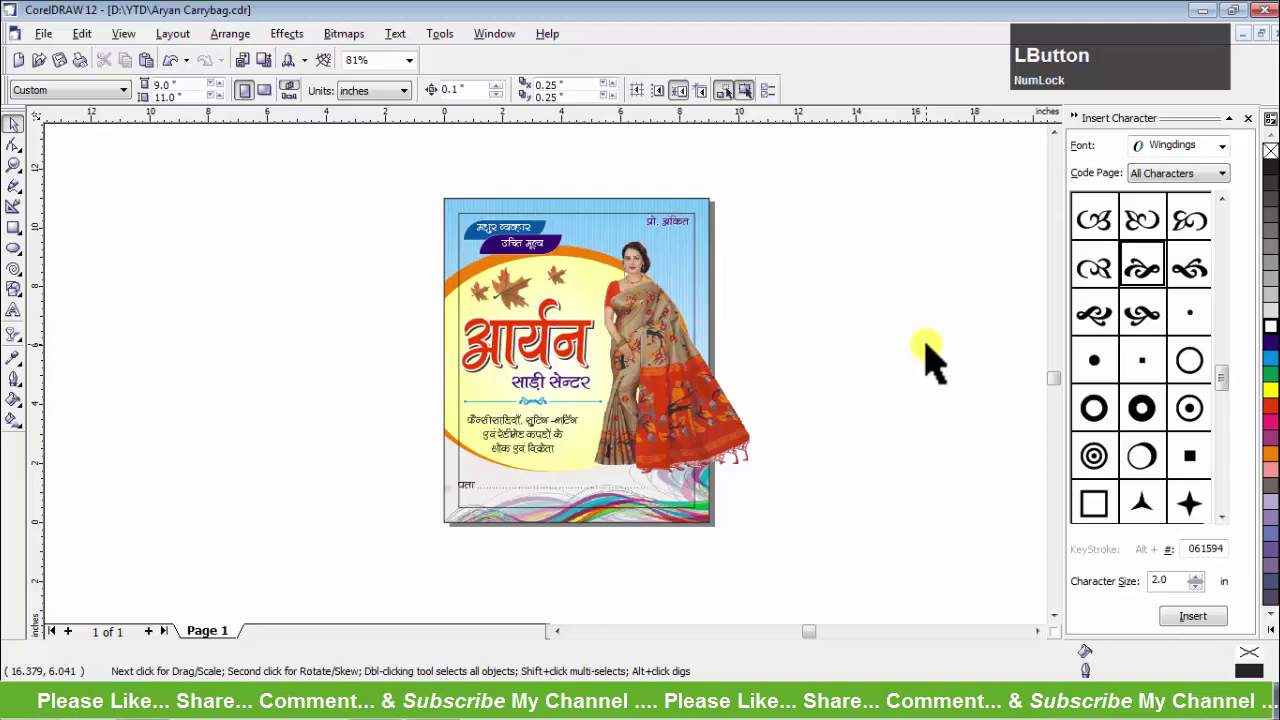
Delete the thin inner border rectangle from the bag front.
click(796, 293)
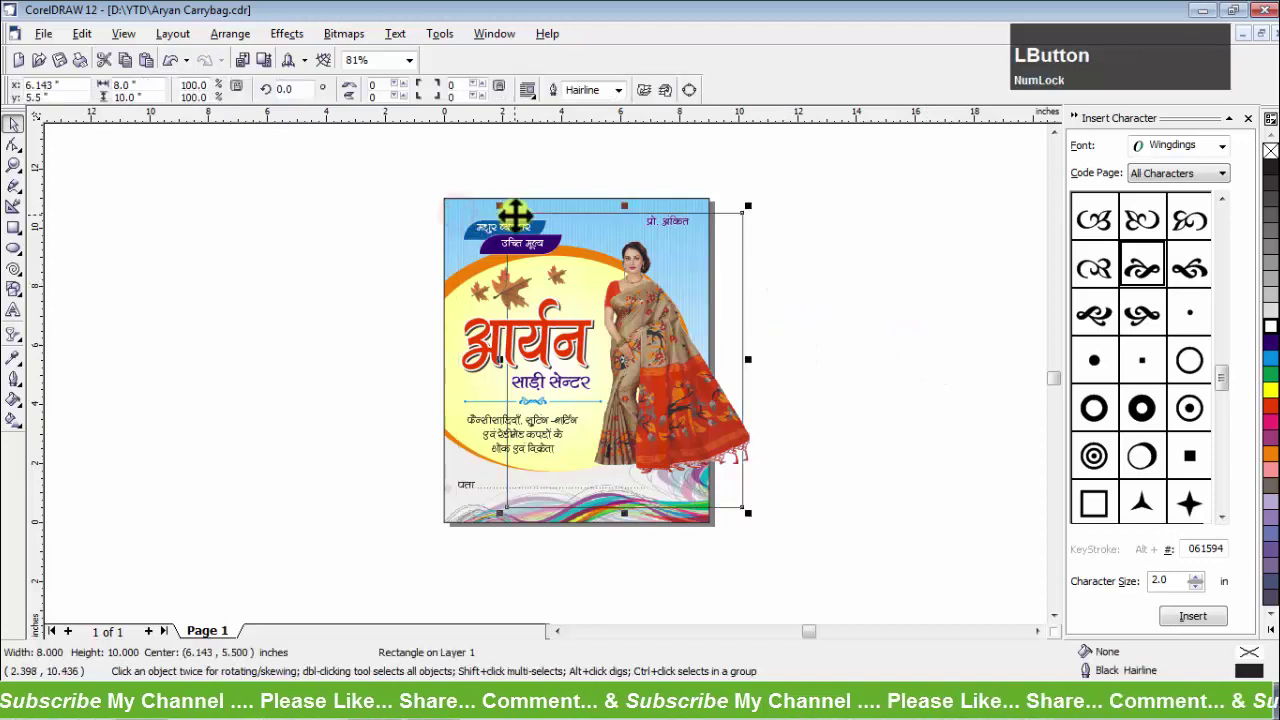
key(ctrl+z)
key(Delete)
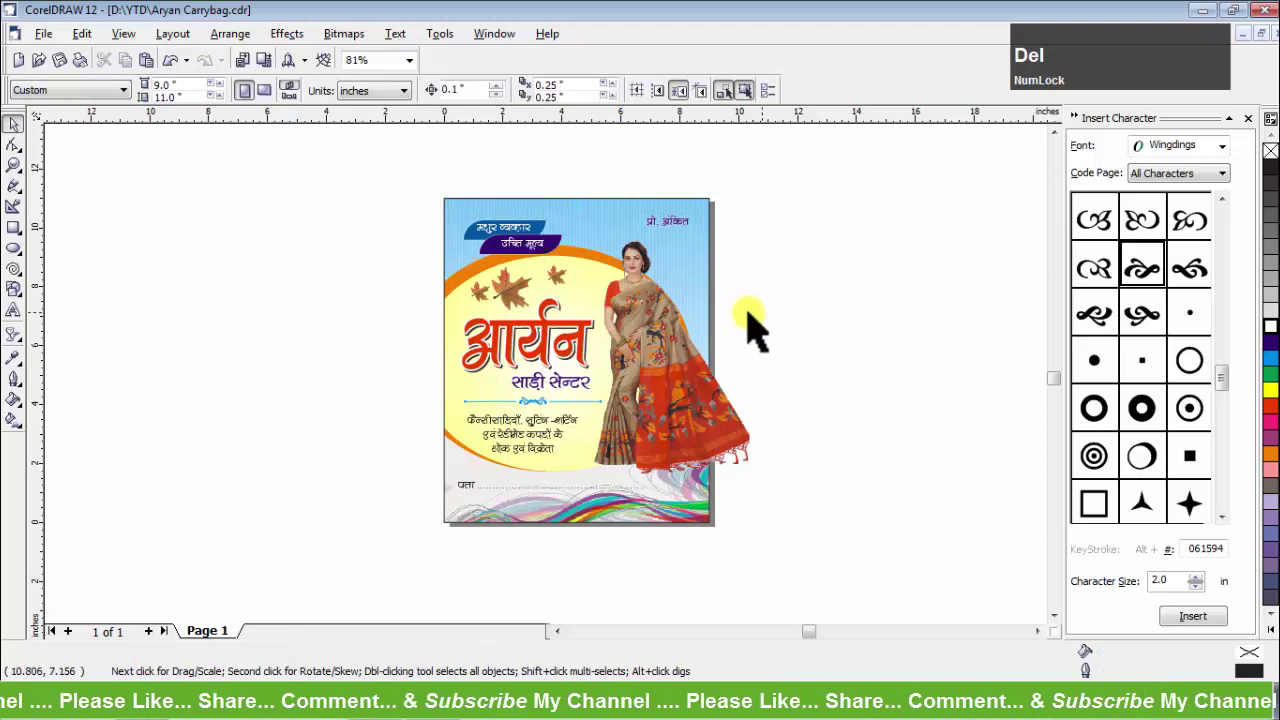
click(404, 217)
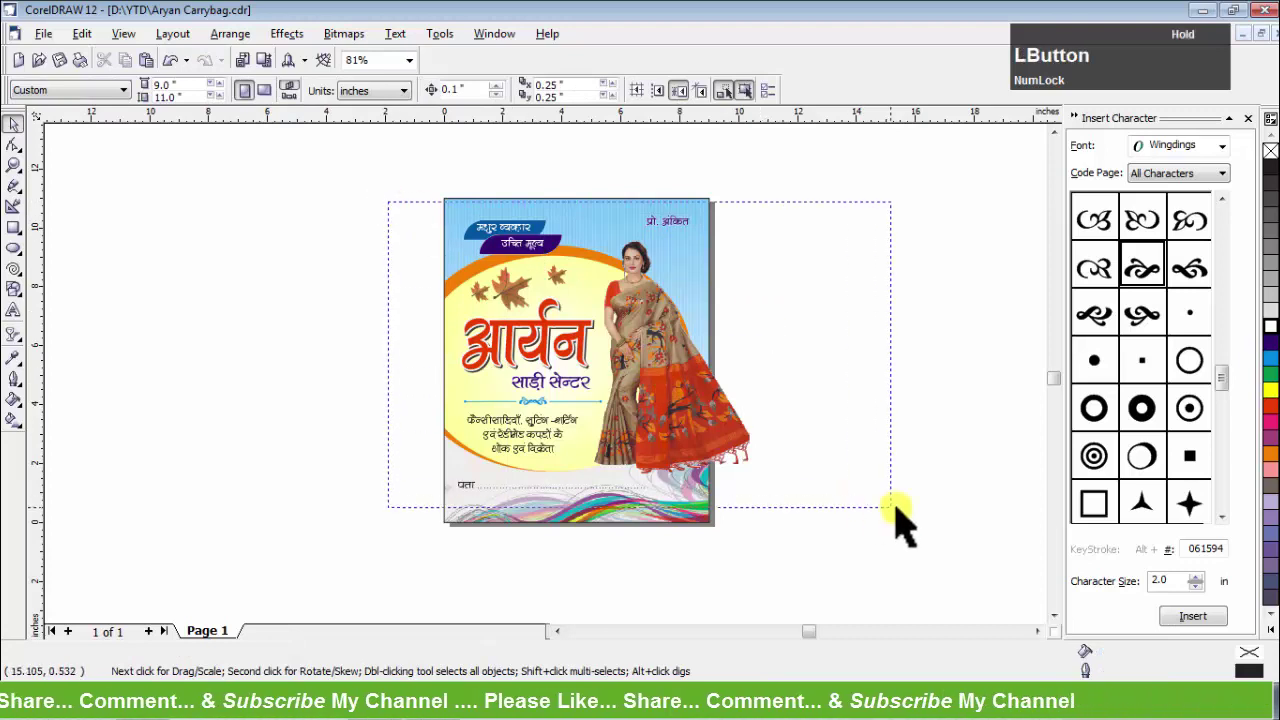
Cut the text and photo and paste them inside the background's clipped contents.
key(ctrl+x)
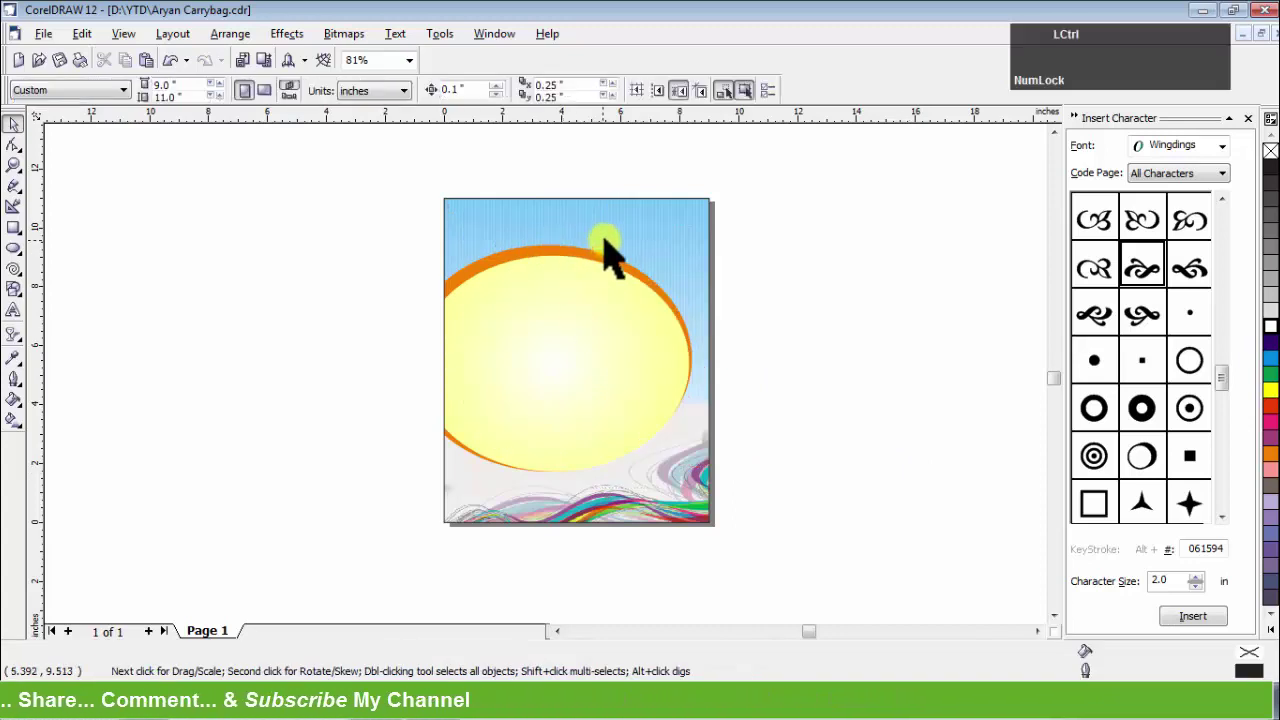
double_click(616, 249)
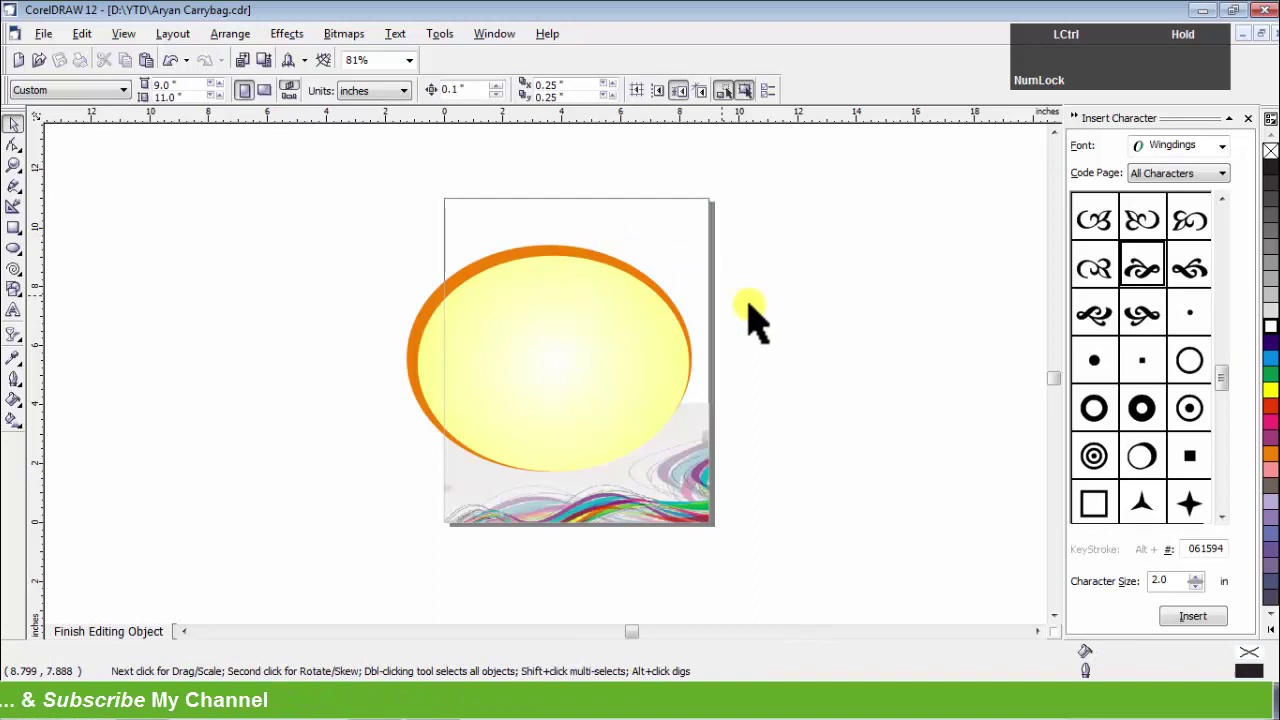
key(ctrl+v)
click(831, 317)
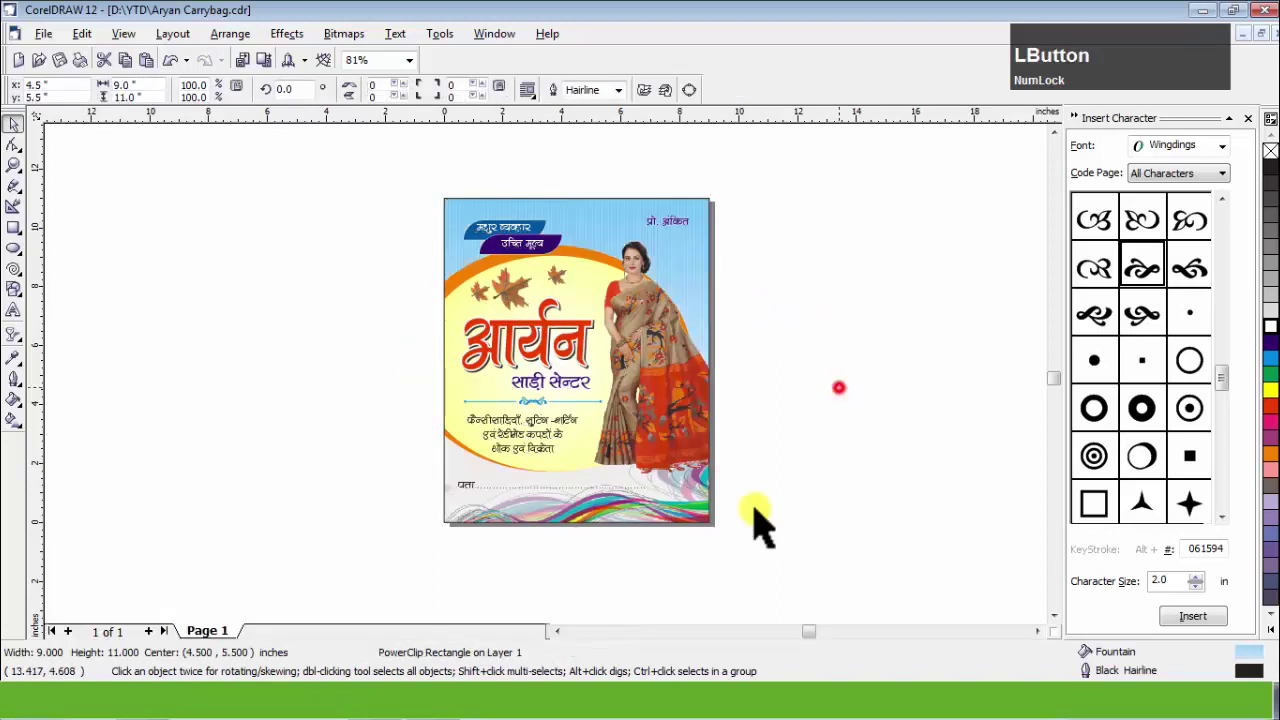
Reopen the background contents and select the wave artwork bitmap.
scroll(up, 3)
click(595, 509)
click(593, 499)
key(z)
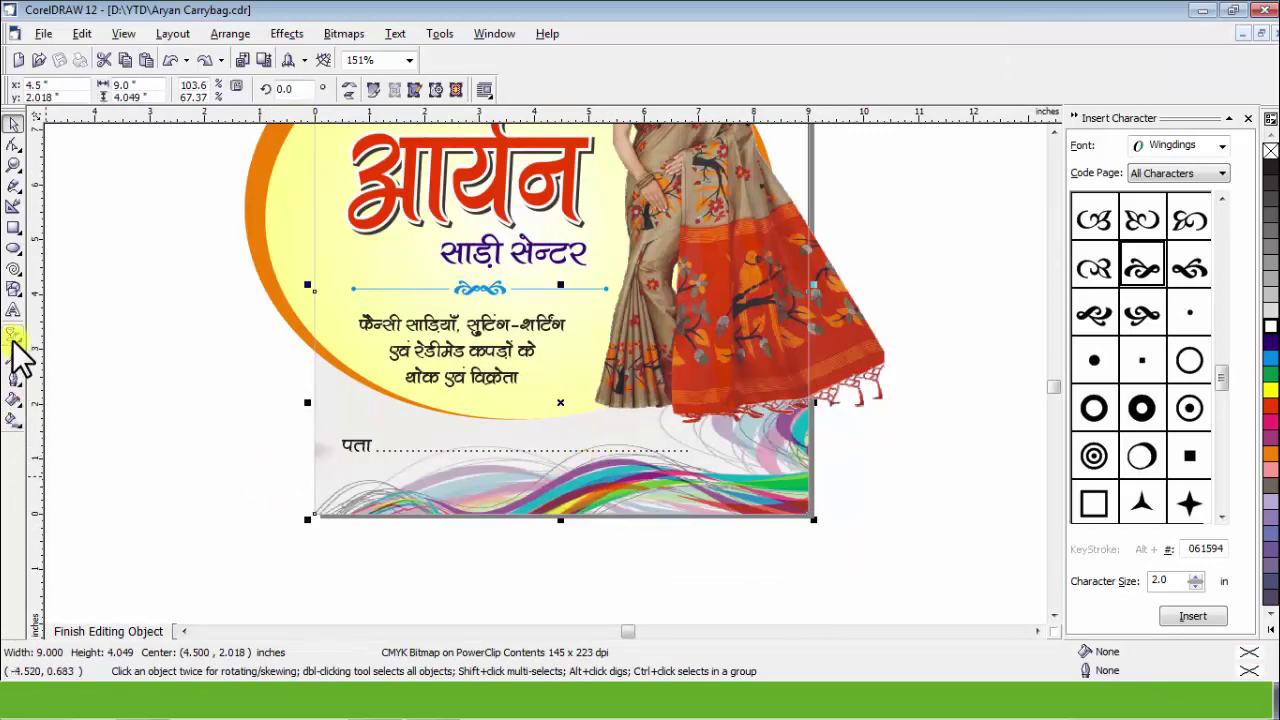
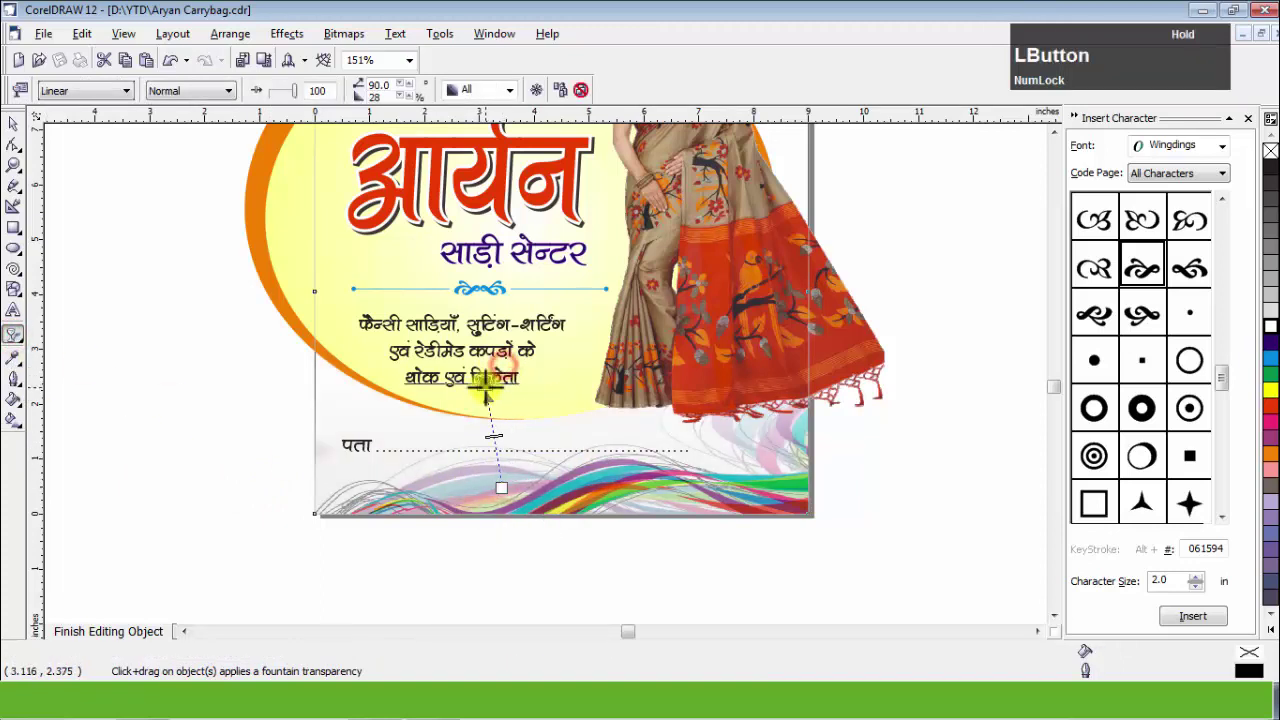
Apply a Linear fountain transparency to the wave bitmap and duplicate it.
click(896, 479)
scroll(down, 3)
click(622, 518)
click(615, 517)
click(611, 512)
Mirror the wave copy vertically onto the bag's top edge and finish editing.
scroll(down, 3)
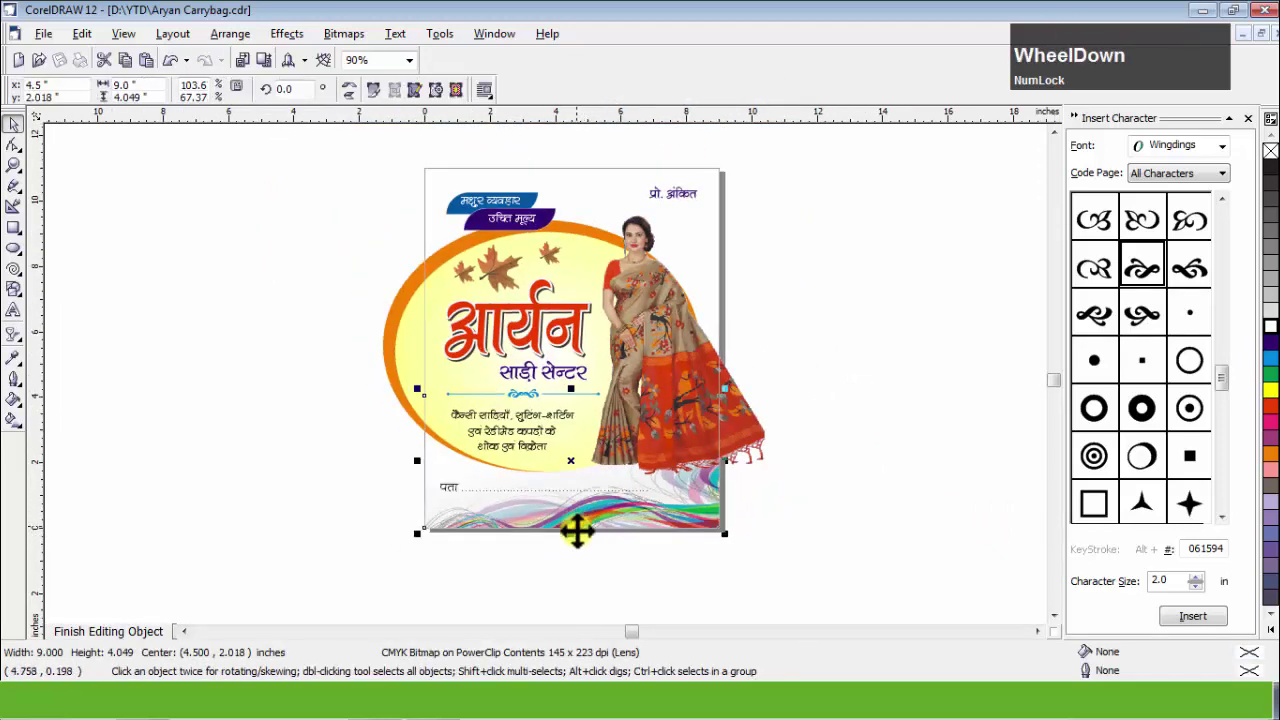
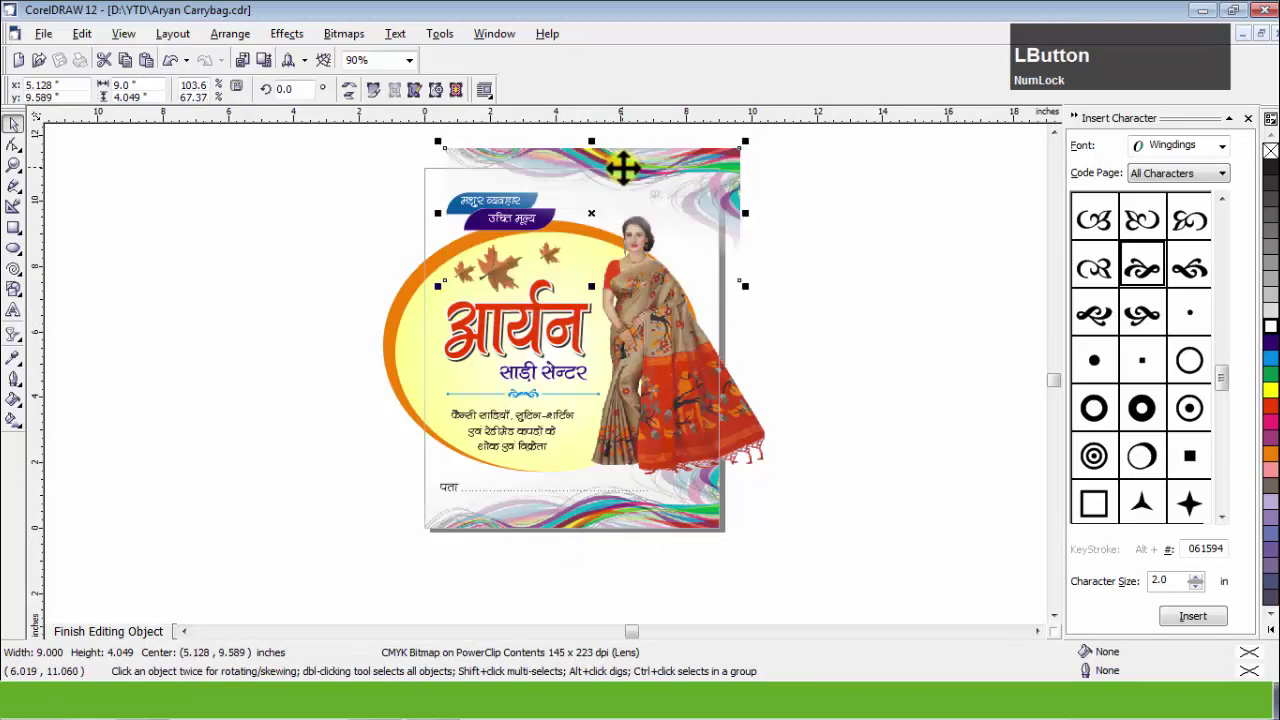
click(871, 388)
scroll(up, 3)
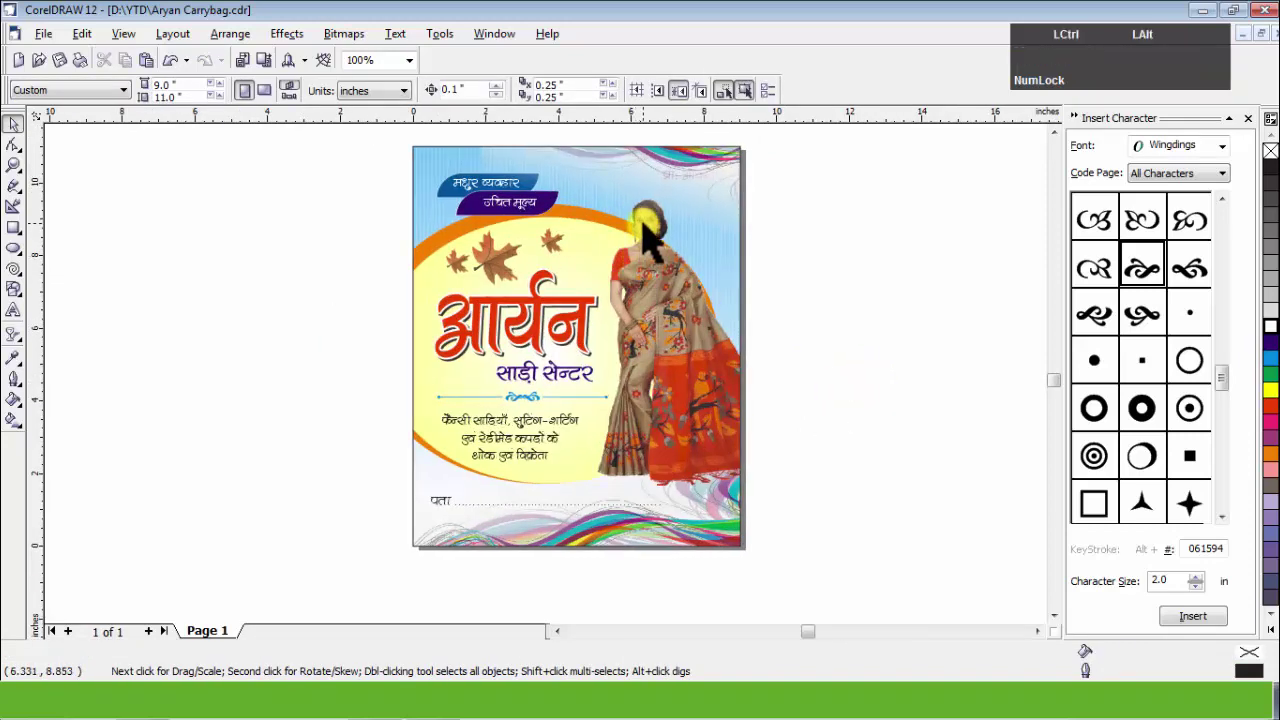
Insert Page 2, then return to Page 1 with the whole bag design selected.
click(656, 232)
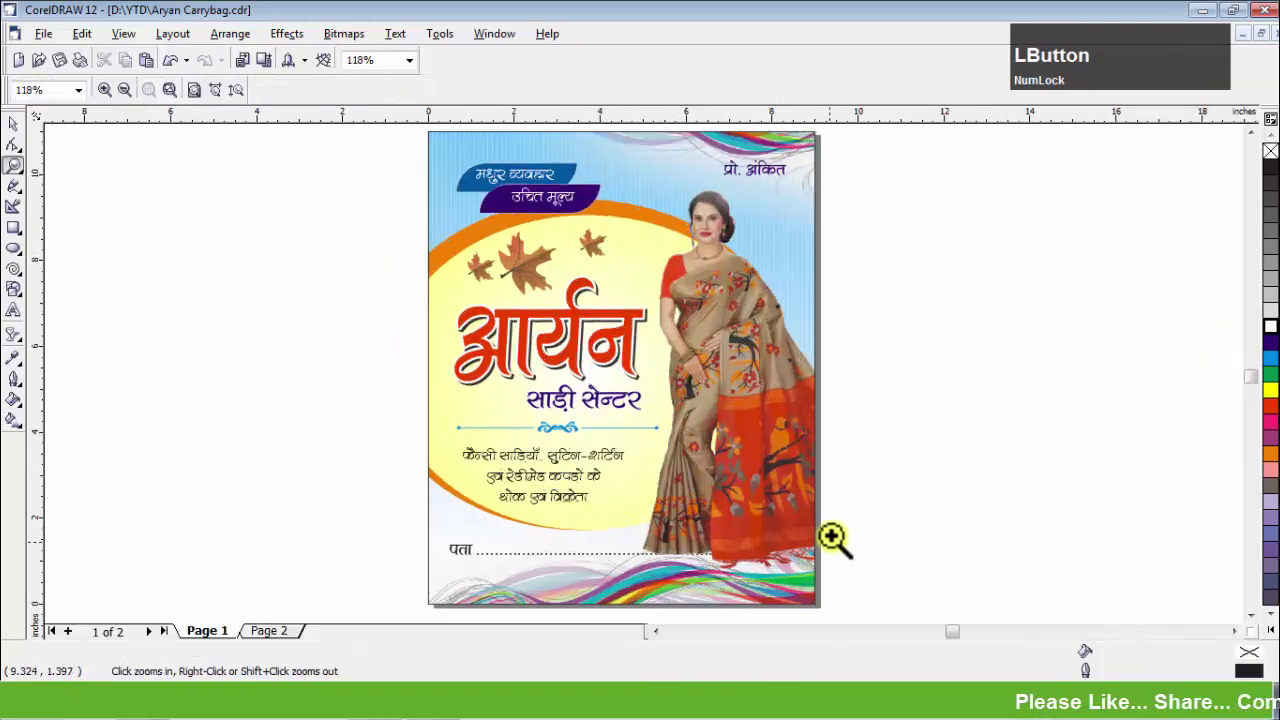
key(ctrl+space)
click(925, 367)
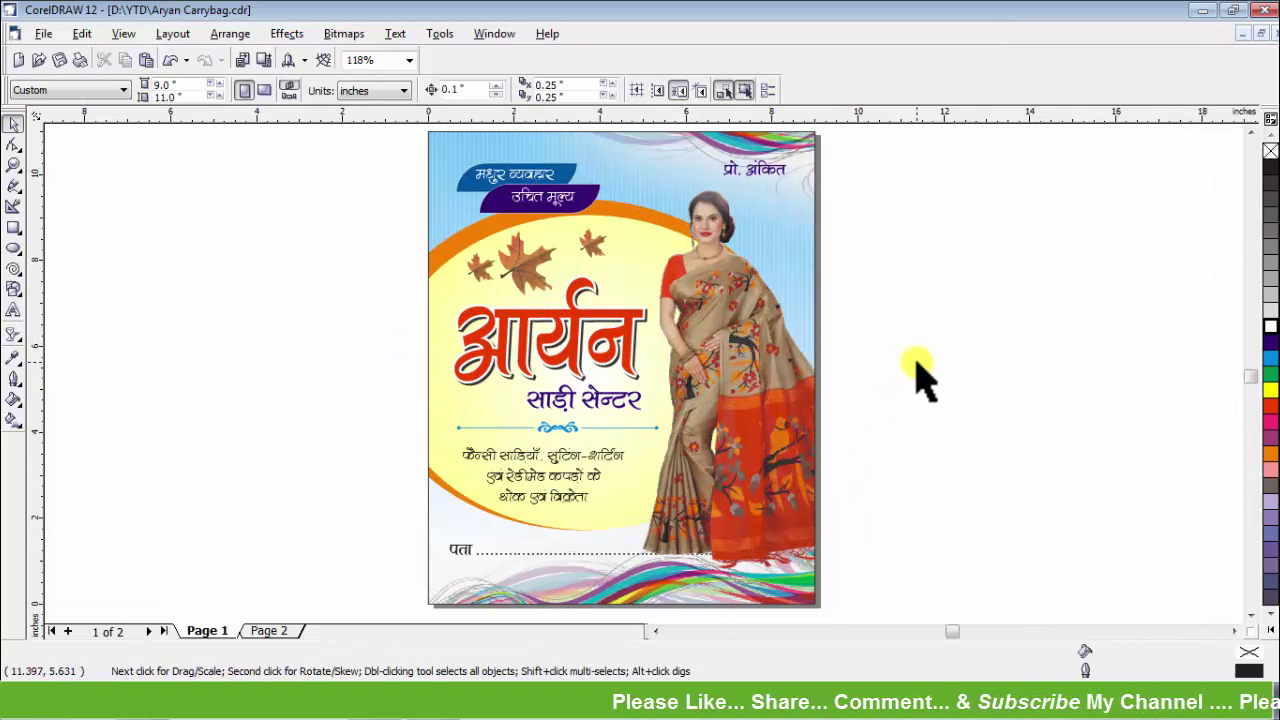
click(601, 292)
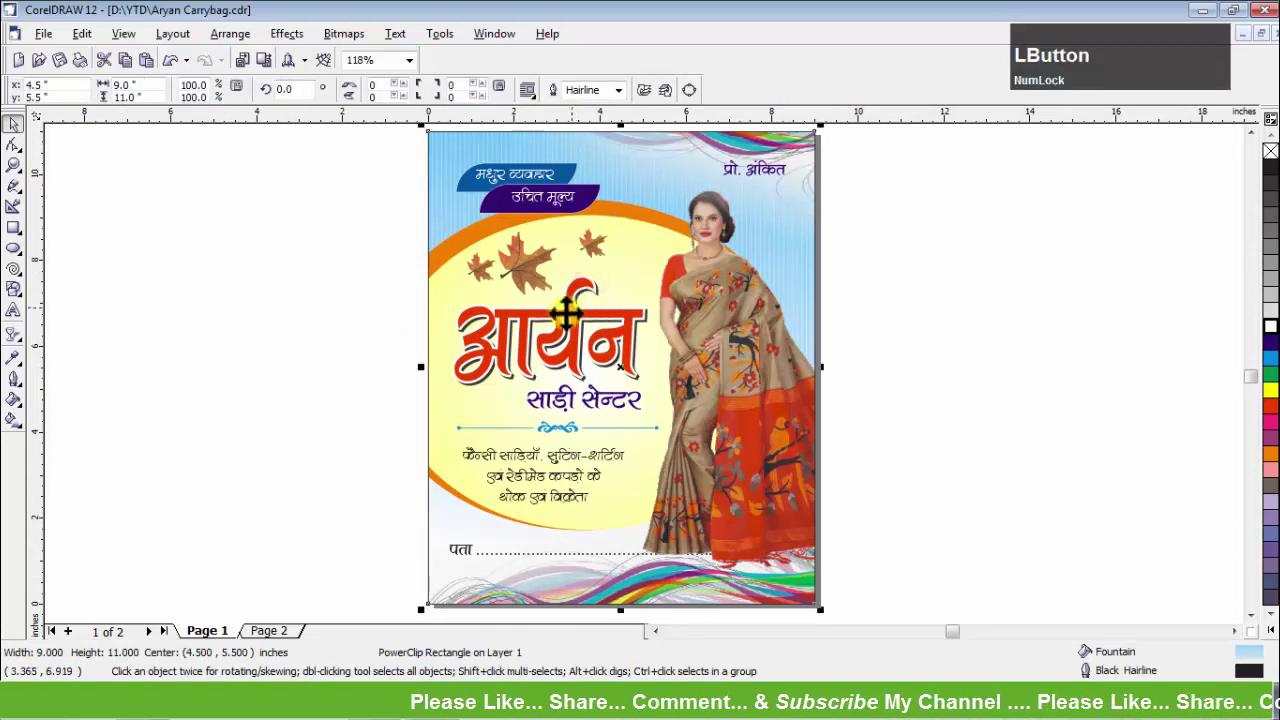
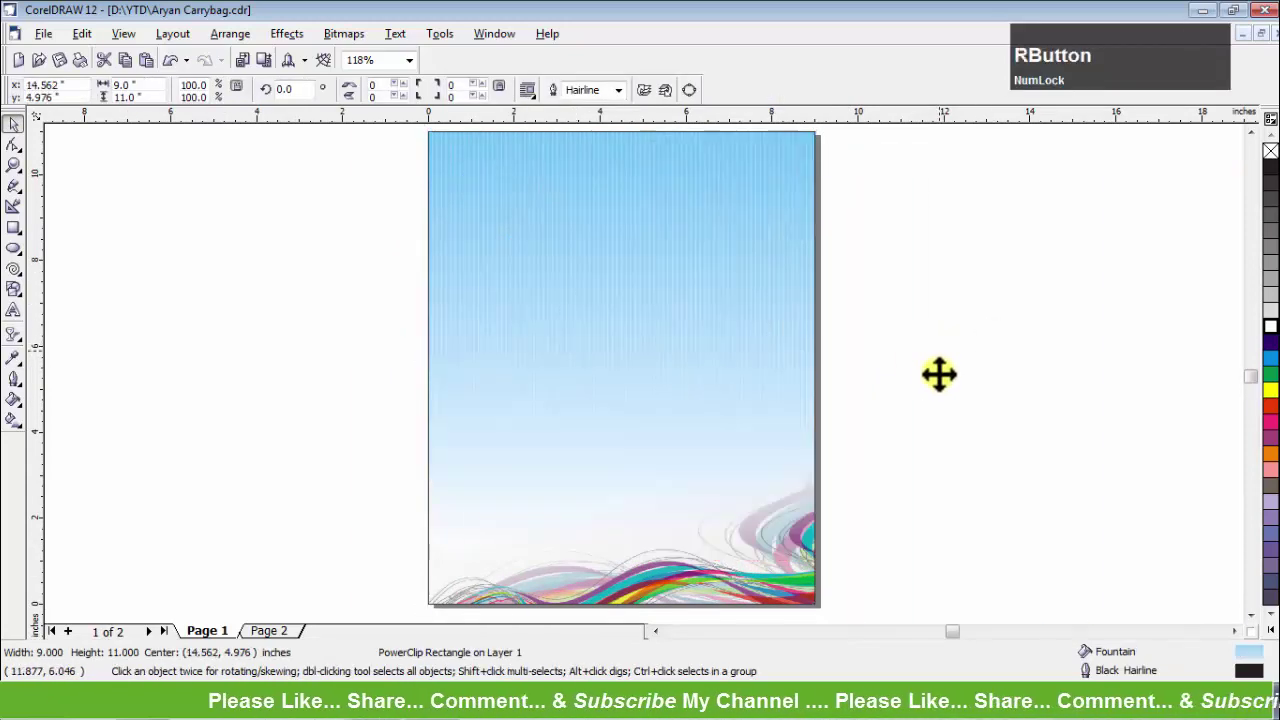
Copy the PowerClip bag design and paste it centred on Page 2.
key(Page_Down)
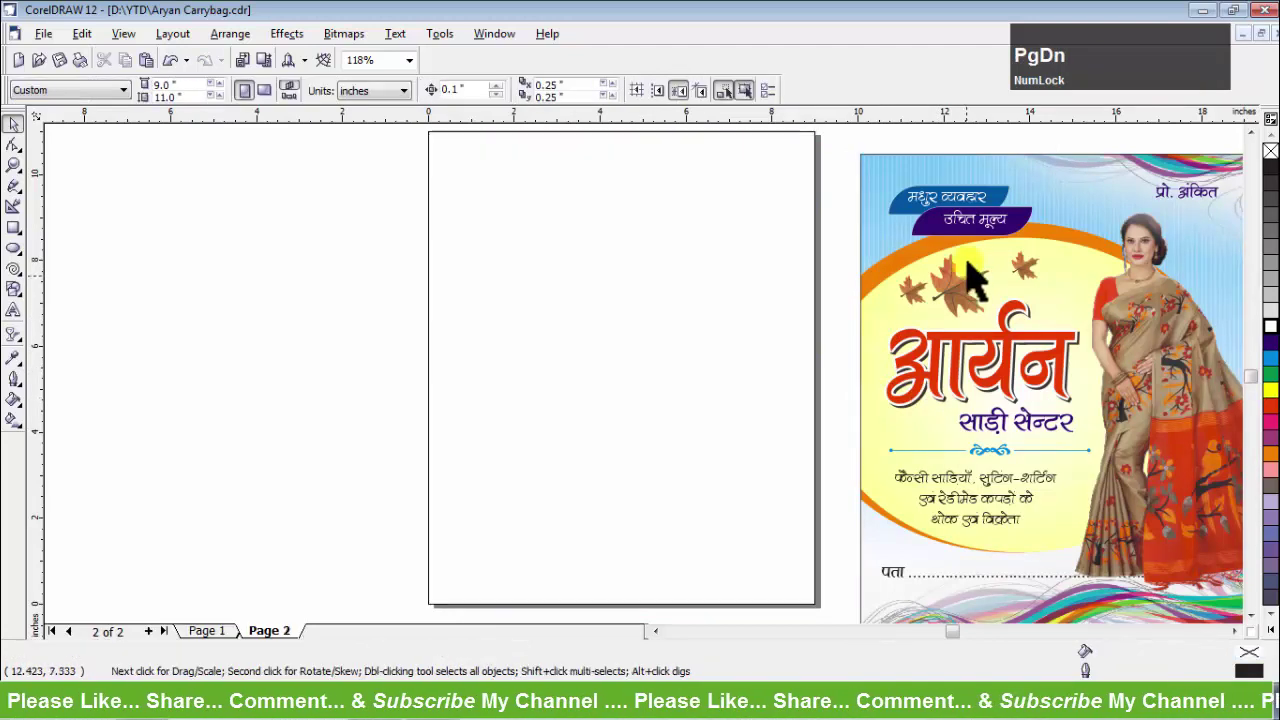
click(978, 256)
key(p)
click(931, 327)
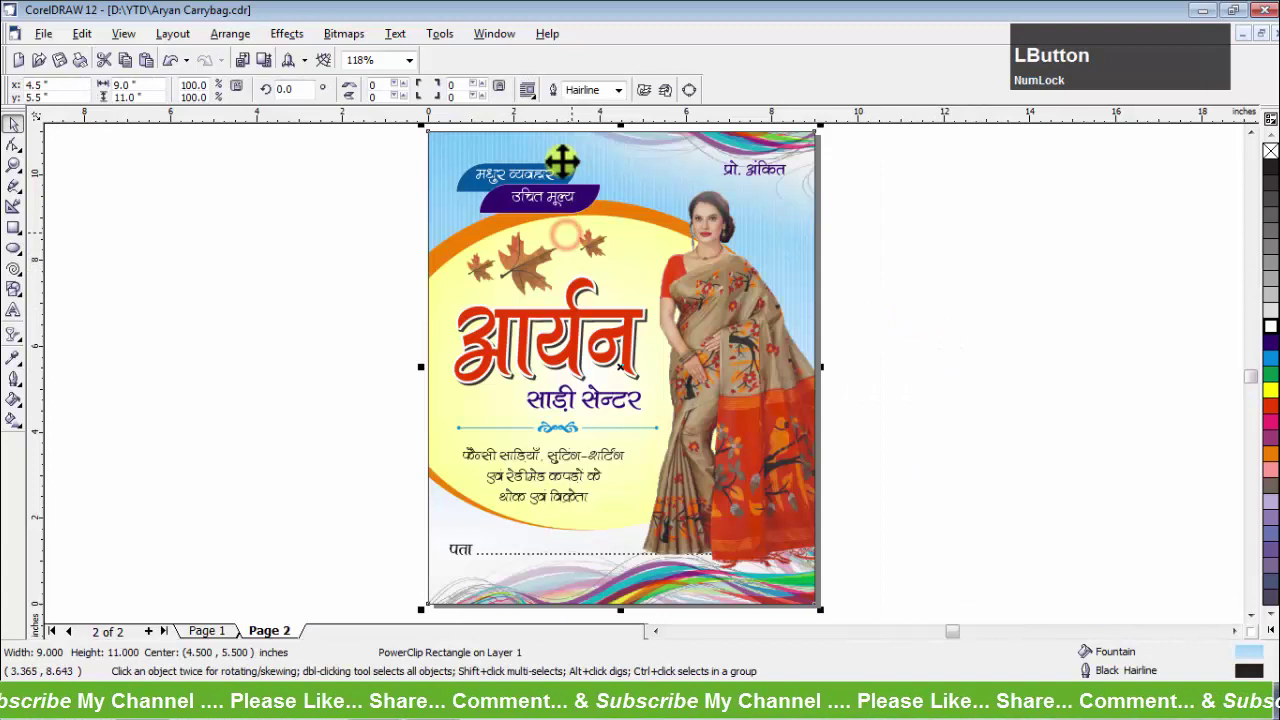
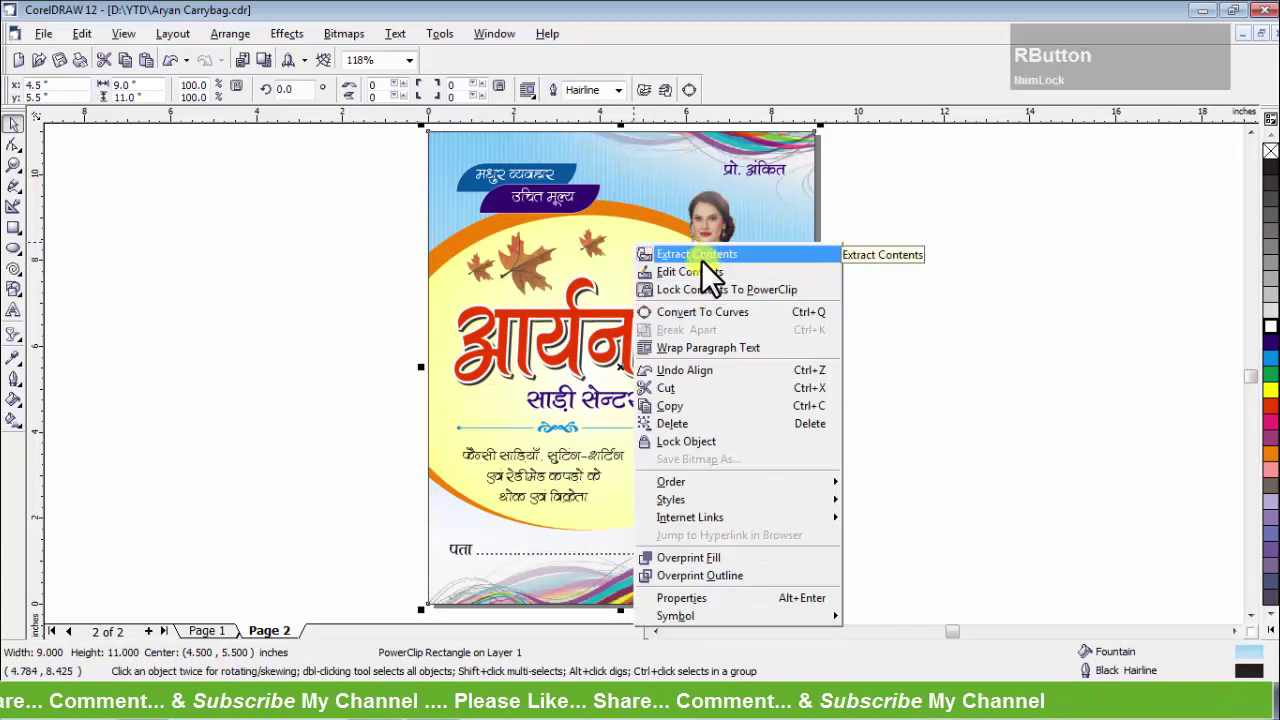
Pull the top wave bitmap out of its container and bring it into Tone Curve.
click(712, 276)
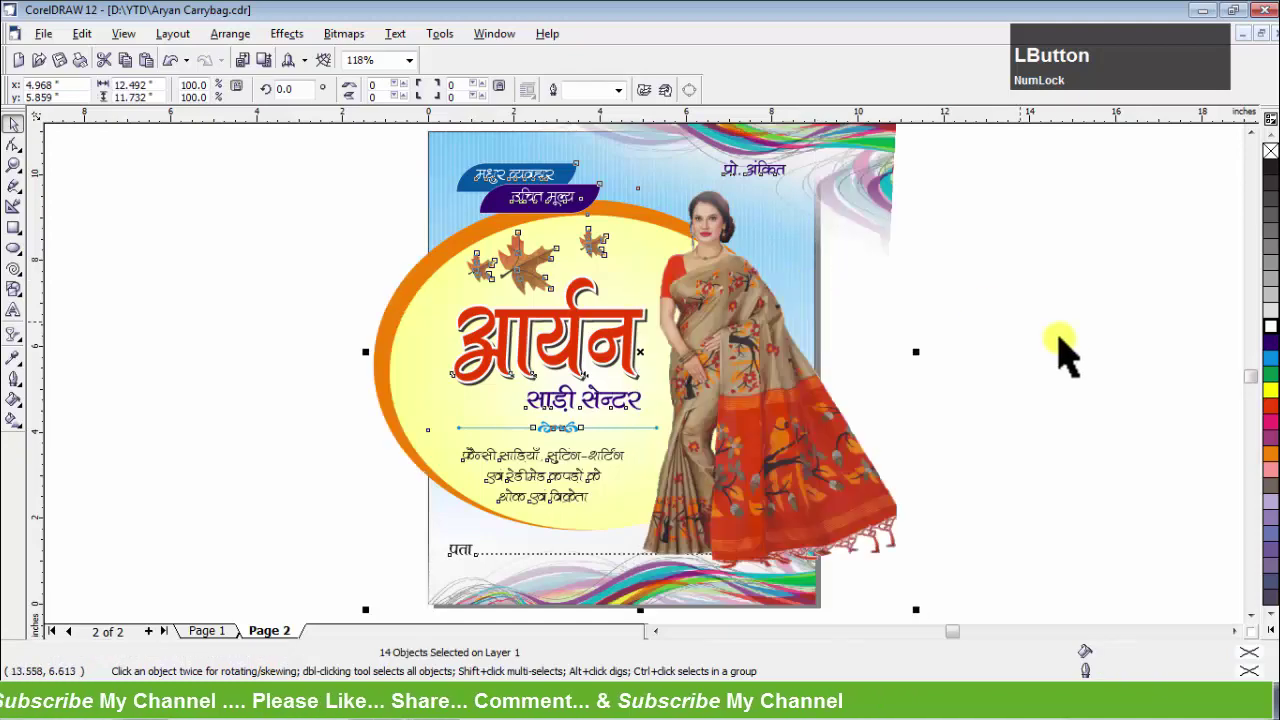
scroll(down, 3)
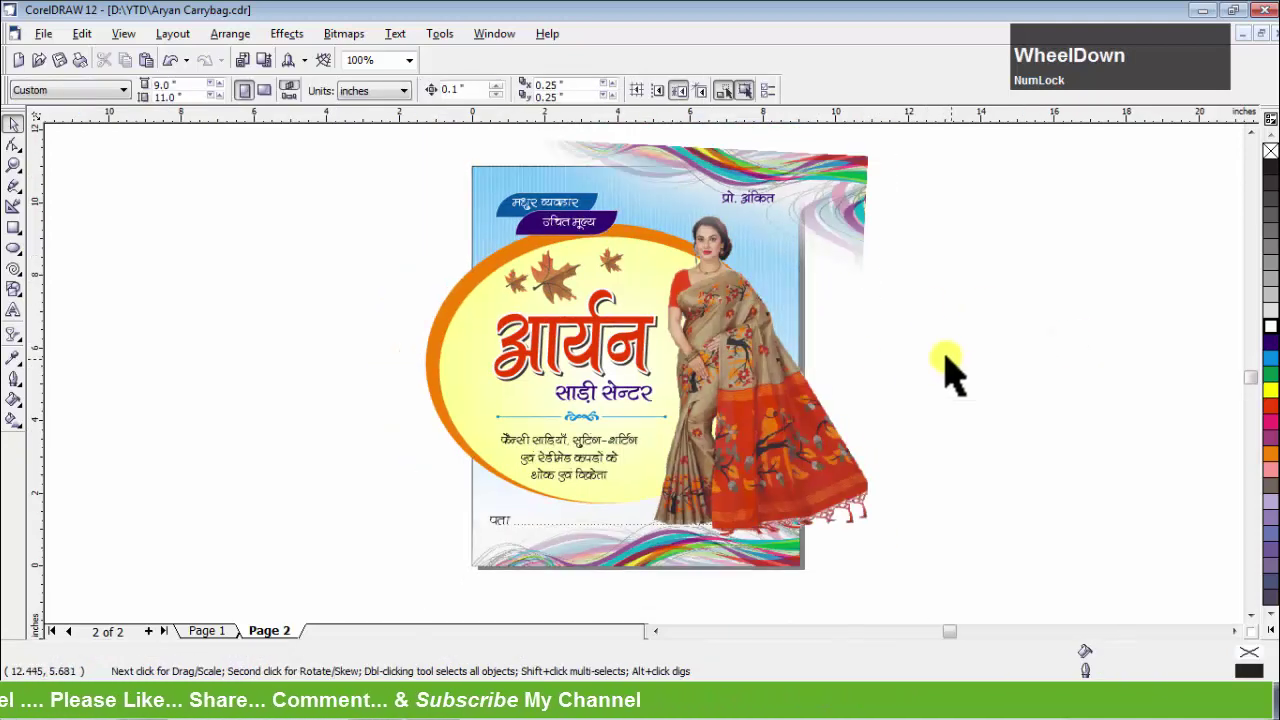
click(833, 183)
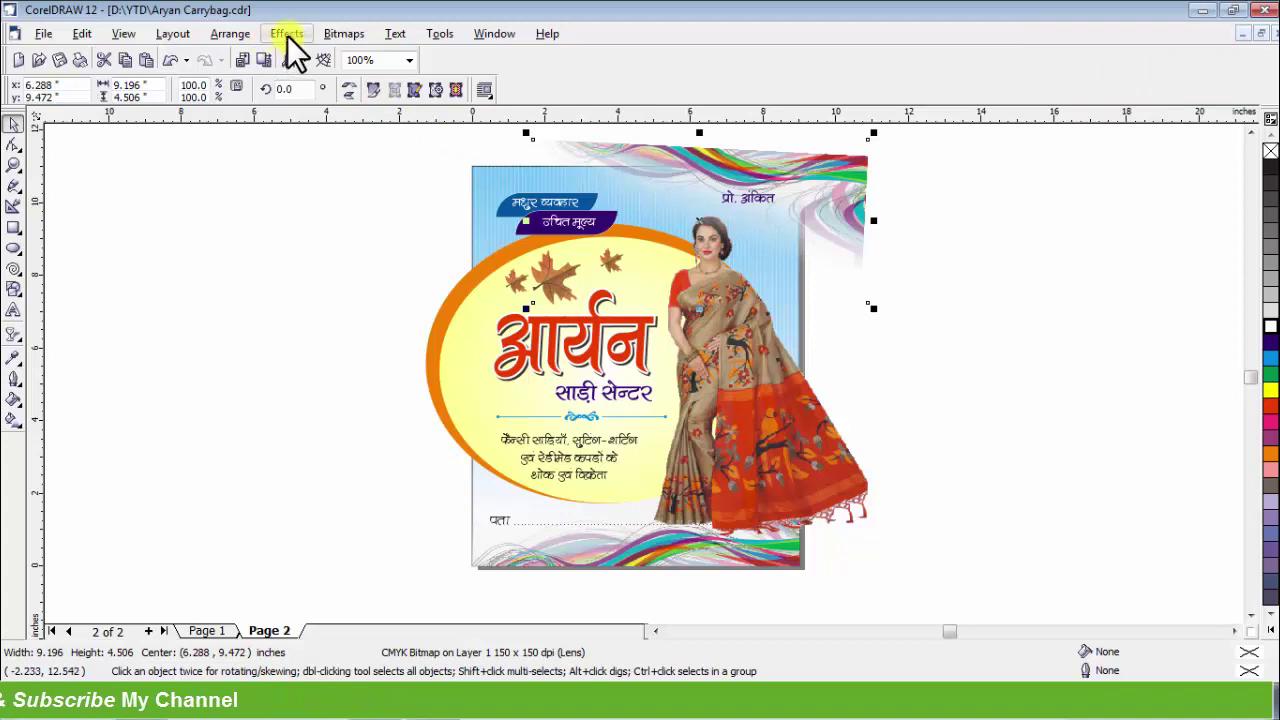
click(303, 51)
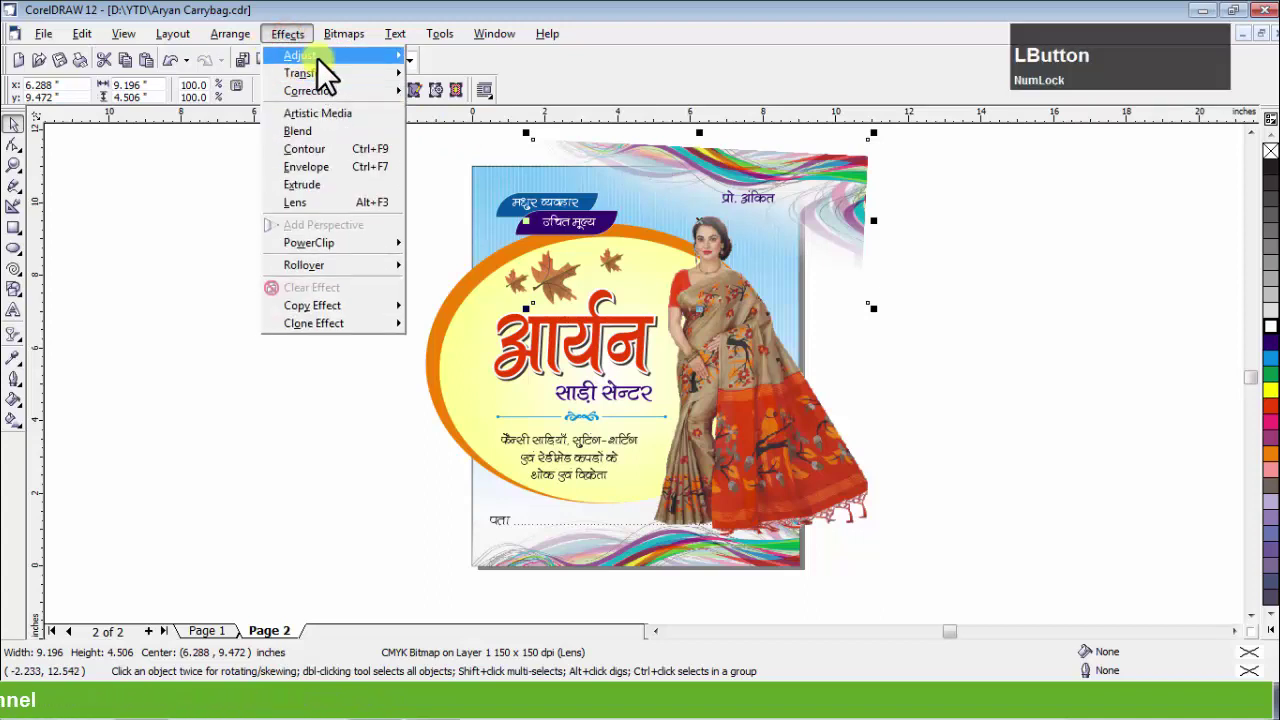
click(474, 129)
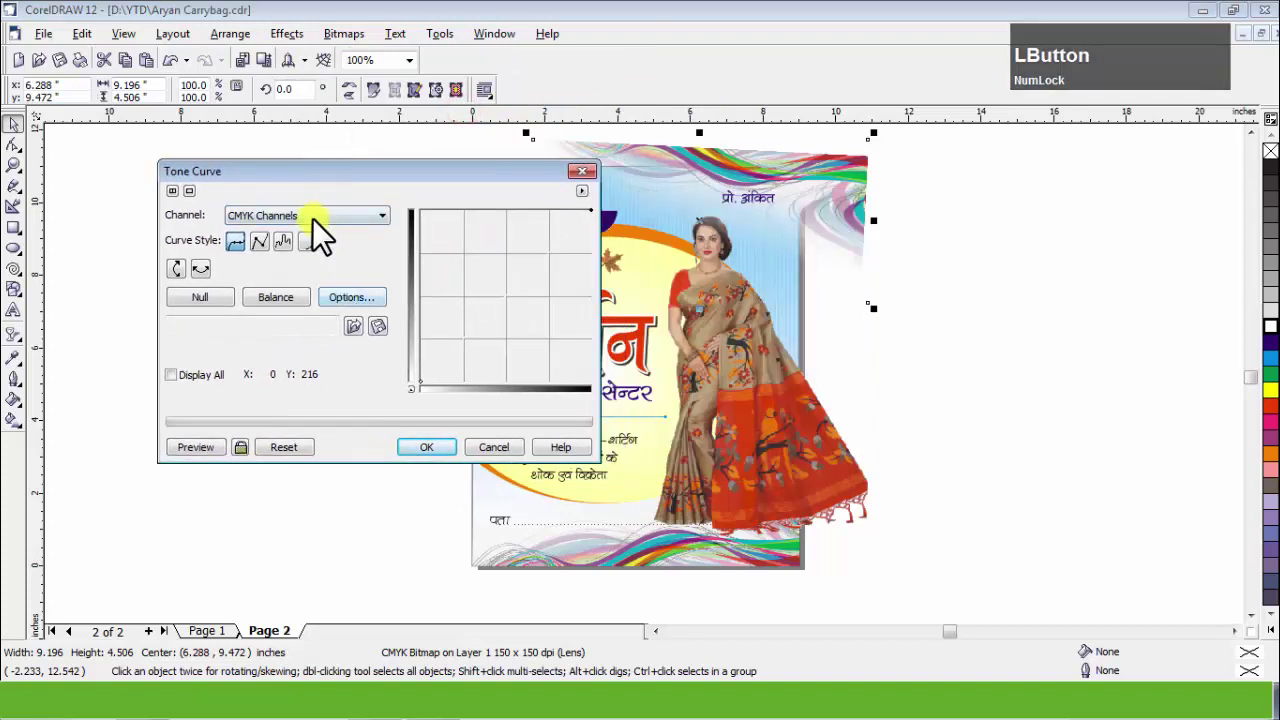
Flatten the wave bitmap's Yellow channel curve so it turns pink and blue.
click(338, 228)
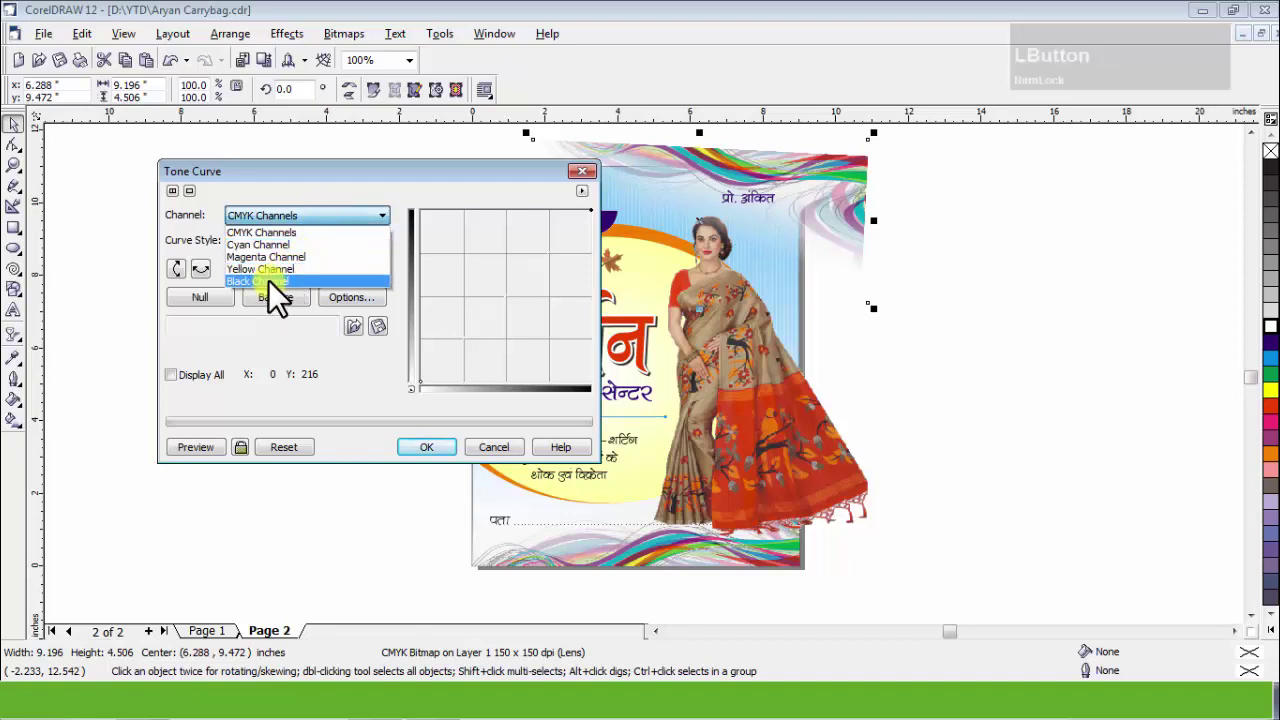
click(284, 296)
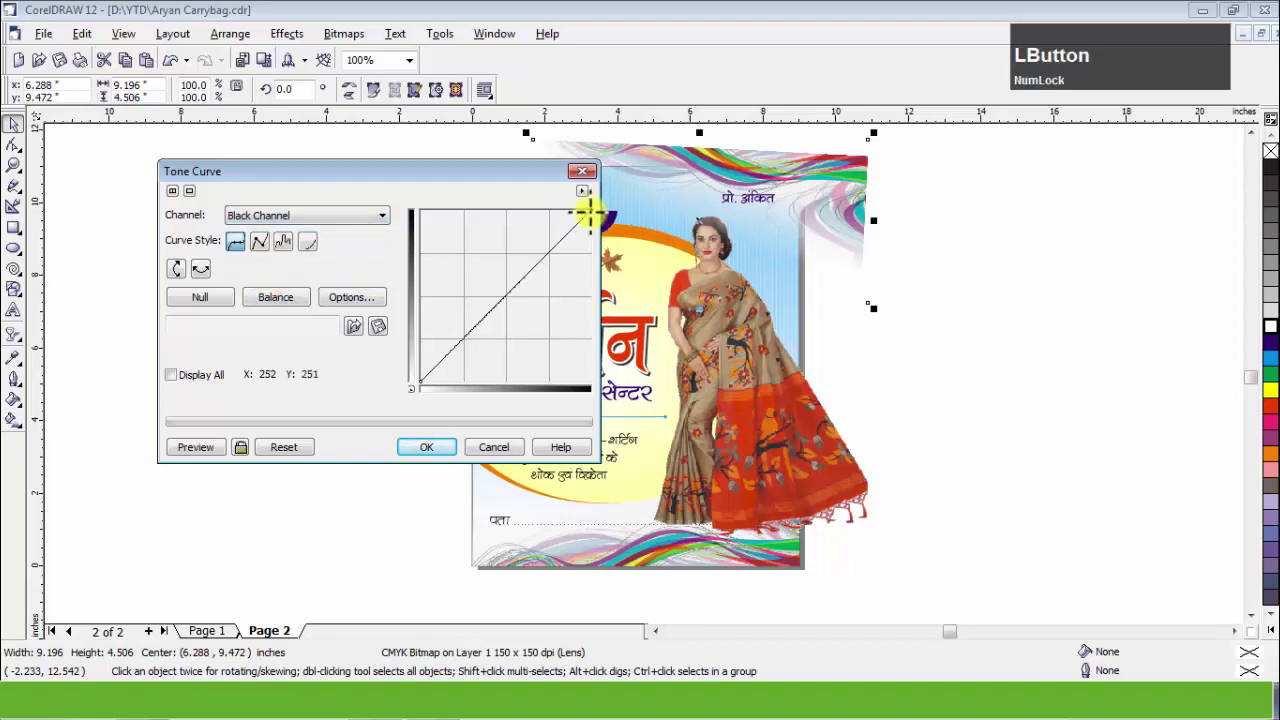
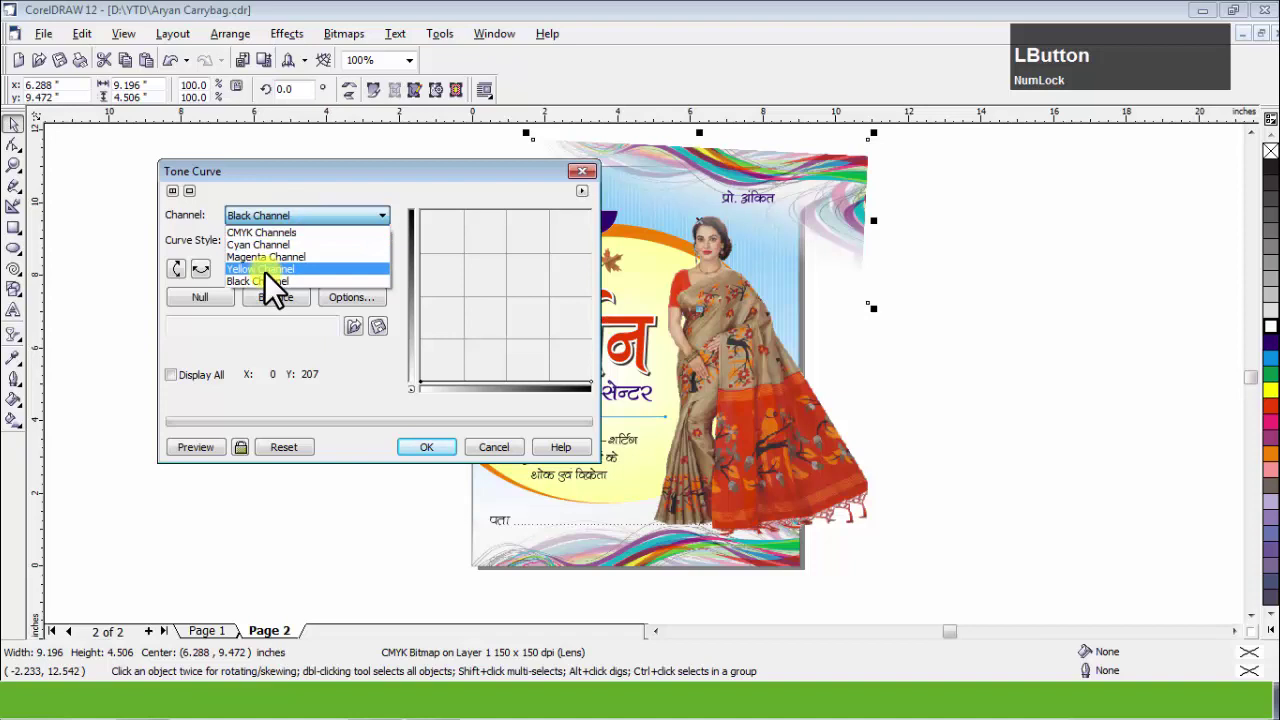
click(275, 287)
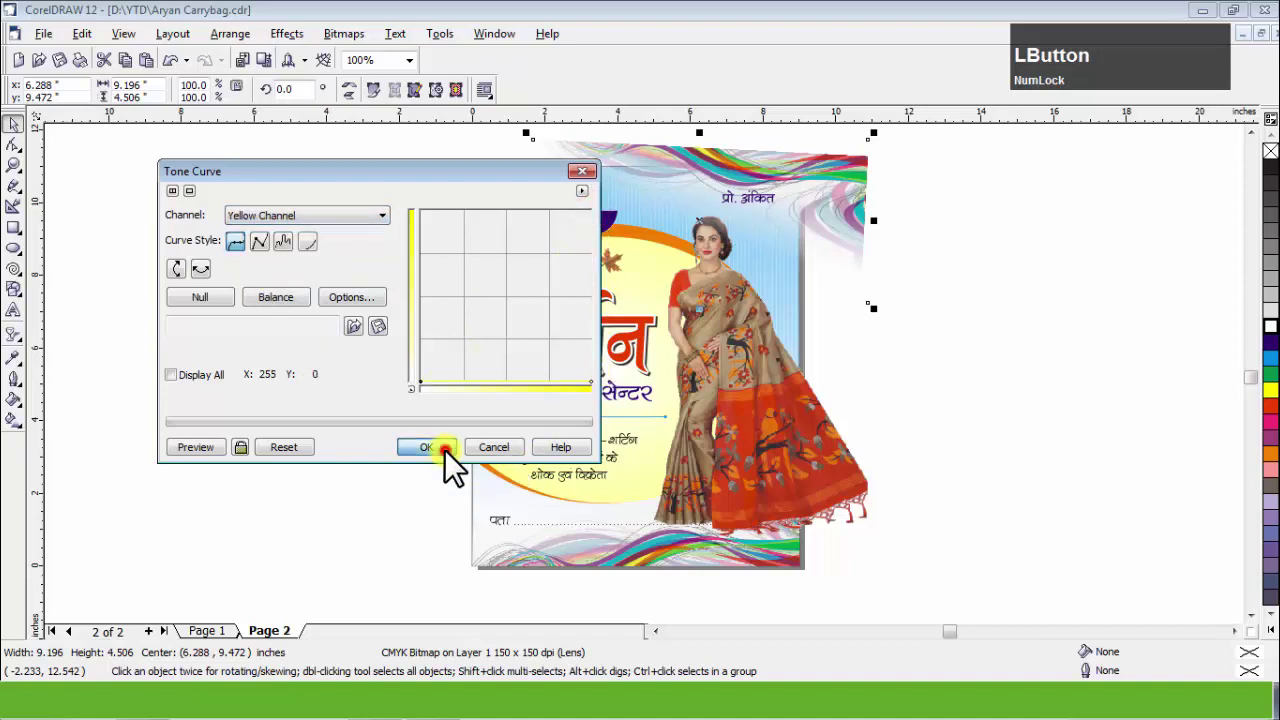
scroll(up, 3)
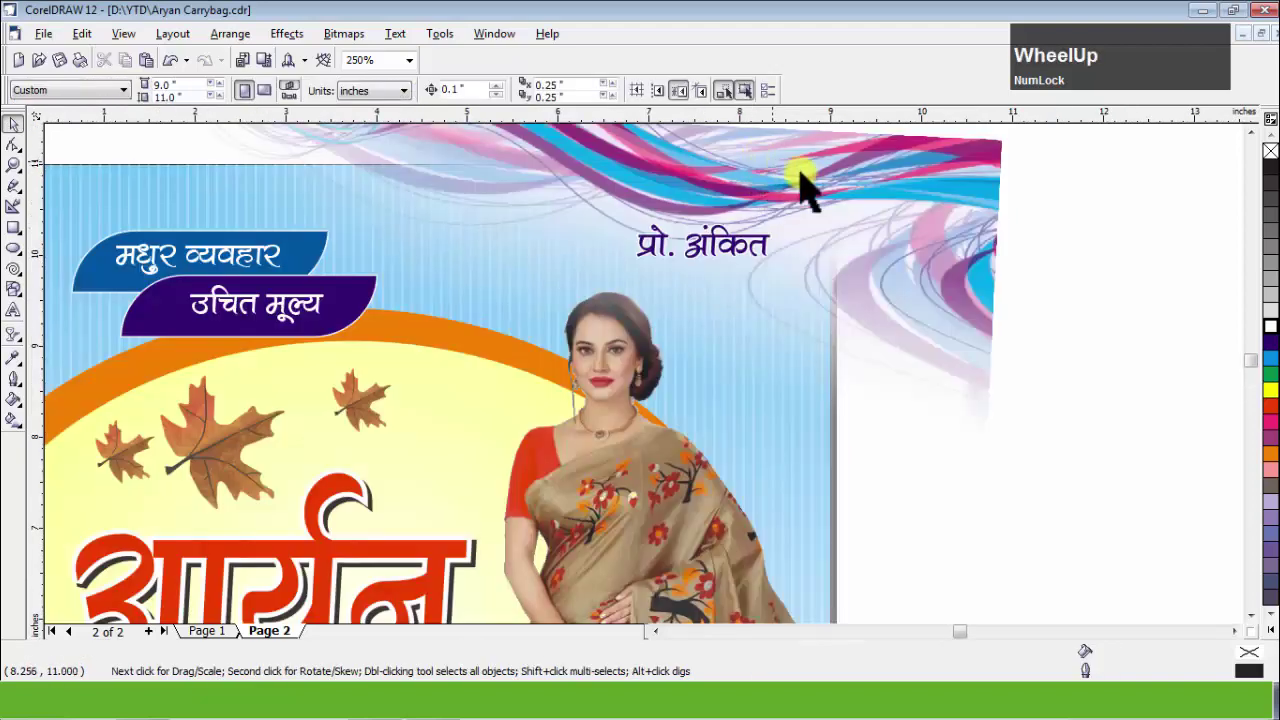
Bring the woman's saree photo into Tone Curve to shift it towards lilac and pink.
scroll(down, 3)
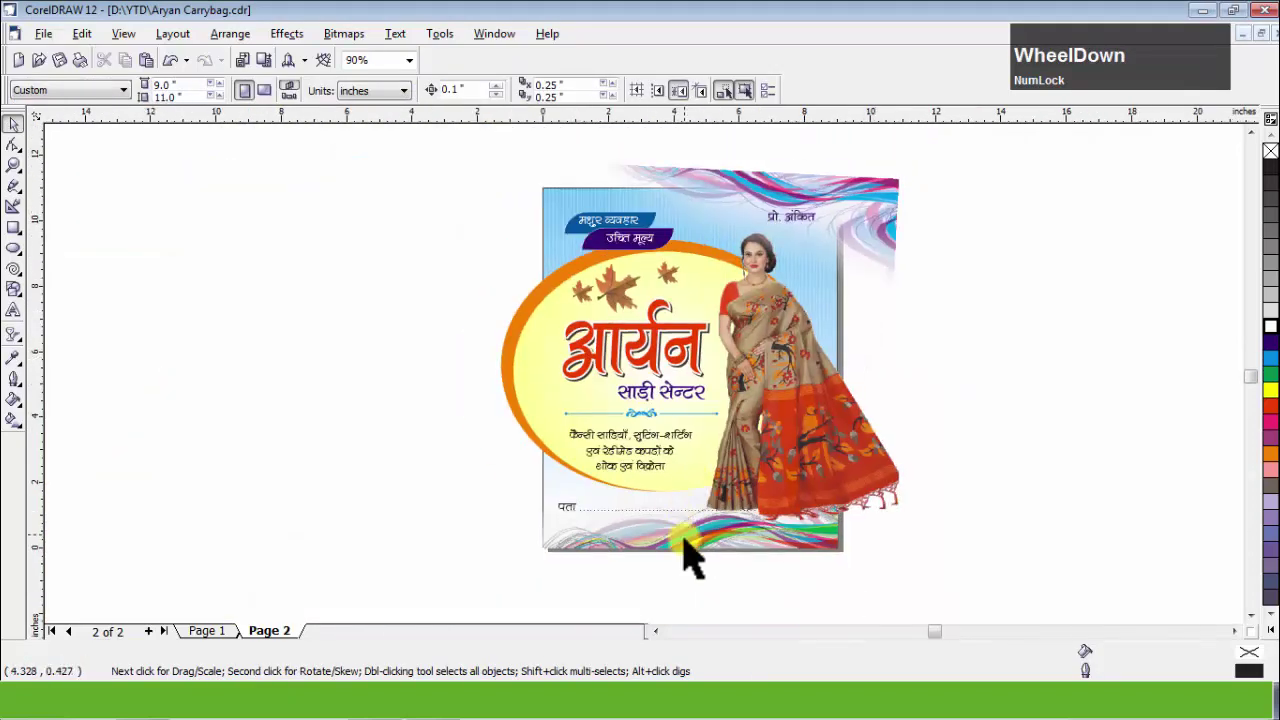
click(701, 558)
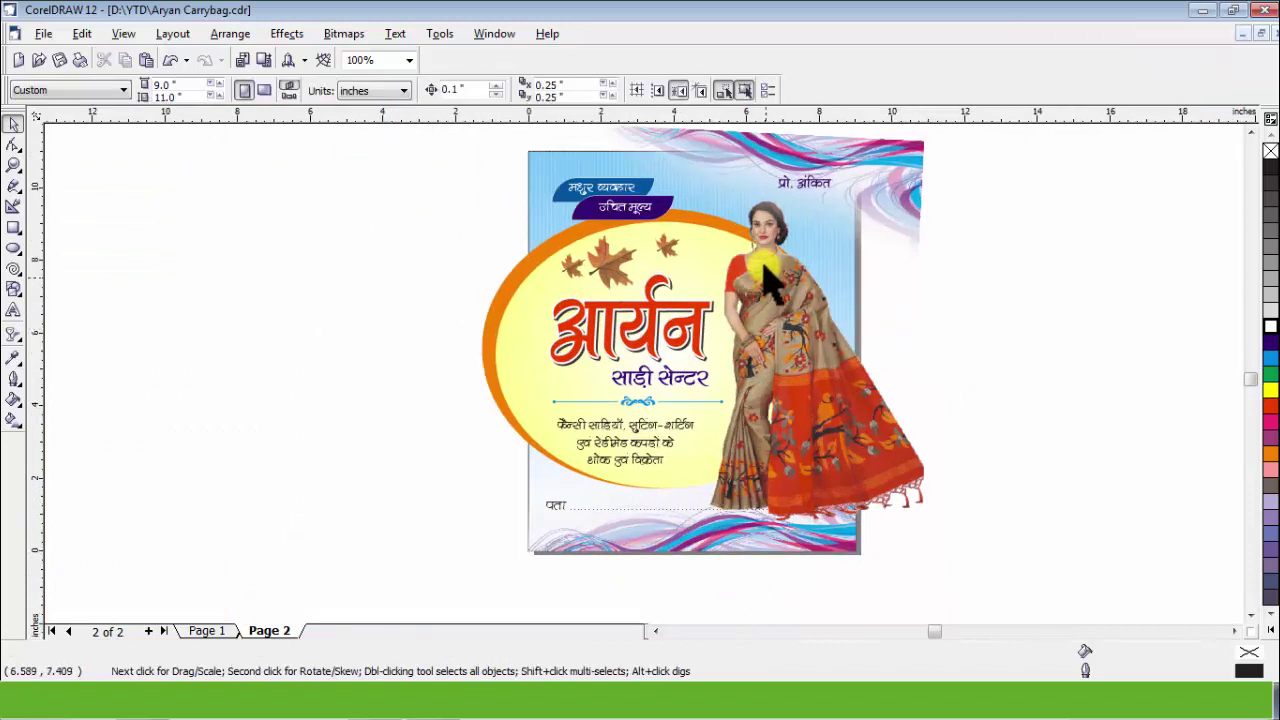
click(779, 258)
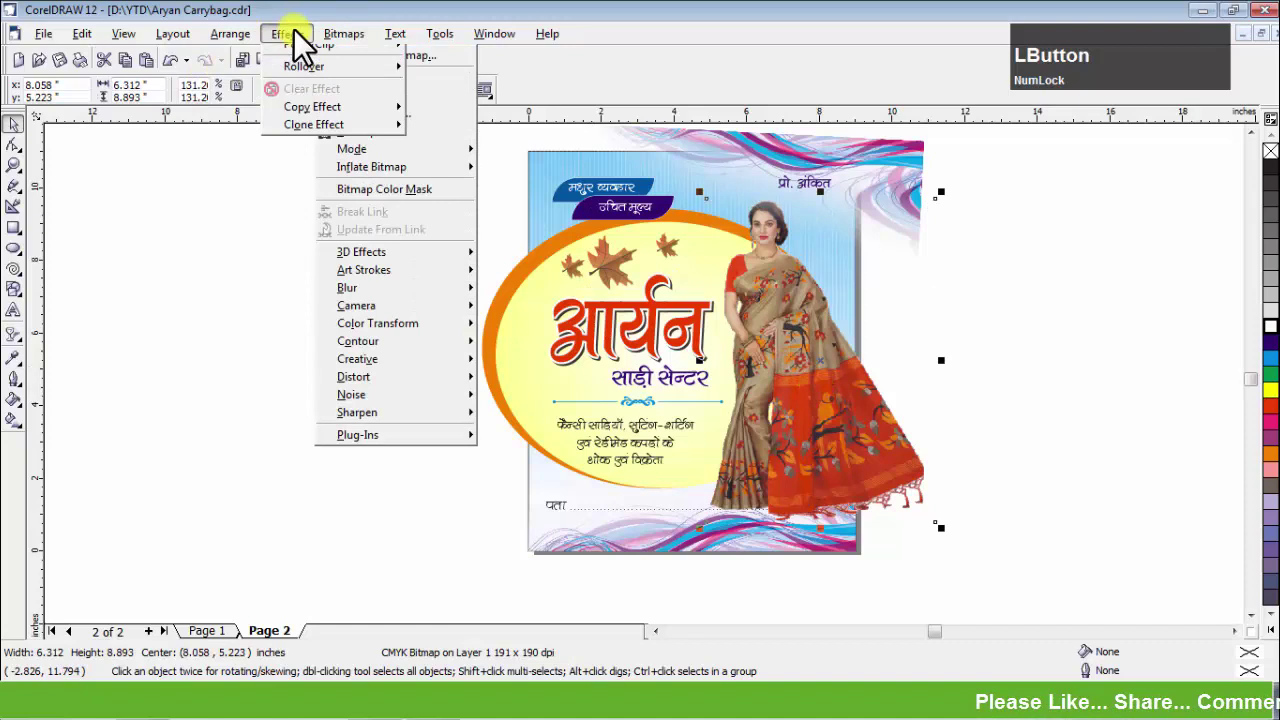
click(483, 119)
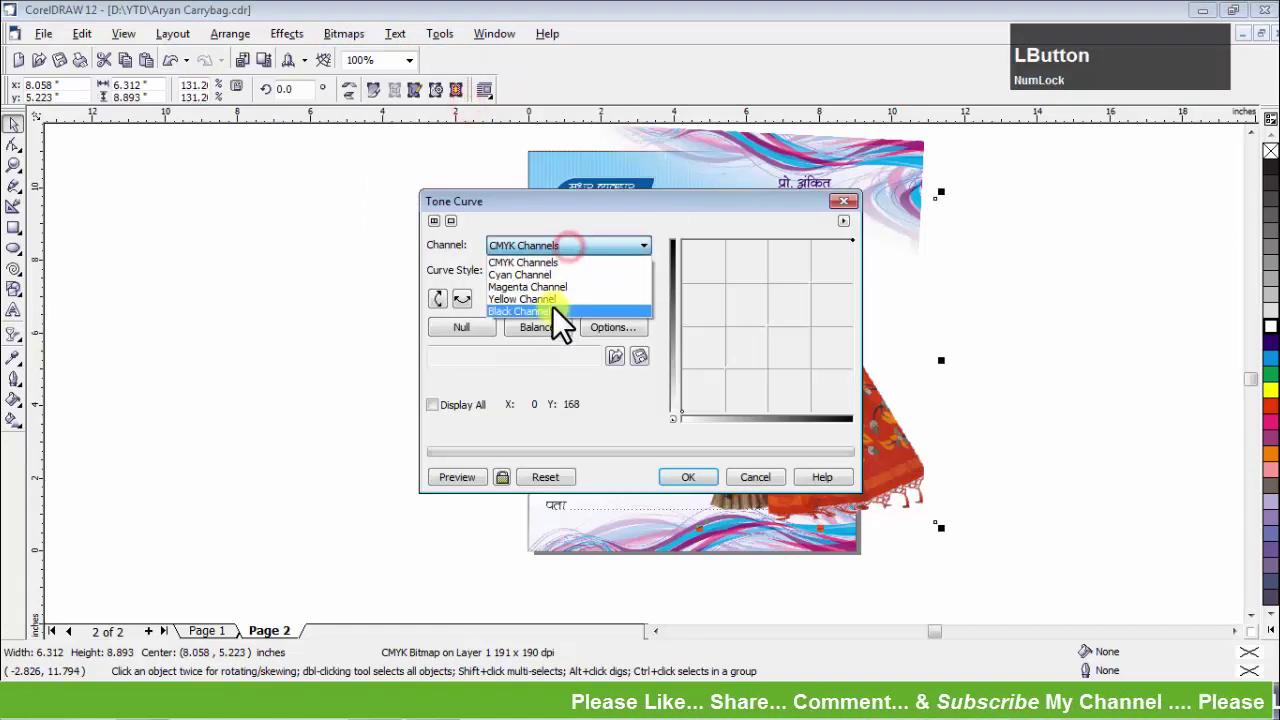
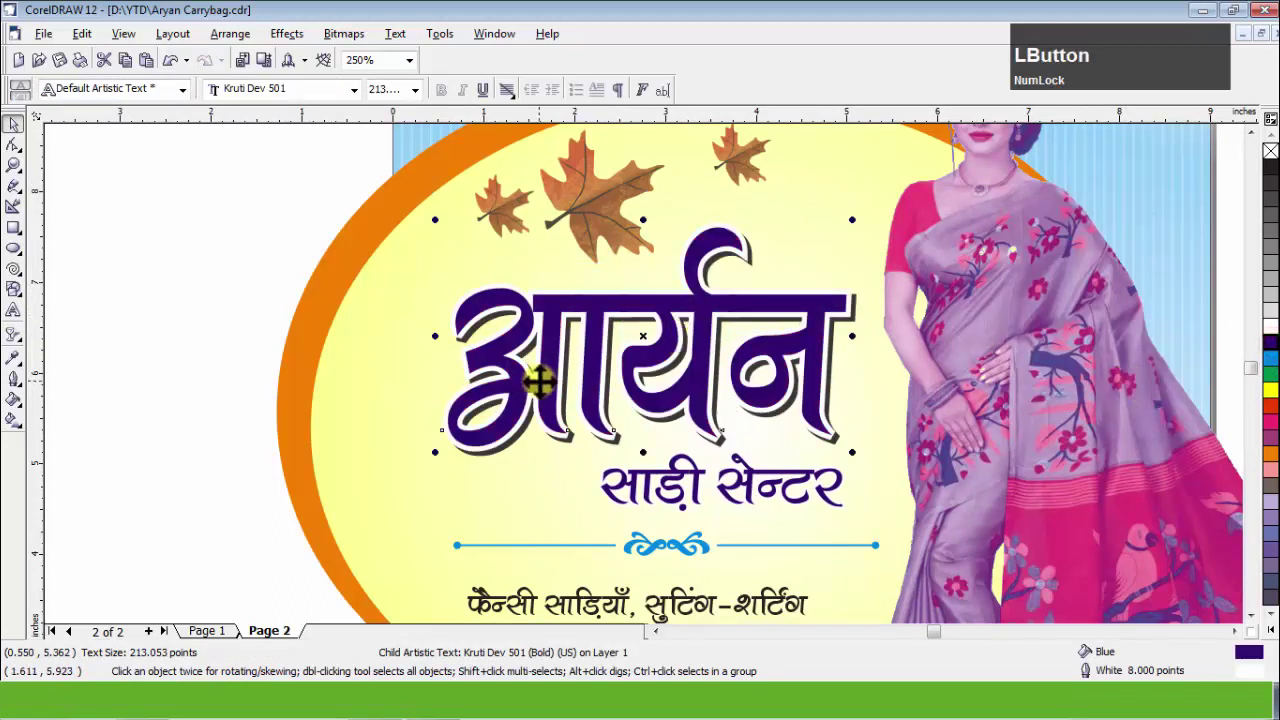
Edit the shop-name title's Uniform Fill CMYK values towards purple.
key(g)
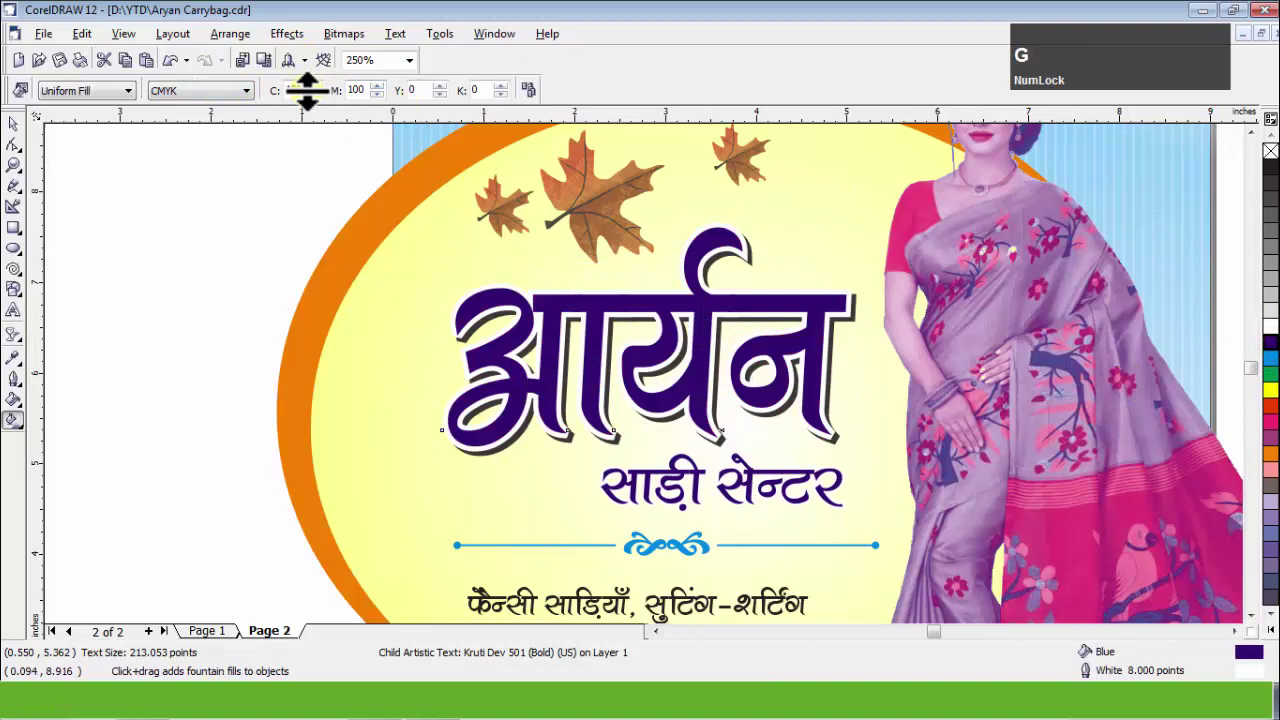
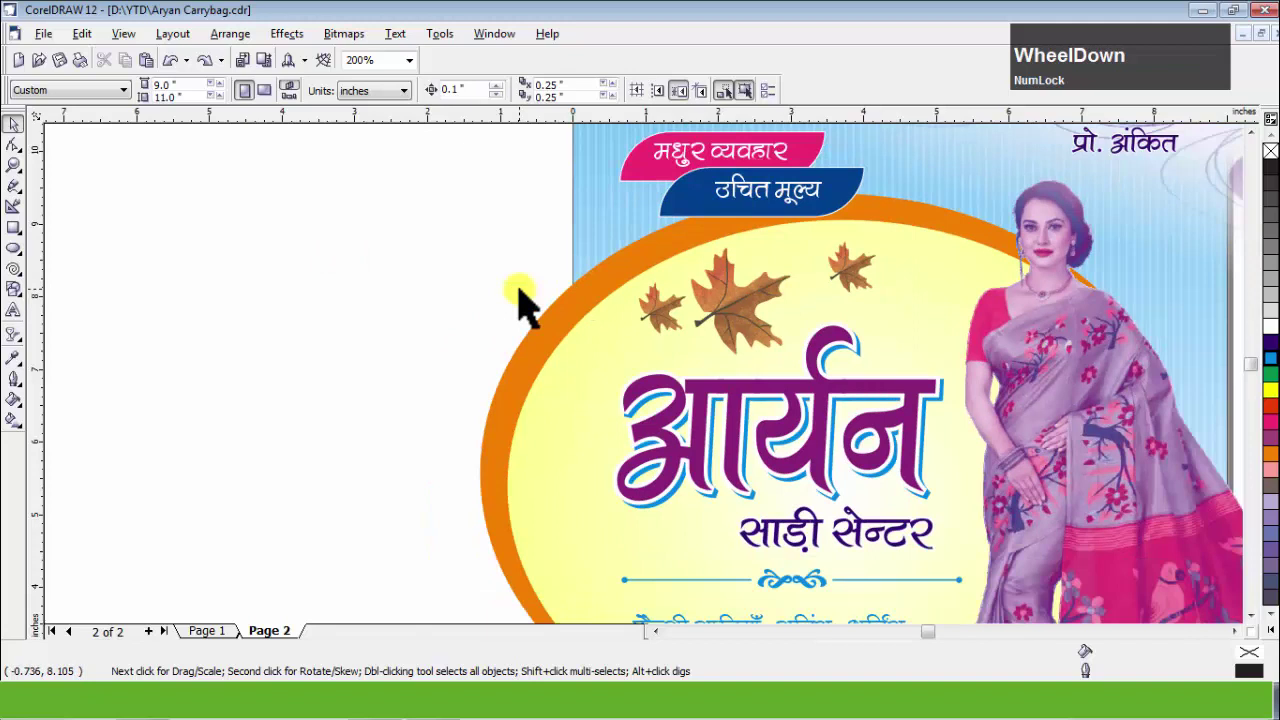
Give the yellow oval behind the title a pink radial fountain fill and reselect the ring.
click(593, 363)
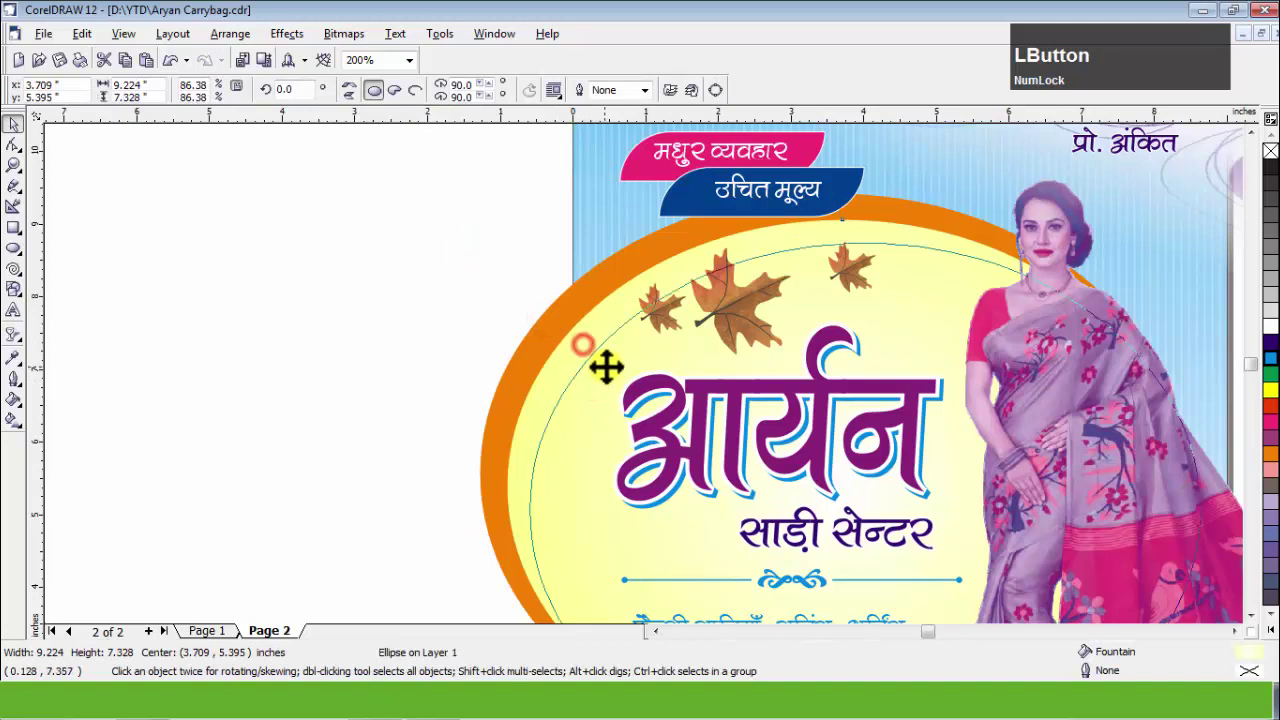
key(ctrl+z)
text(zg)
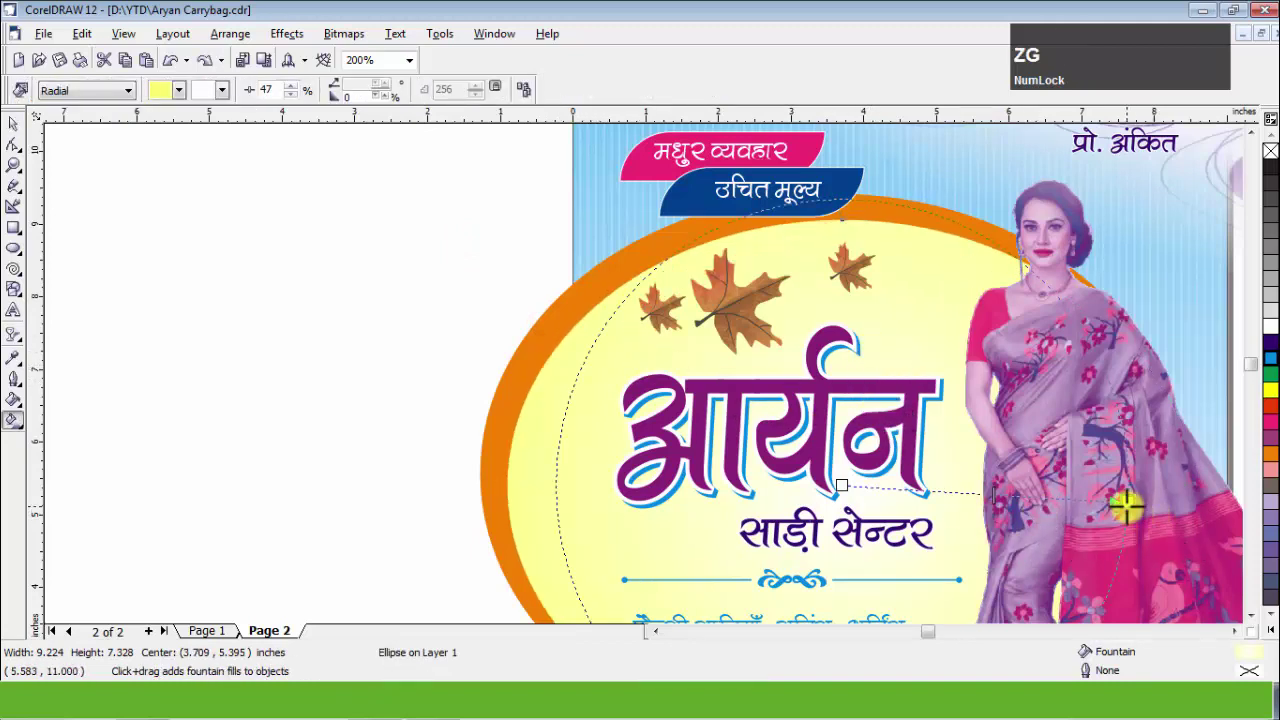
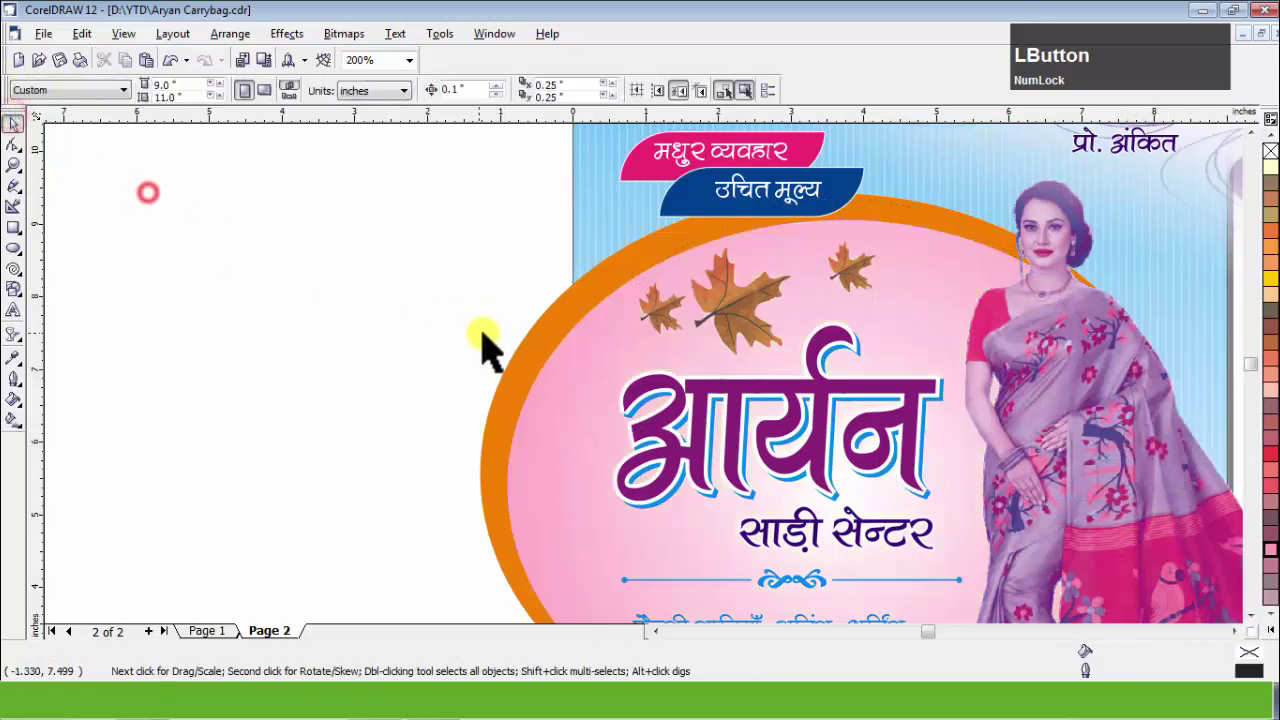
click(547, 344)
click(569, 351)
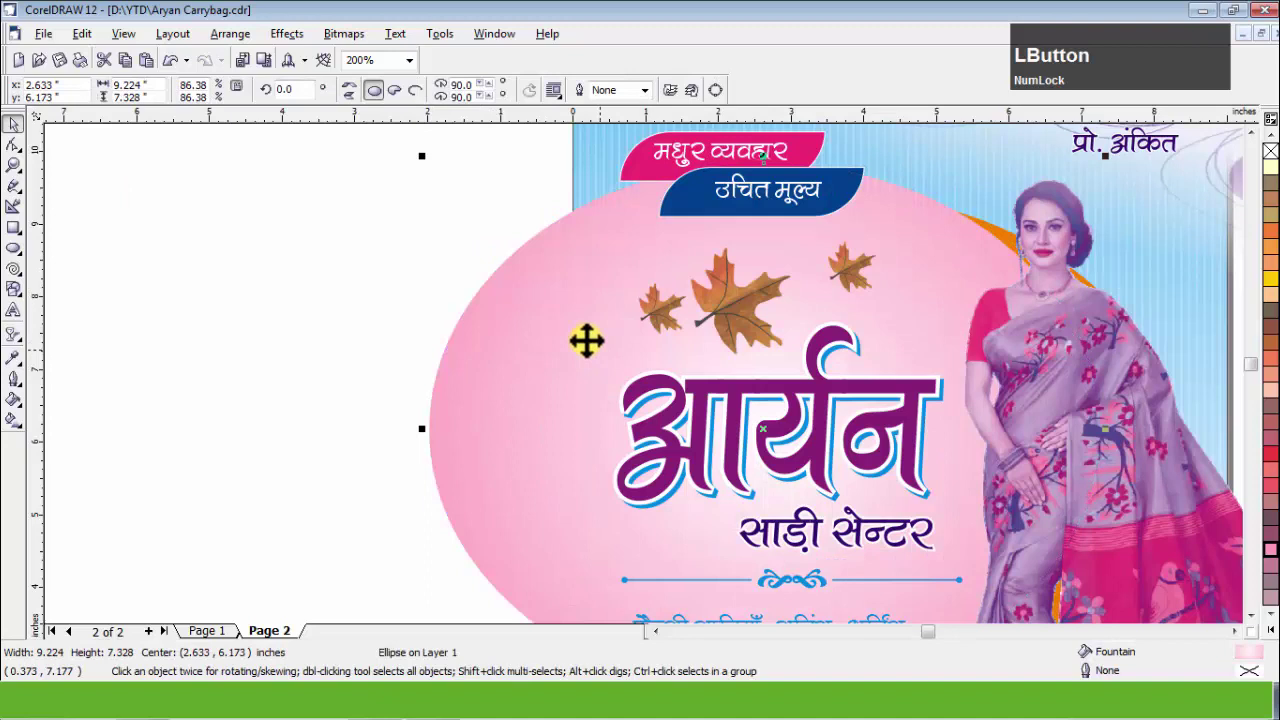
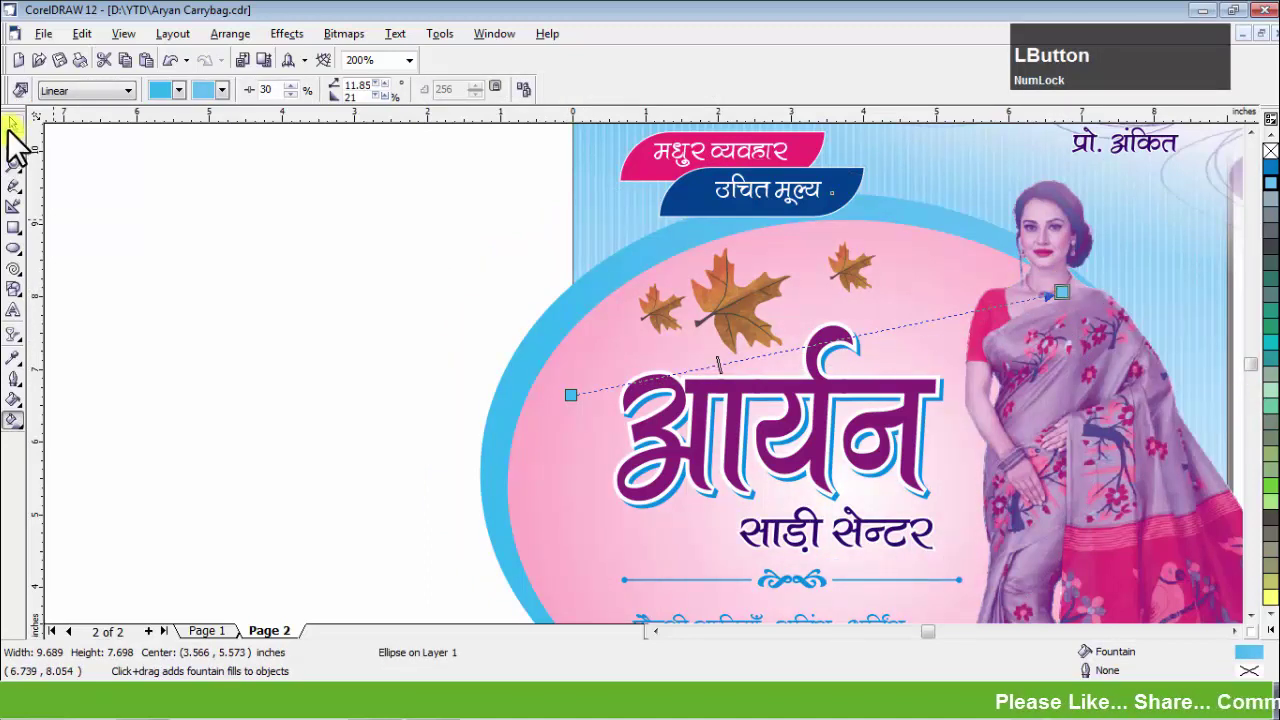
Cut the yellow in the big maple leaf via Tone Curve so it turns pinkish-purple.
scroll(down, 3)
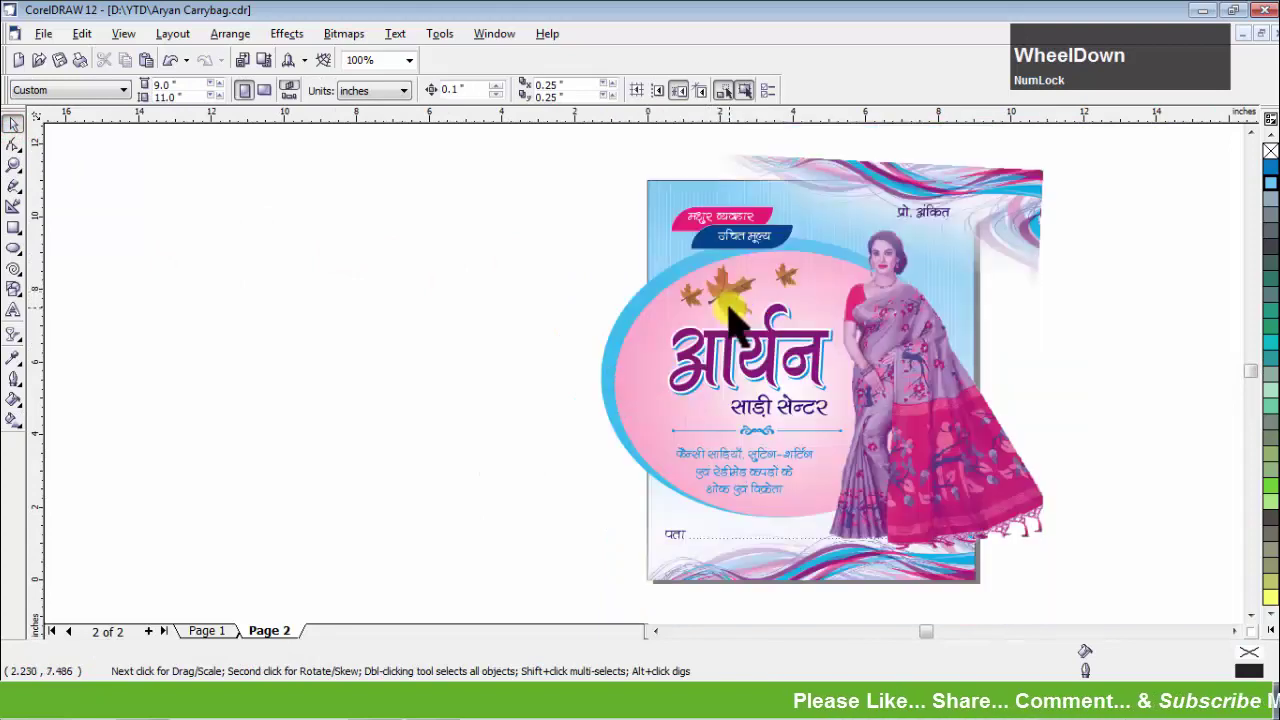
click(742, 317)
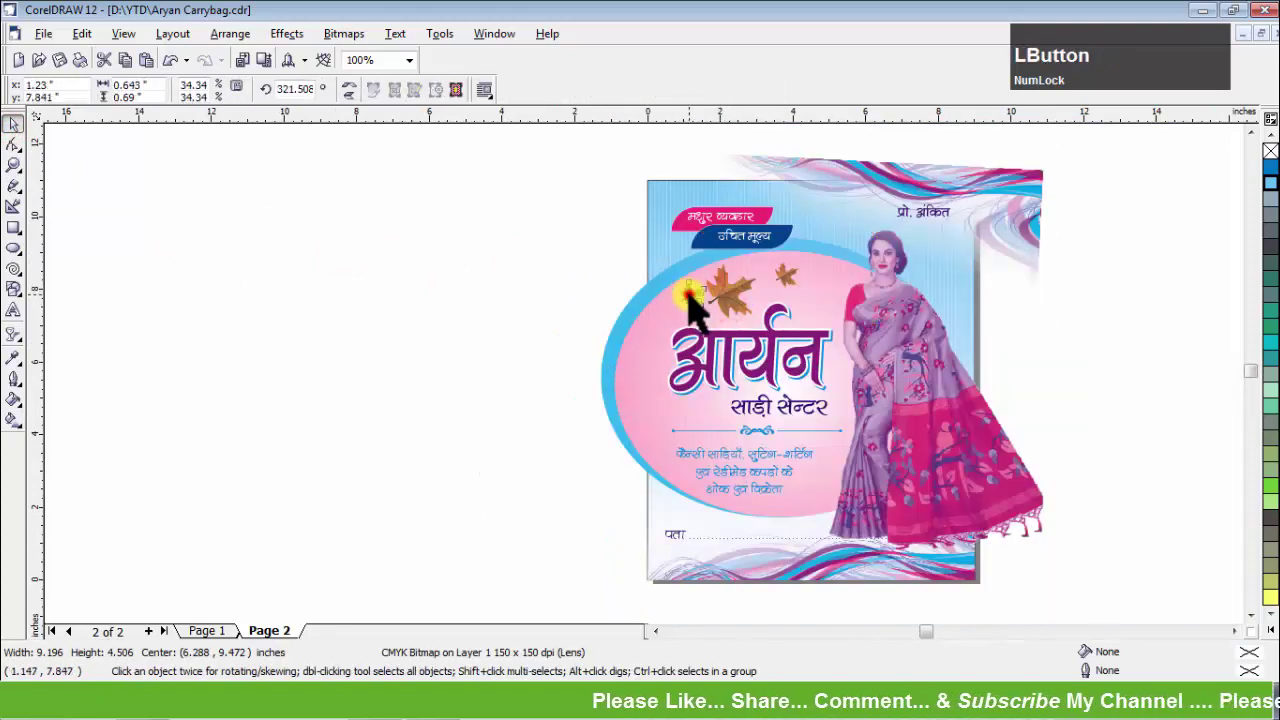
scroll(up, 3)
click(454, 211)
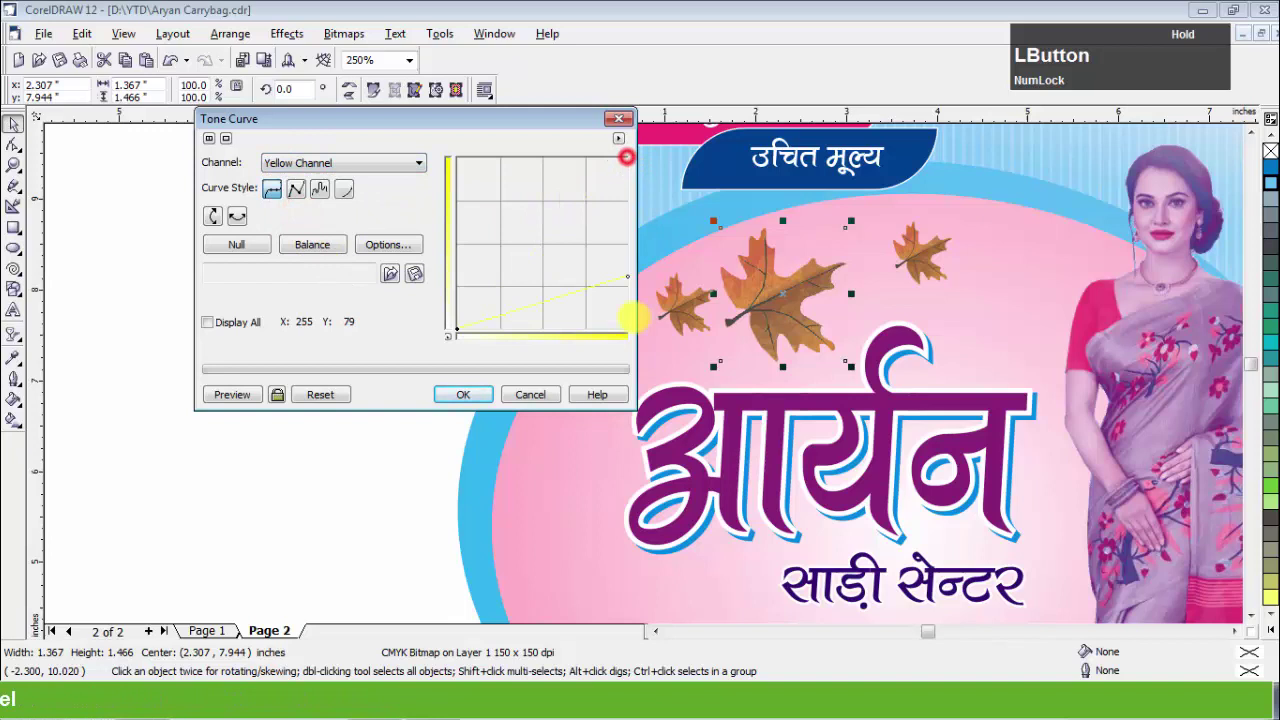
click(213, 278)
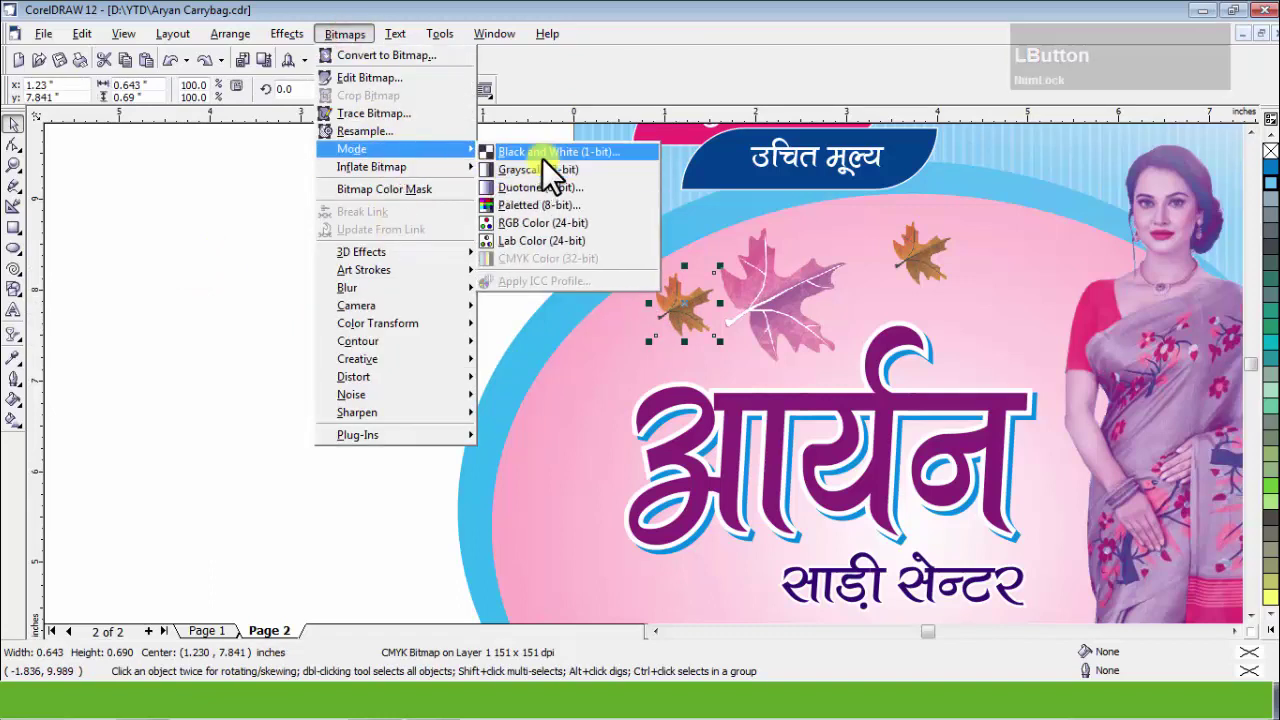
Convert the small left leaf to a light-blue Duotone.
click(564, 206)
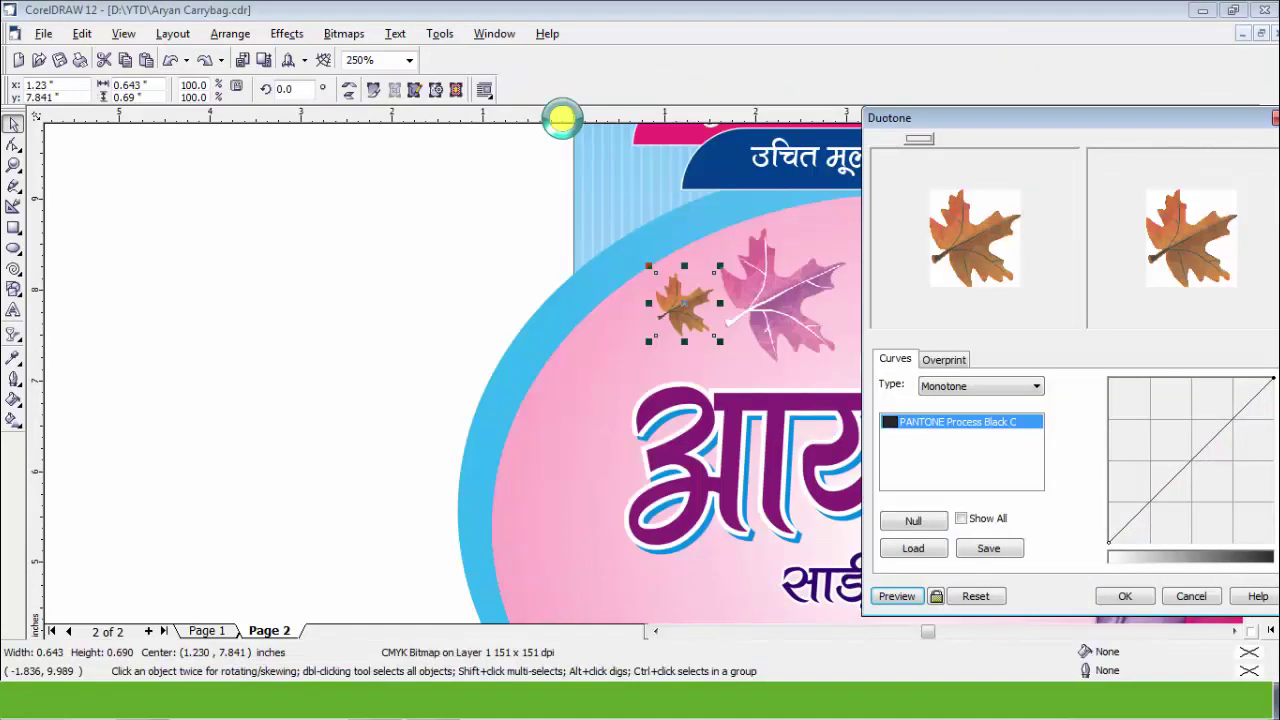
click(906, 437)
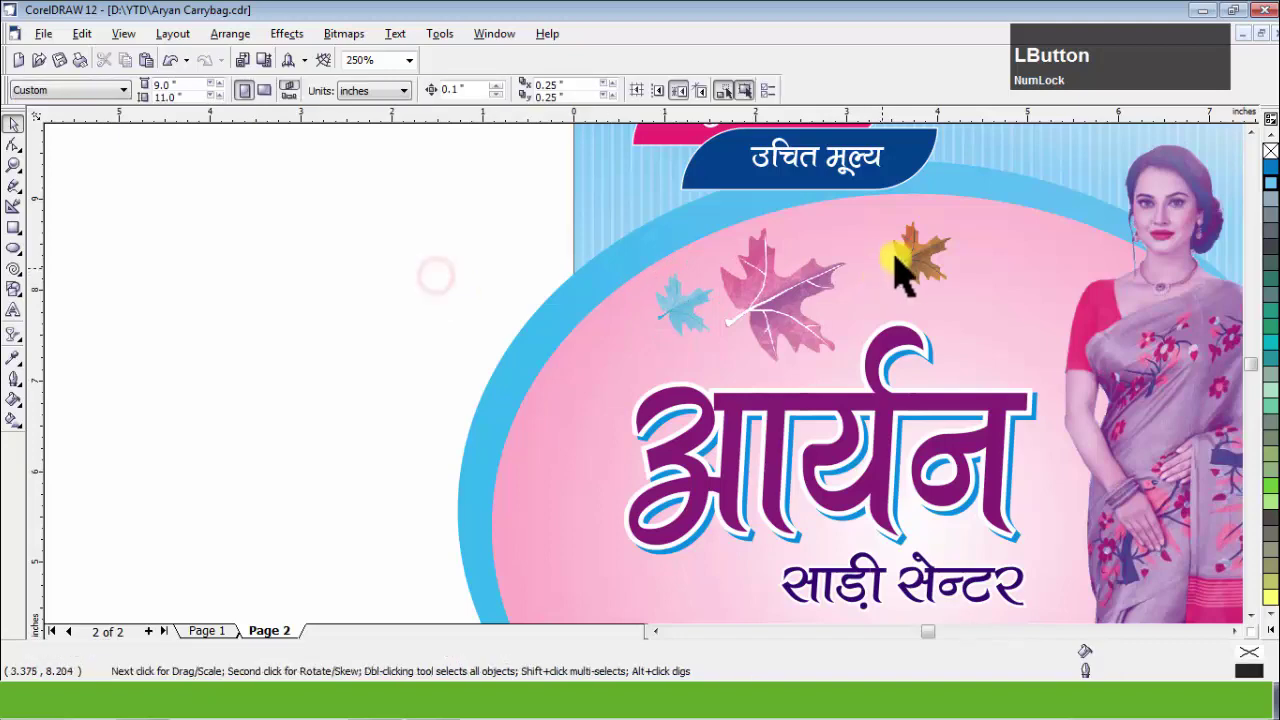
Repeat the duotone recolour on the small leaf right of the big leaf.
scroll(up, 3)
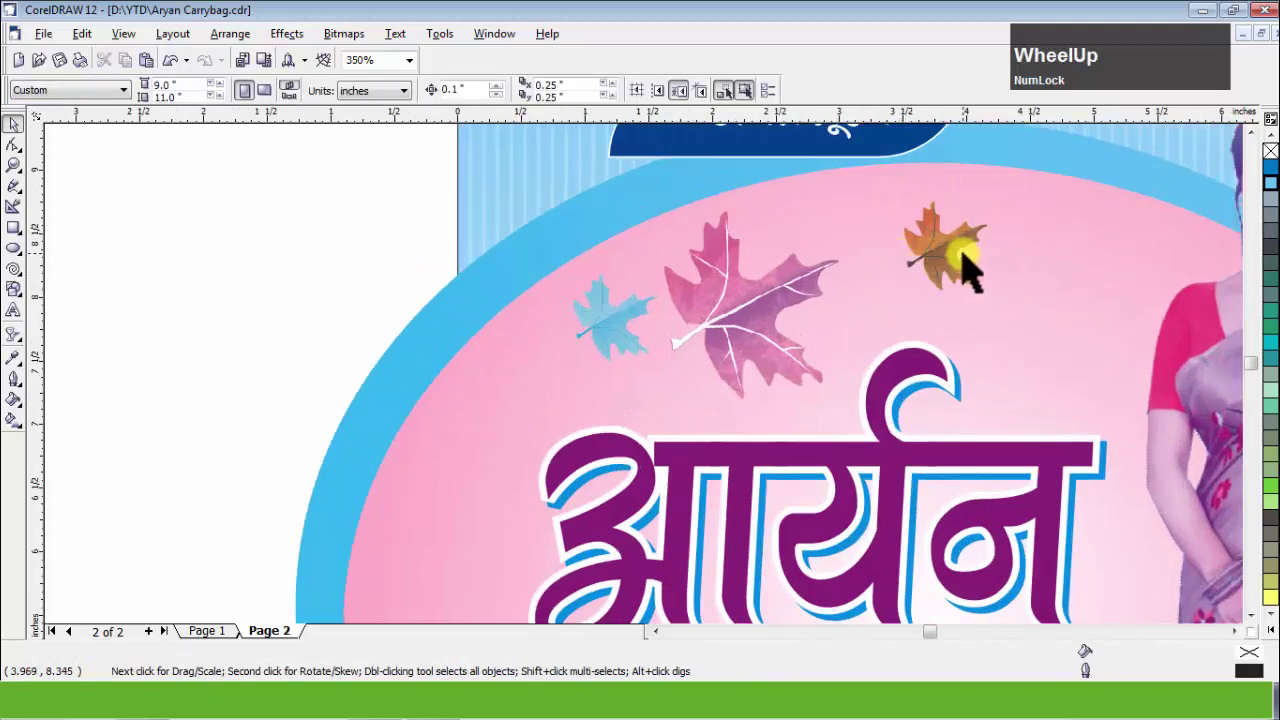
click(969, 262)
key(Left)
Flip between Page 1 and Page 2 to compare the original and pink bag designs.
click(1021, 416)
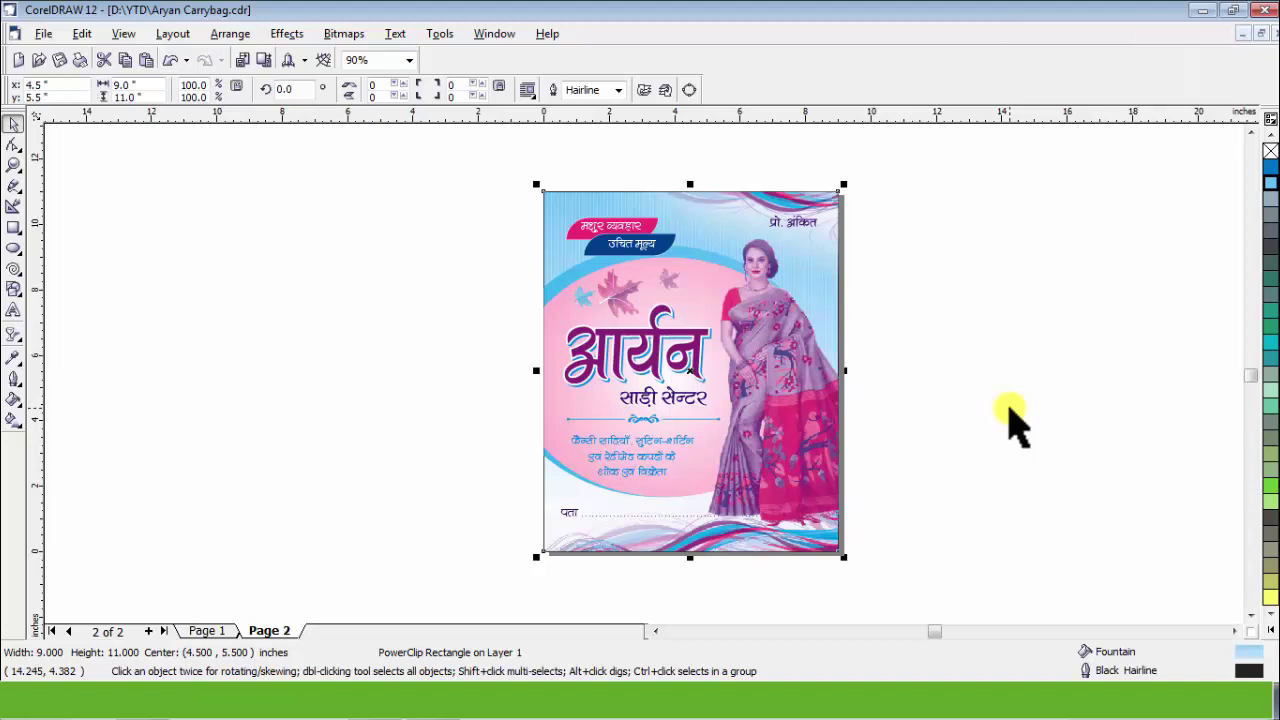
key(Page_Up)
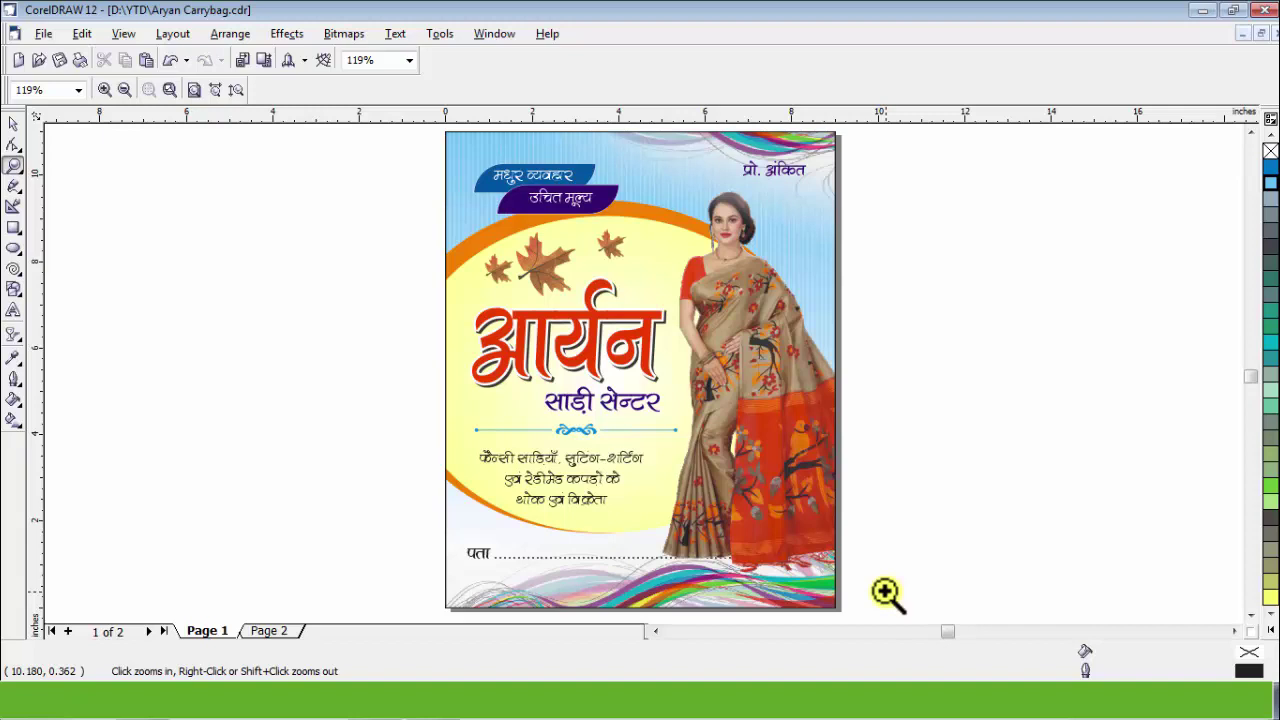
key(Page_Down)
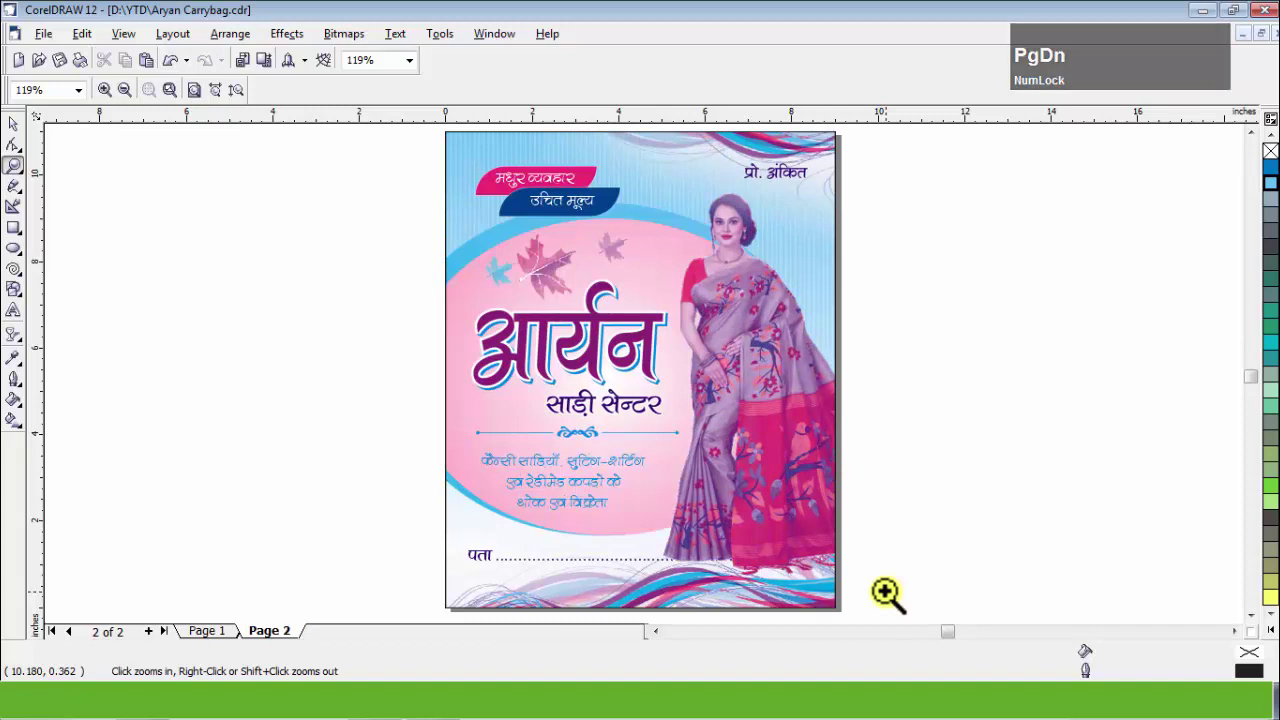